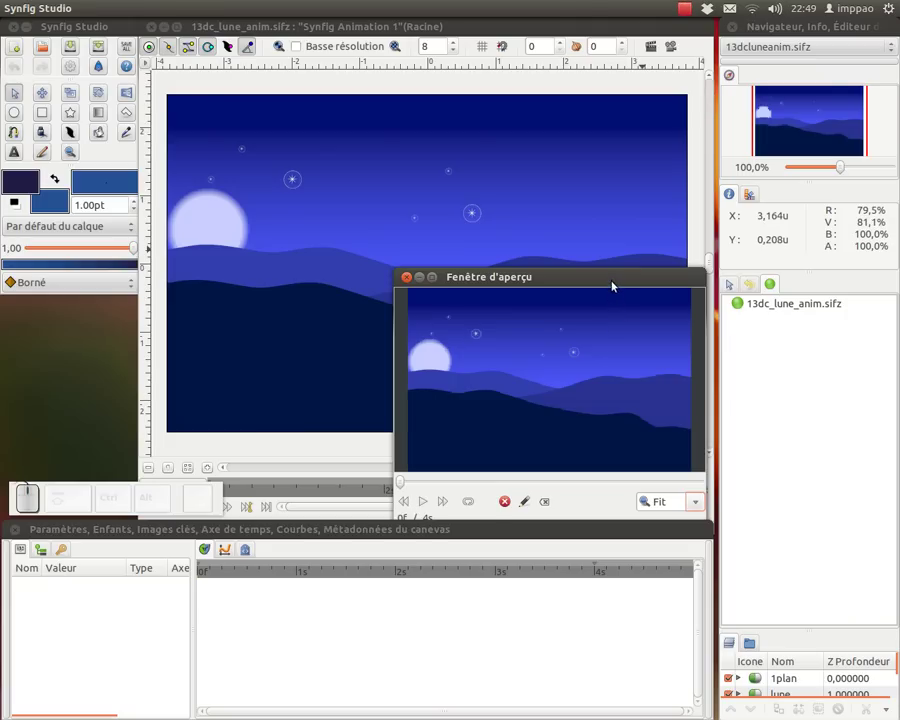
# Play the finished moon-over-hills preview, close it, and start a new empty animation document.
pyautogui.click(611, 271)
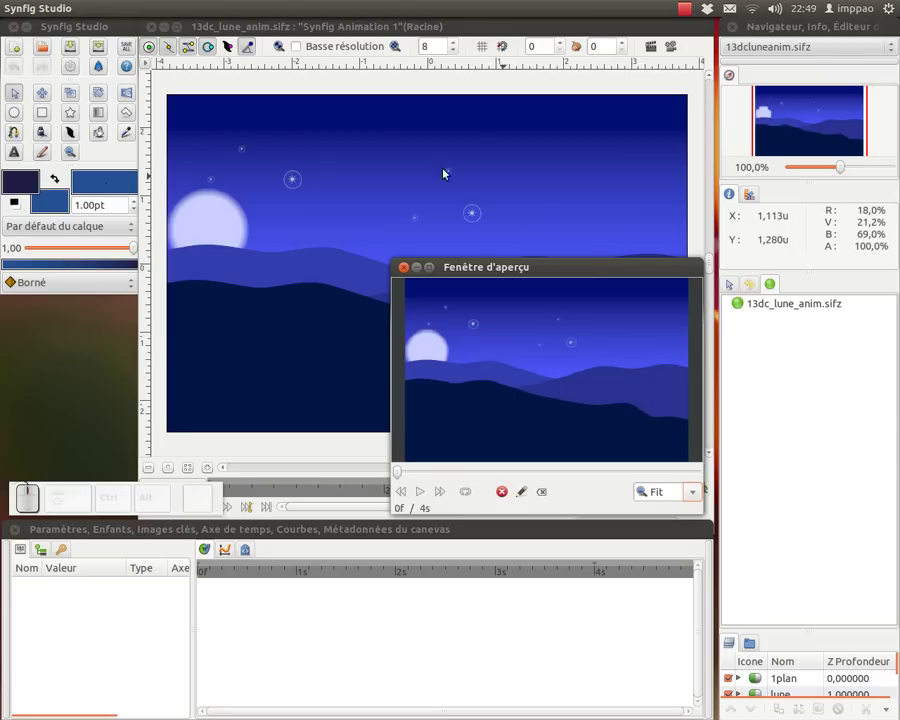
pyautogui.click(427, 495)
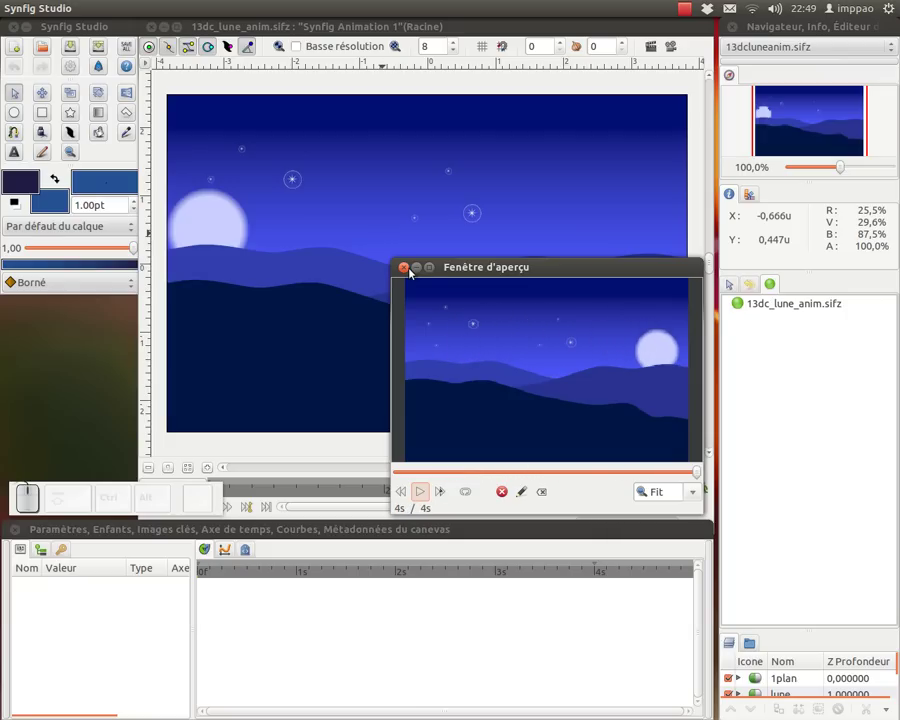
pyautogui.click(409, 269)
pyautogui.moveTo(230, 56); pyautogui.dragTo(208, 215)
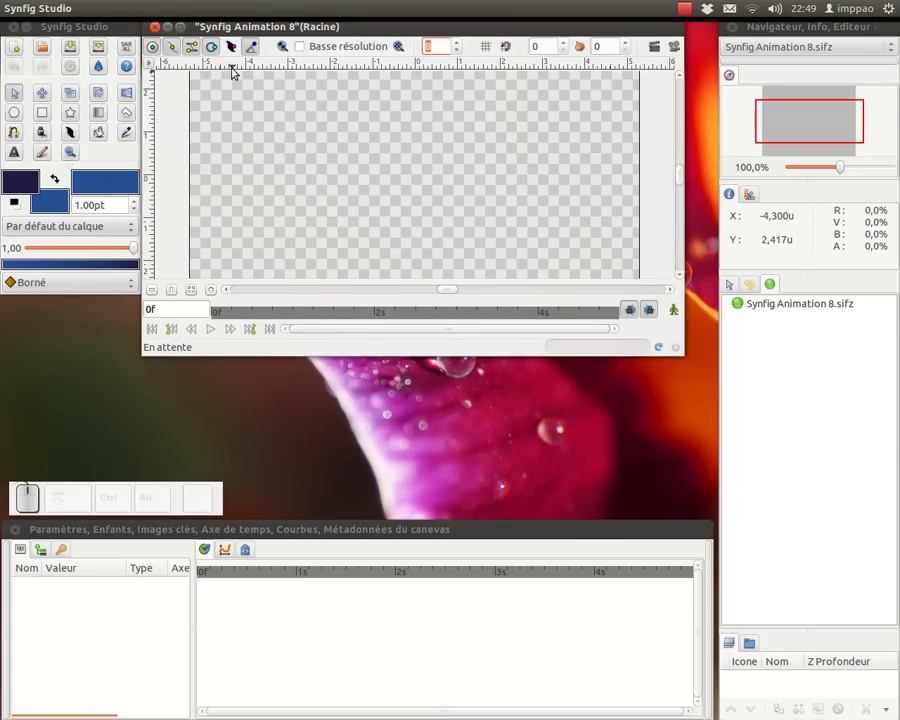
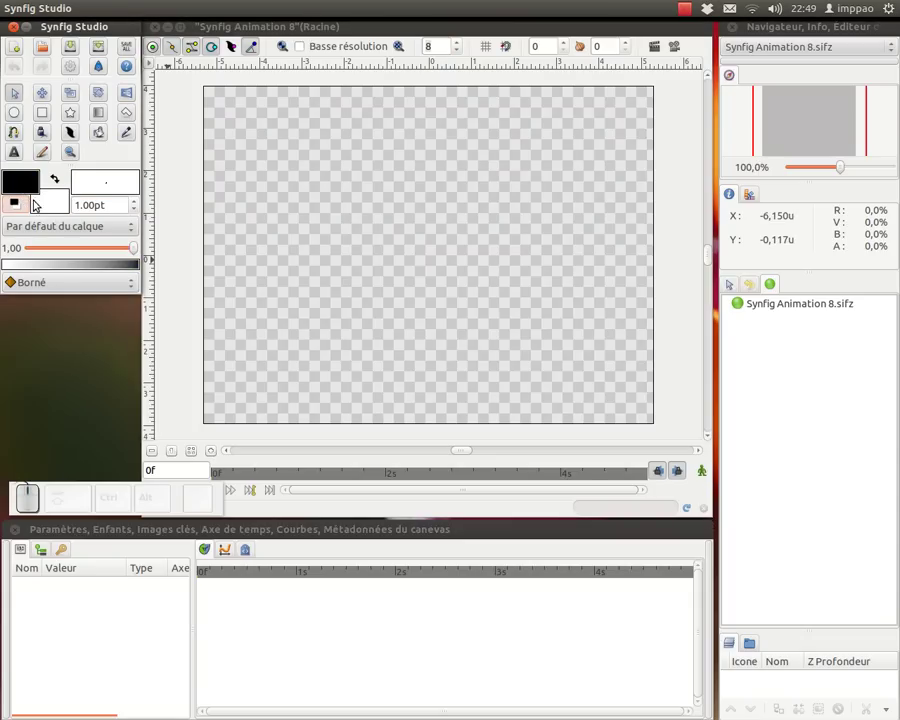
# Set the outline colour to a deep navy using the YUV sliders.
pyautogui.click(32, 182)
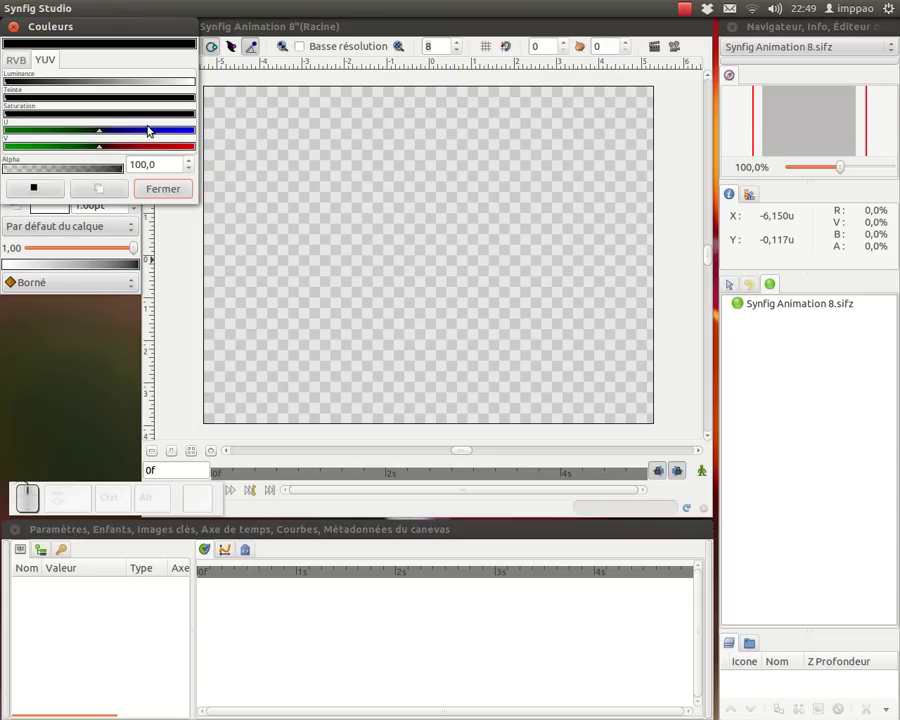
pyautogui.click(148, 132)
pyautogui.click(34, 115)
pyautogui.click(21, 114)
pyautogui.click(163, 191)
pyautogui.click(62, 200)
pyautogui.click(47, 148)
pyautogui.click(165, 119)
# Set the fill colour to a soft violet and leave the Colours dialog.
pyautogui.click(149, 85)
pyautogui.moveTo(20, 82); pyautogui.dragTo(168, 135)
pyautogui.middleClick(21, 116)
pyautogui.click(171, 131)
pyautogui.moveTo(171, 133); pyautogui.dragTo(100, 87)
pyautogui.click(98, 85)
pyautogui.click(124, 119)
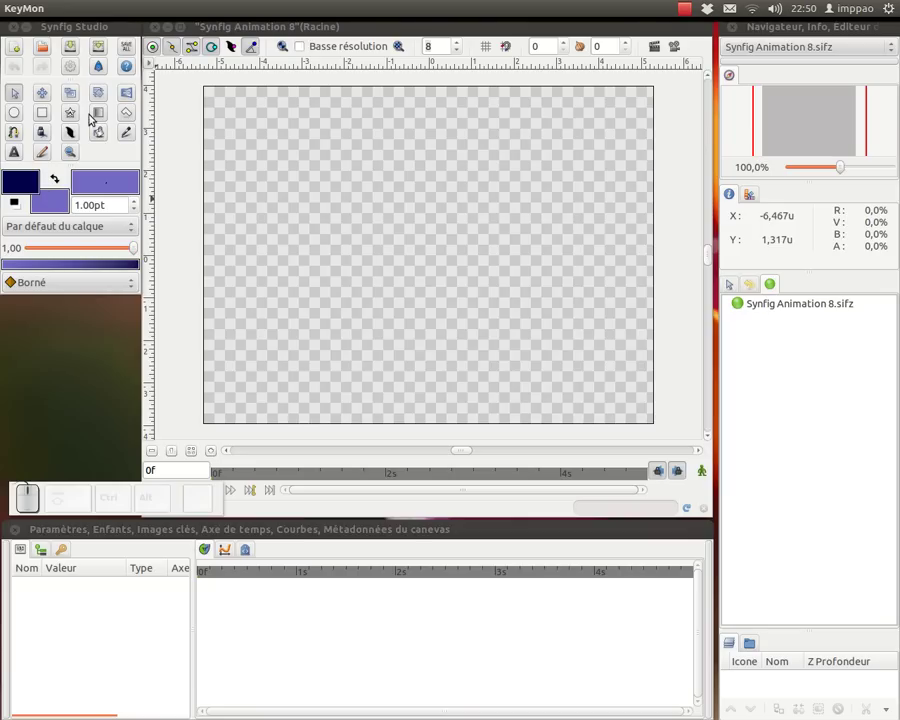
# Fill the canvas with a linear vertical gradient, flipped so the dark navy sits at the top.
pyautogui.click(105, 113)
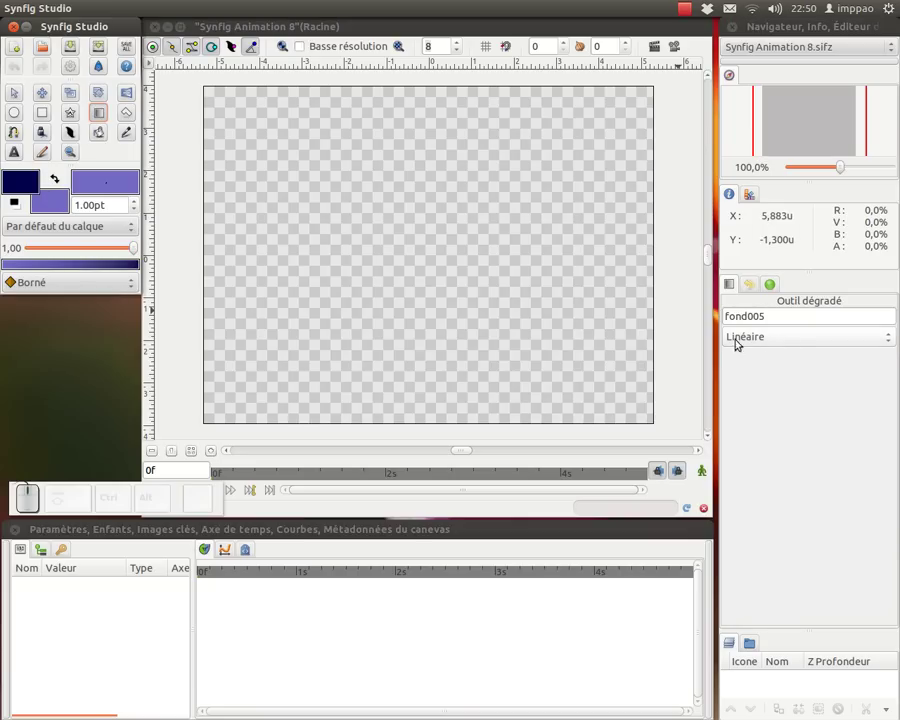
pyautogui.click(788, 342)
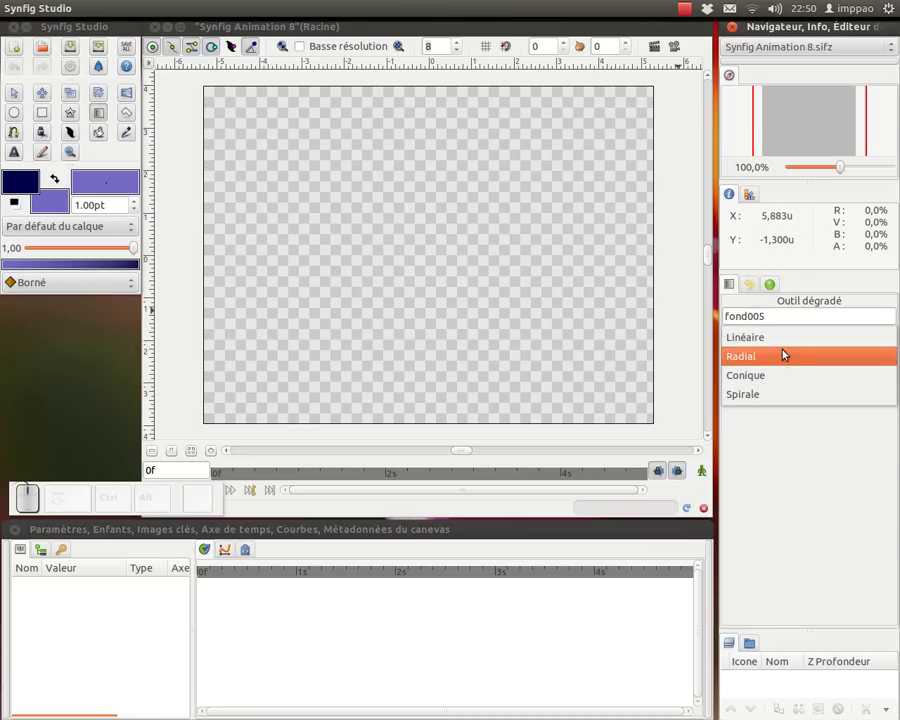
pyautogui.click(774, 342)
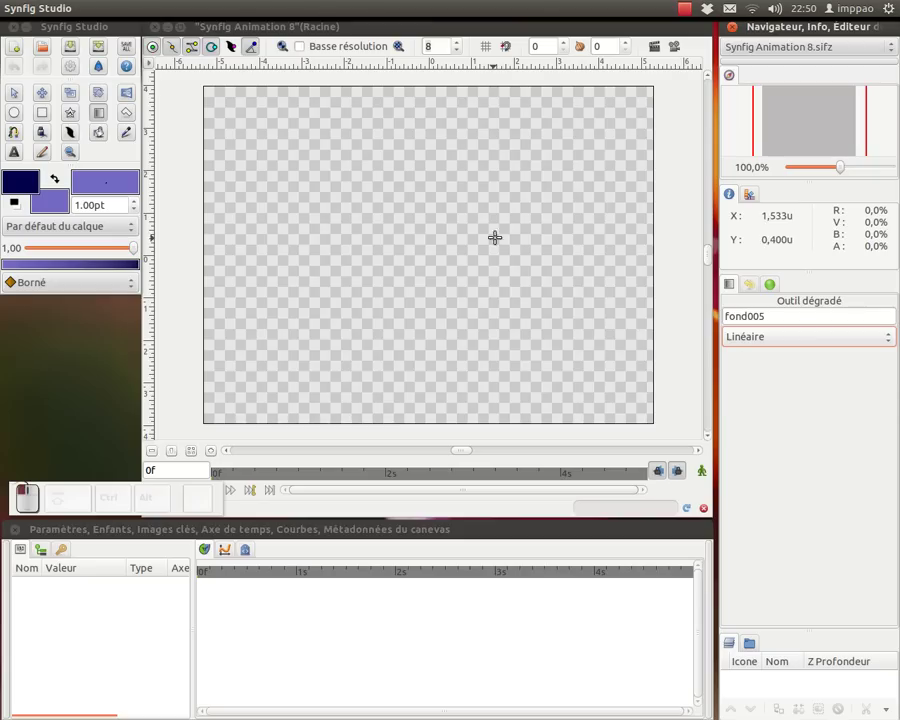
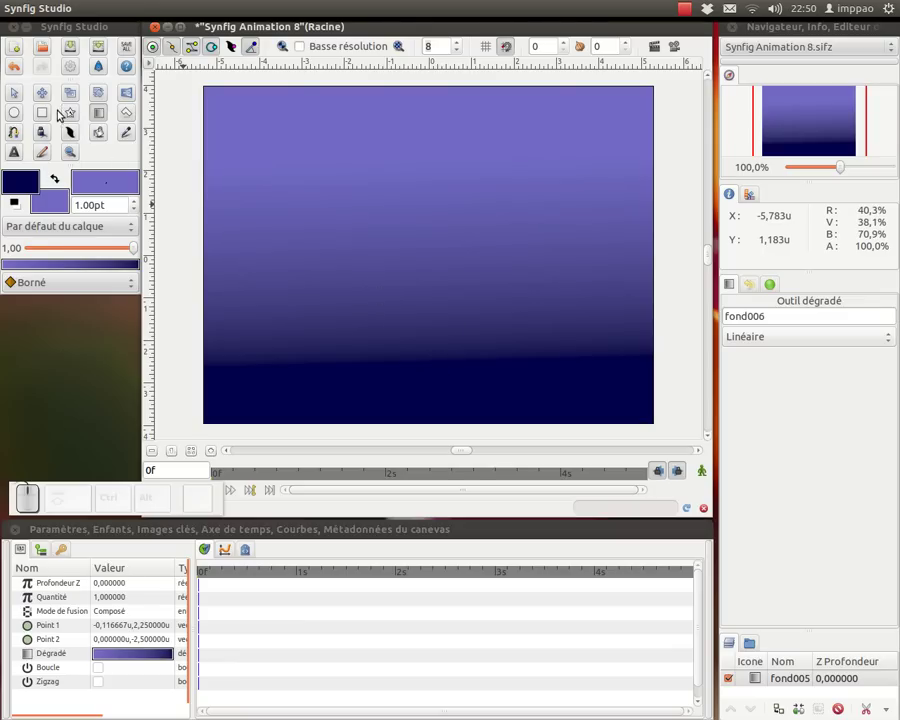
pyautogui.click(23, 92)
pyautogui.moveTo(426, 159); pyautogui.dragTo(432, 360)
pyautogui.moveTo(433, 360); pyautogui.dragTo(421, 154)
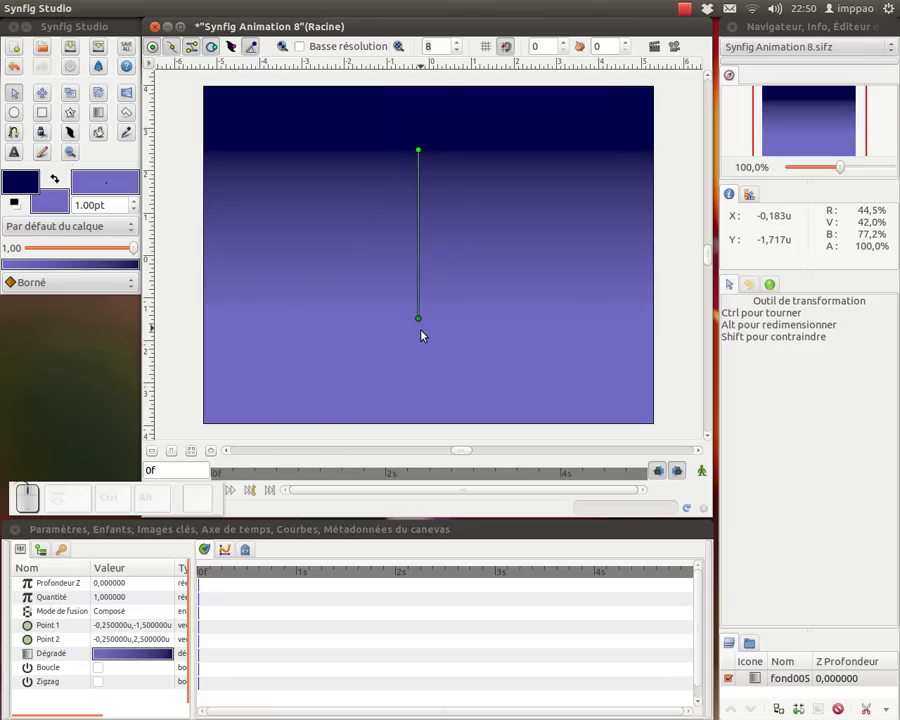
pyautogui.moveTo(424, 322); pyautogui.dragTo(424, 351)
pyautogui.click(425, 354)
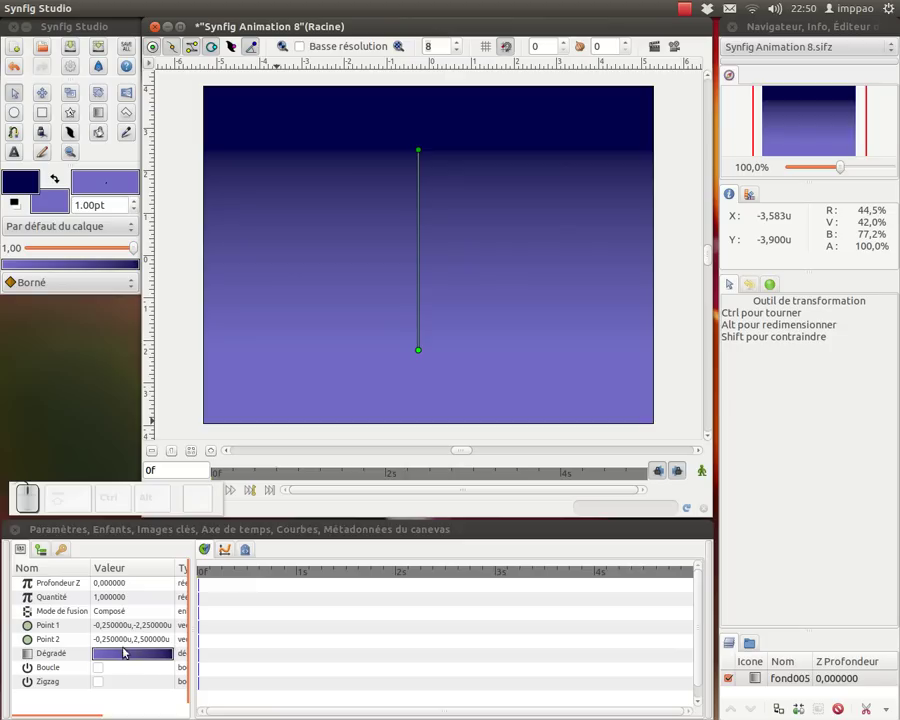
# Darken the gradient's violet end to a deep indigo in the Gradient Editor.
pyautogui.click(127, 650)
pyautogui.moveTo(9, 234); pyautogui.dragTo(24, 234)
pyautogui.moveTo(24, 234); pyautogui.dragTo(49, 99)
pyautogui.click(51, 117)
pyautogui.click(74, 87)
pyautogui.click(86, 87)
pyautogui.moveTo(84, 87); pyautogui.dragTo(59, 124)
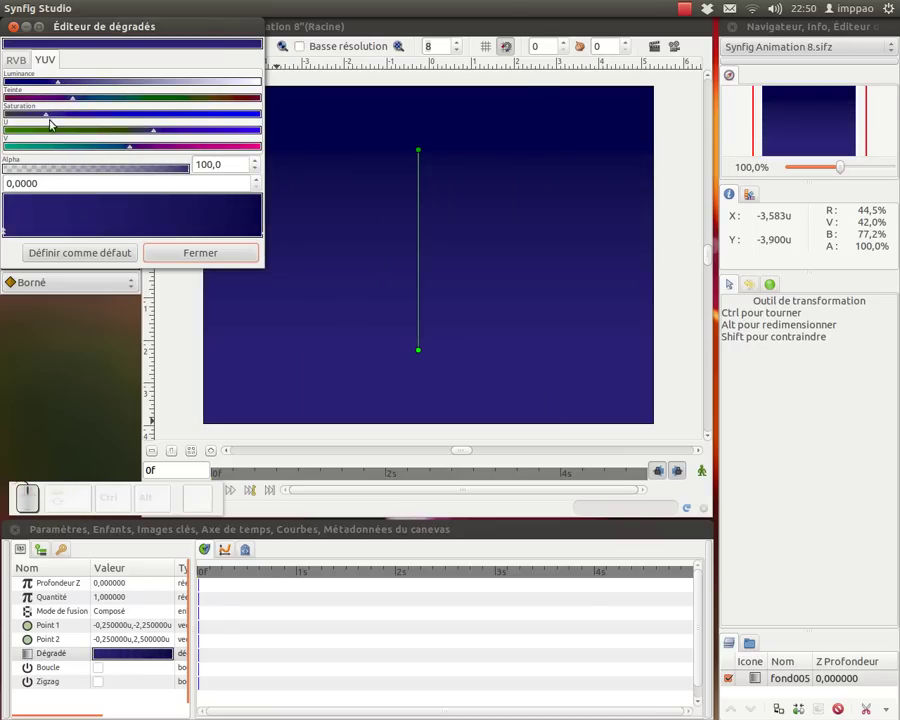
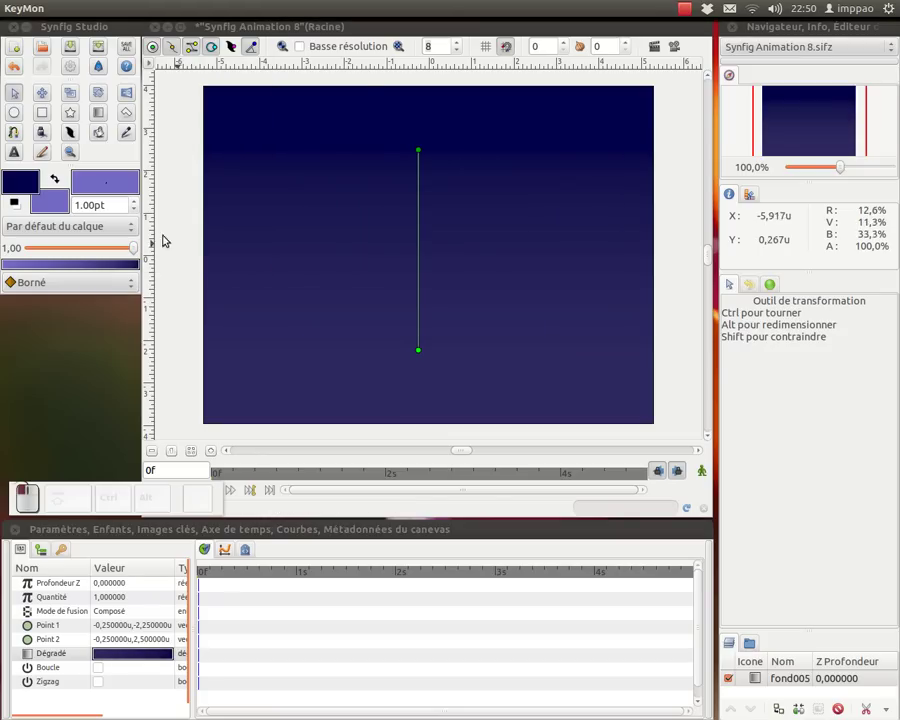
# Sketch a thin wavy violet ridge region across the canvas with the Draw tool and Auto Extend on.
pyautogui.click(47, 134)
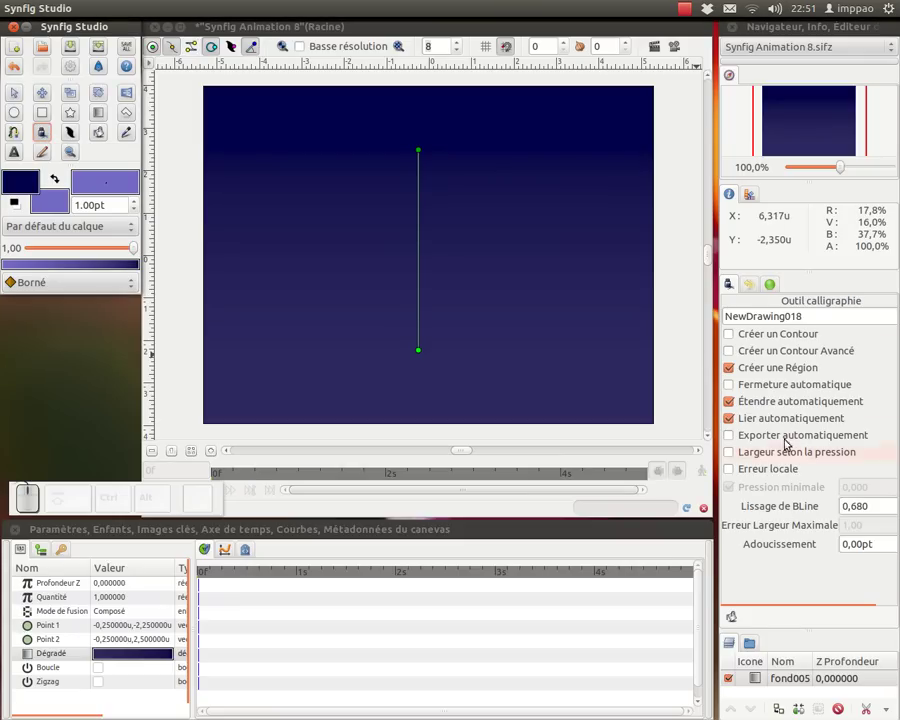
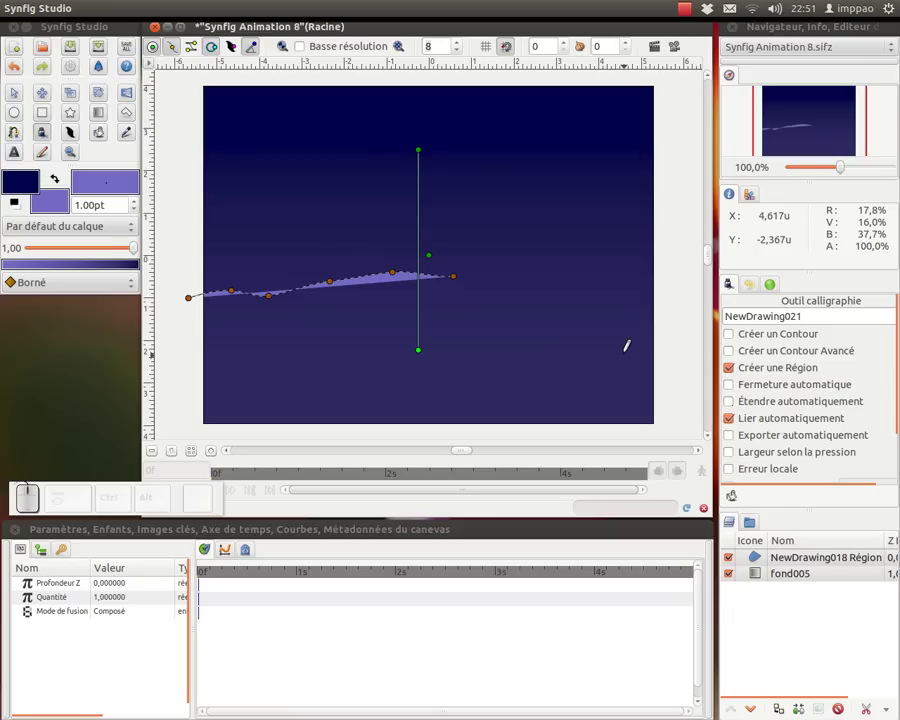
pyautogui.click(734, 403)
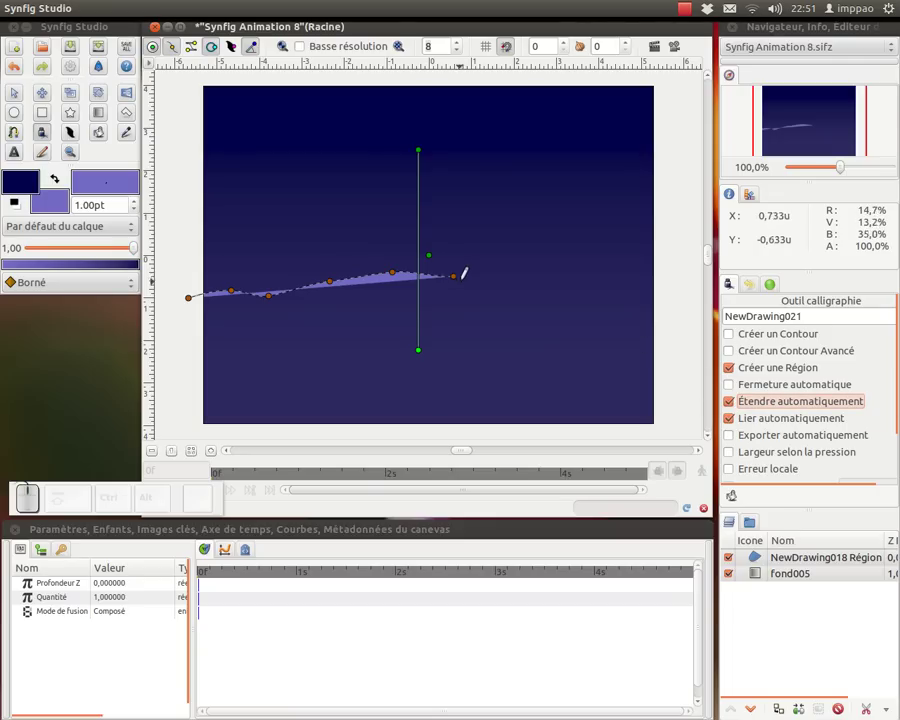
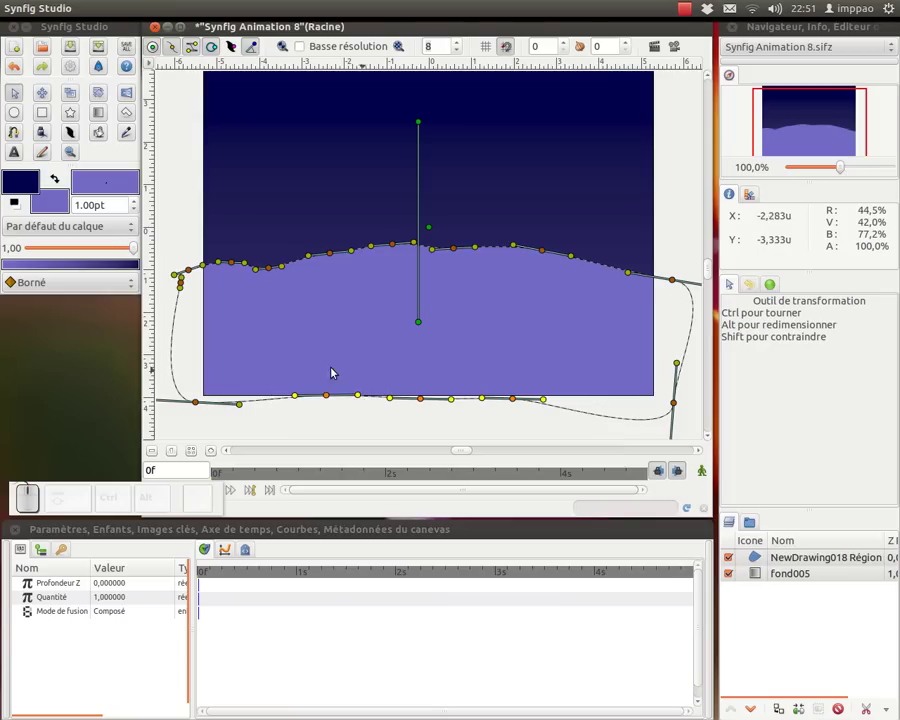
# Remove the unwanted extra vertices from the hill region's outline.
pyautogui.click(19, 95)
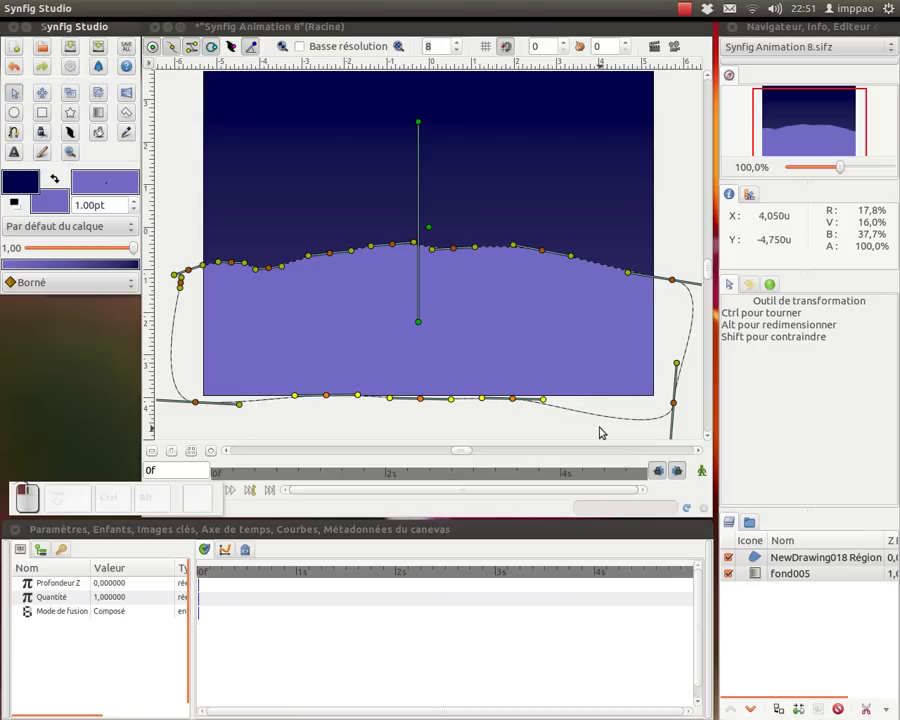
pyautogui.rightClick(516, 399)
pyautogui.click(537, 414)
pyautogui.click(185, 285)
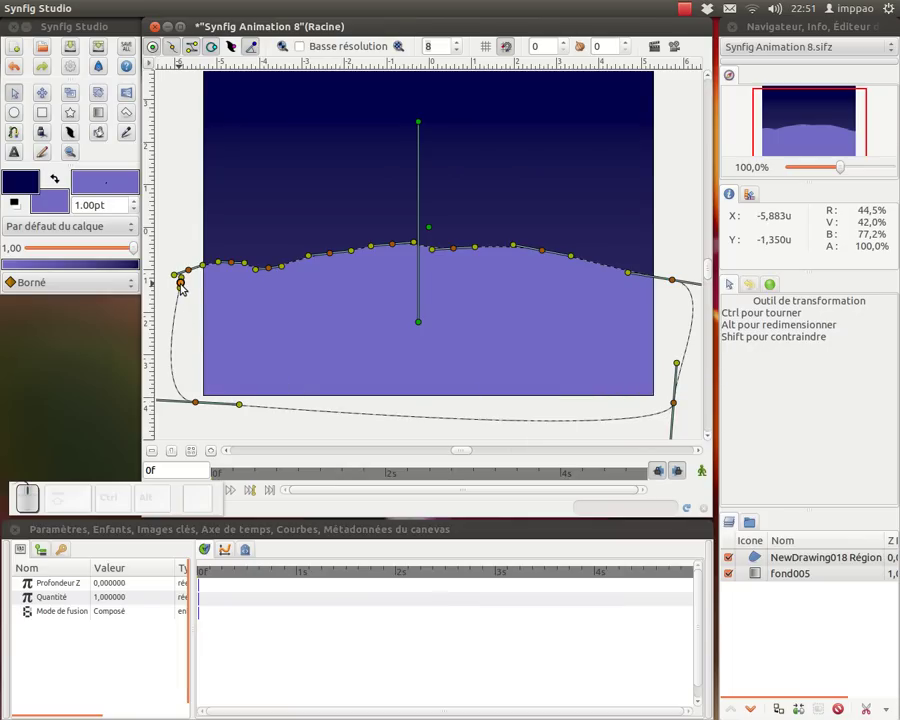
pyautogui.rightClick(185, 287)
pyautogui.click(212, 350)
pyautogui.click(200, 404)
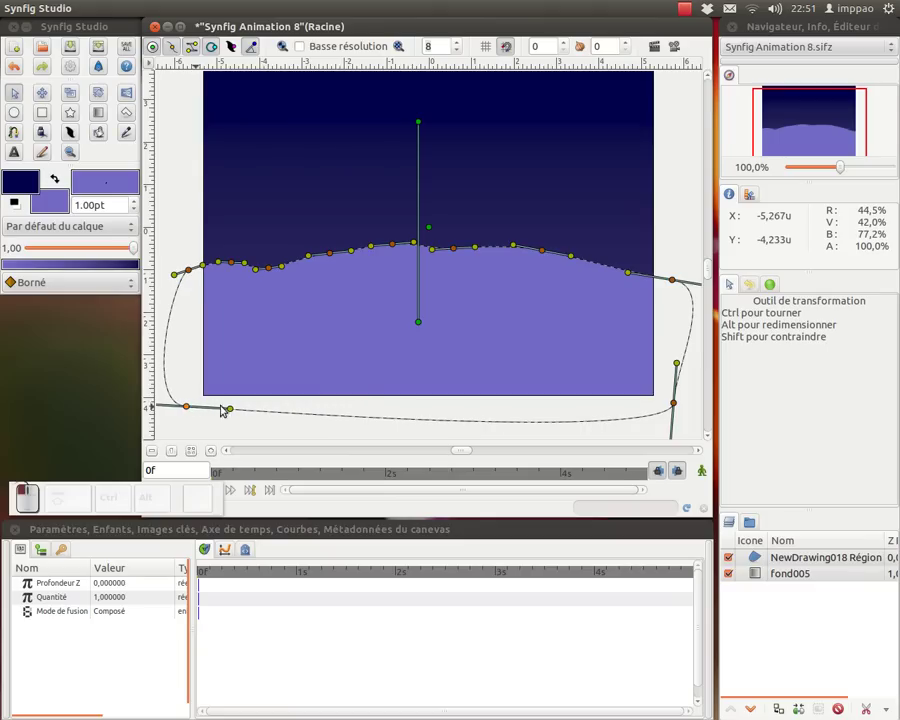
# Drag the right side and bottom corners into a straight box extending past the canvas edge.
pyautogui.moveTo(261, 397); pyautogui.dragTo(209, 399)
pyautogui.middleClick(470, 392)
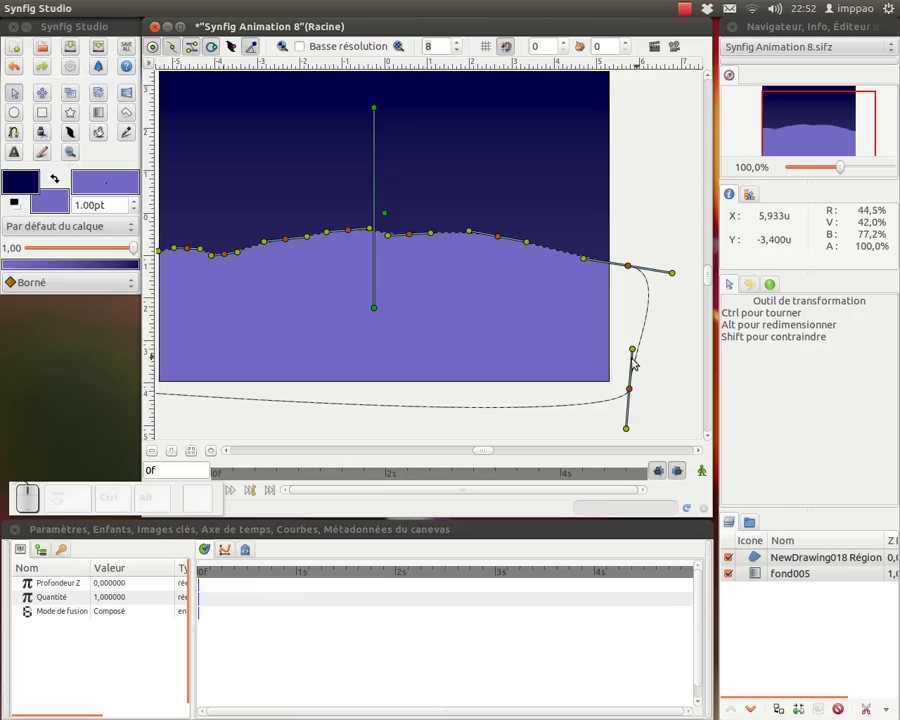
pyautogui.moveTo(635, 392); pyautogui.dragTo(645, 353)
pyautogui.moveTo(471, 353); pyautogui.dragTo(479, 307)
pyautogui.moveTo(479, 307); pyautogui.dragTo(253, 505)
pyautogui.click(253, 505)
pyautogui.moveTo(401, 380); pyautogui.dragTo(643, 354)
pyautogui.moveTo(634, 354); pyautogui.dragTo(596, 273)
pyautogui.moveTo(621, 275); pyautogui.dragTo(678, 282)
pyautogui.moveTo(675, 282); pyautogui.dragTo(530, 331)
pyautogui.rightClick(530, 331)
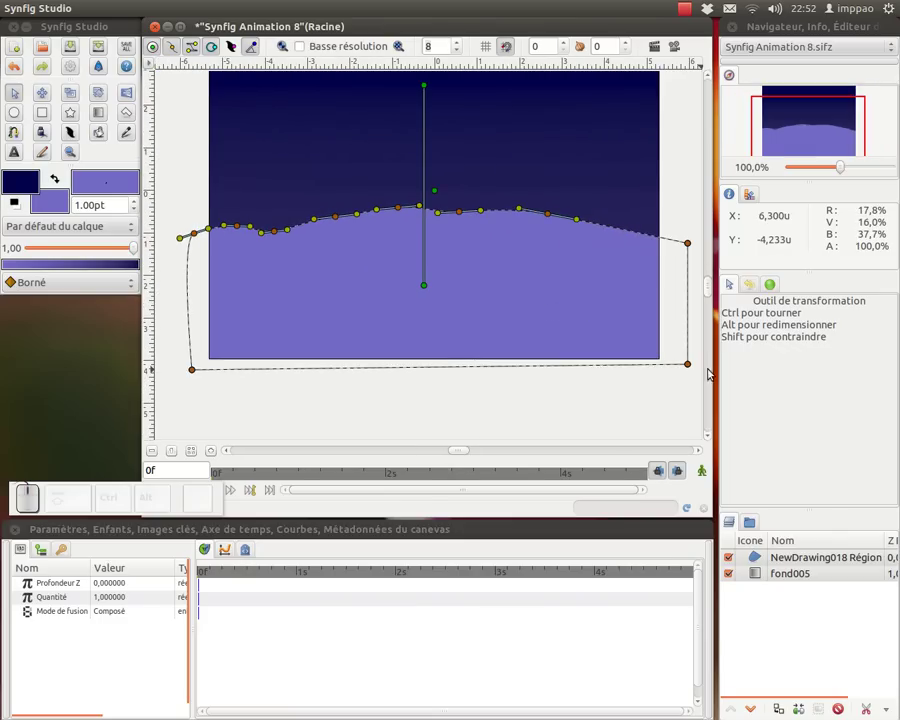
pyautogui.click(656, 372)
pyautogui.press('ctrl+z')
# Straighten the left side of the region so the hill fills the full canvas width.
pyautogui.middleClick(582, 352)
pyautogui.moveTo(594, 348); pyautogui.dragTo(424, 358)
pyautogui.middleClick(424, 358)
pyautogui.click(277, 211)
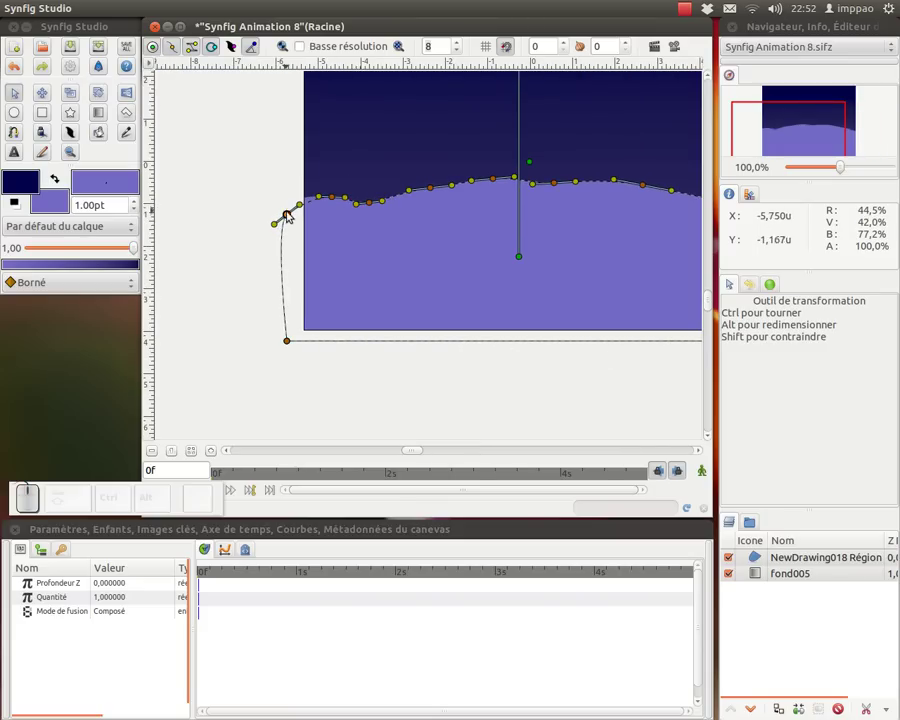
pyautogui.moveTo(281, 226); pyautogui.dragTo(462, 280)
pyautogui.middleClick(462, 280)
pyautogui.click(274, 291)
pyautogui.middleClick(351, 288)
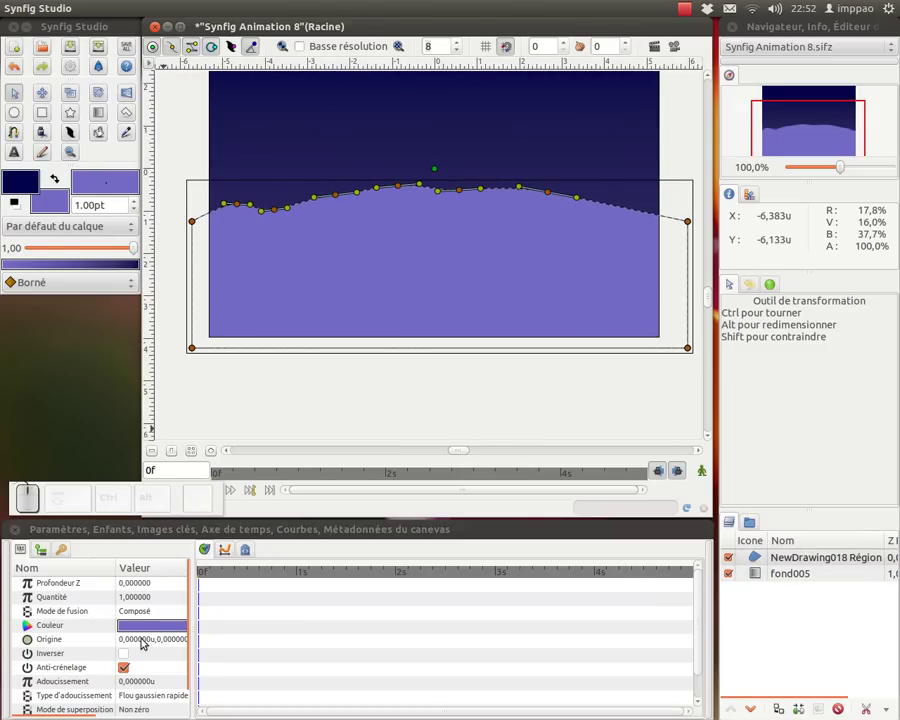
# Recolour the hill region near-black navy and rename its layer to m1.
pyautogui.click(153, 629)
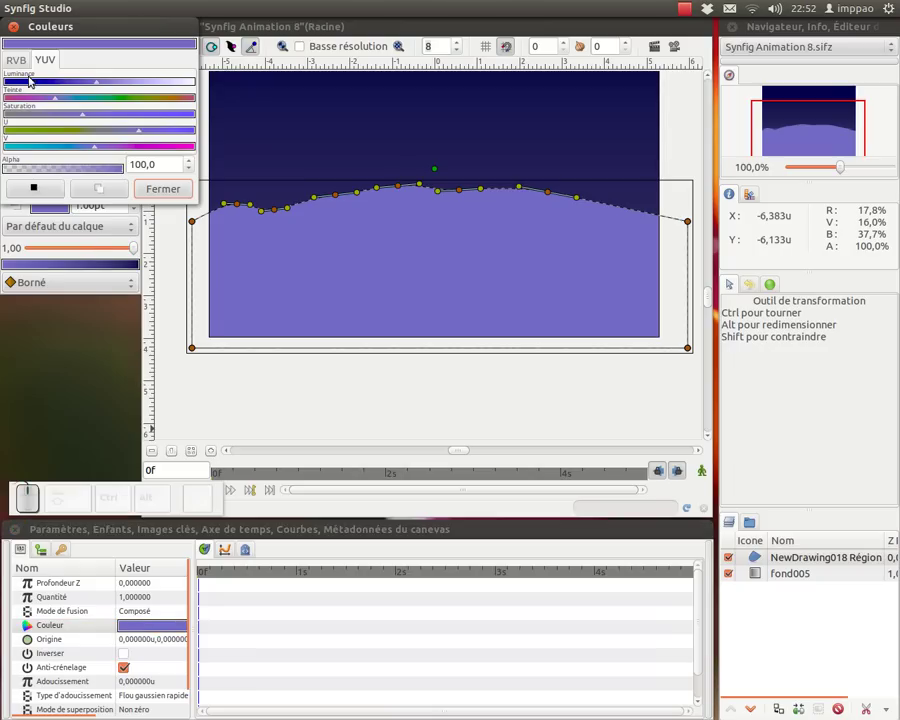
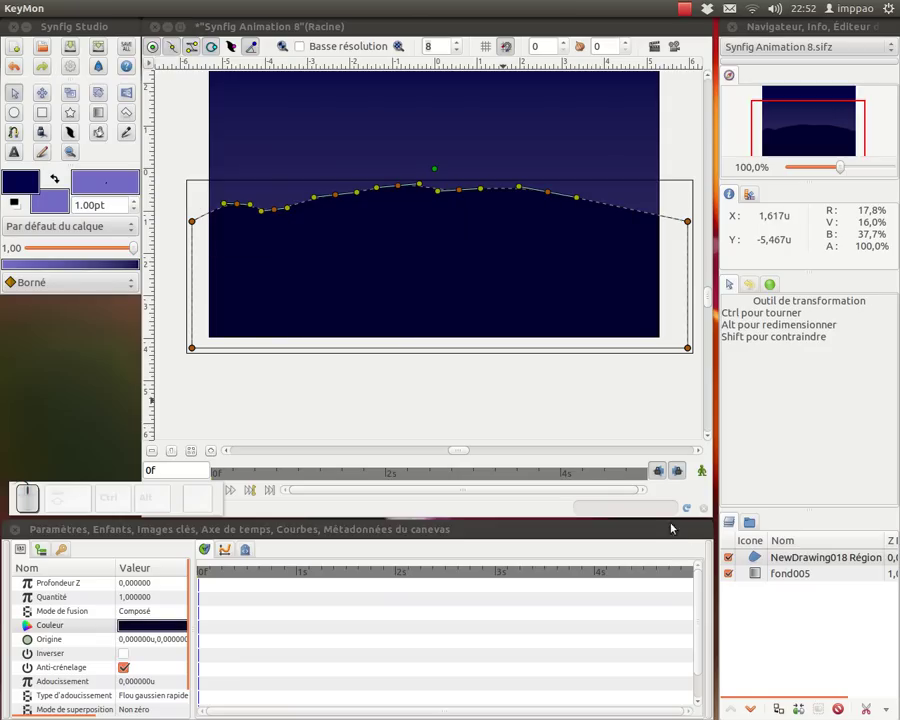
pyautogui.click(779, 557)
pyautogui.press('m')
pyautogui.press('KP_Enter')
pyautogui.rightClick(770, 560)
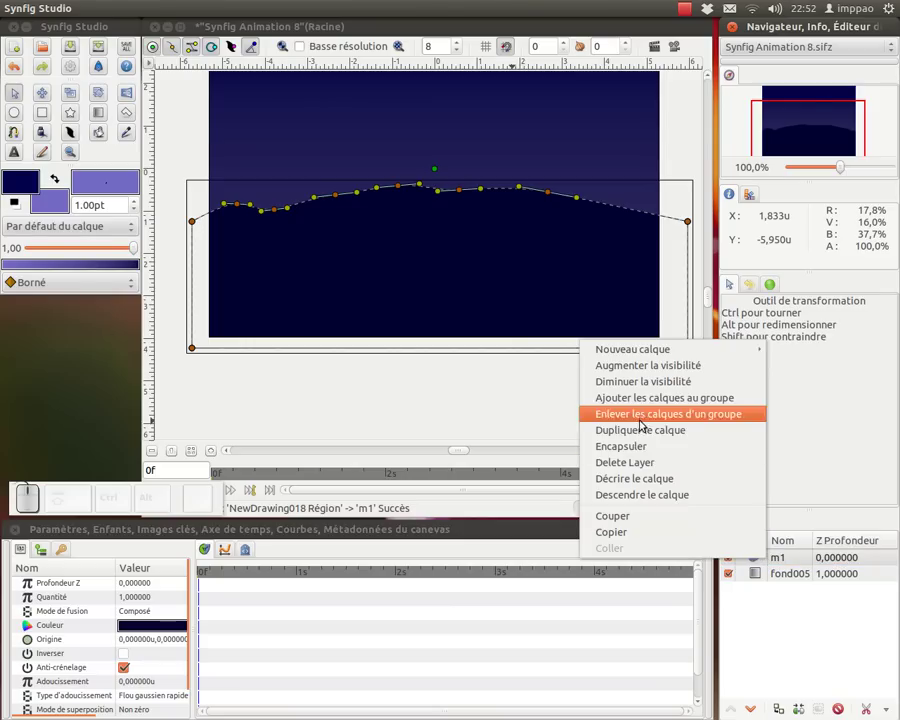
# Duplicate the m1 hill layer and rename the copy to m2.
pyautogui.click(644, 432)
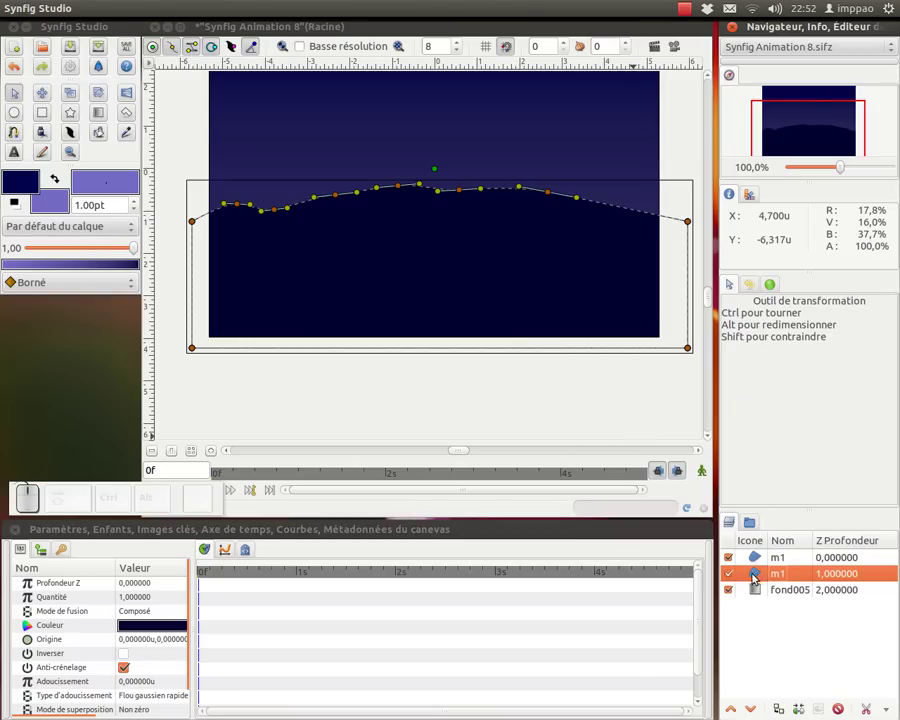
pyautogui.click(776, 575)
pyautogui.press('BackSpace')
pyautogui.press('KP_2')
pyautogui.press('KP_Enter')
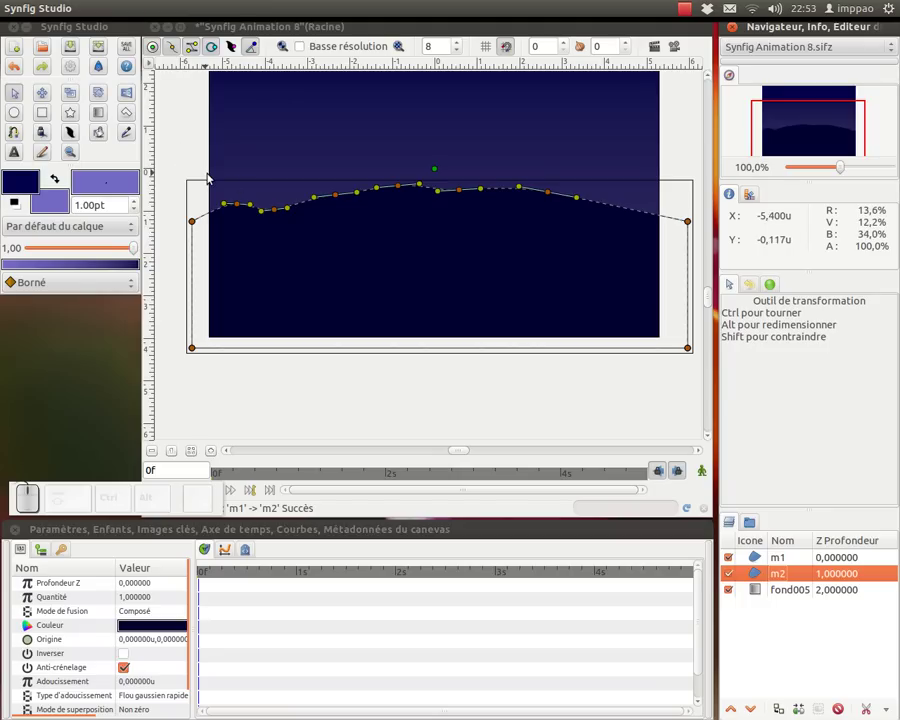
# Move all m2 vertices upward and lighten its colour to a brighter blue navy.
pyautogui.press('ctrl+a')
pyautogui.moveTo(190, 165); pyautogui.dragTo(402, 196)
pyautogui.moveTo(402, 187); pyautogui.dragTo(357, 219)
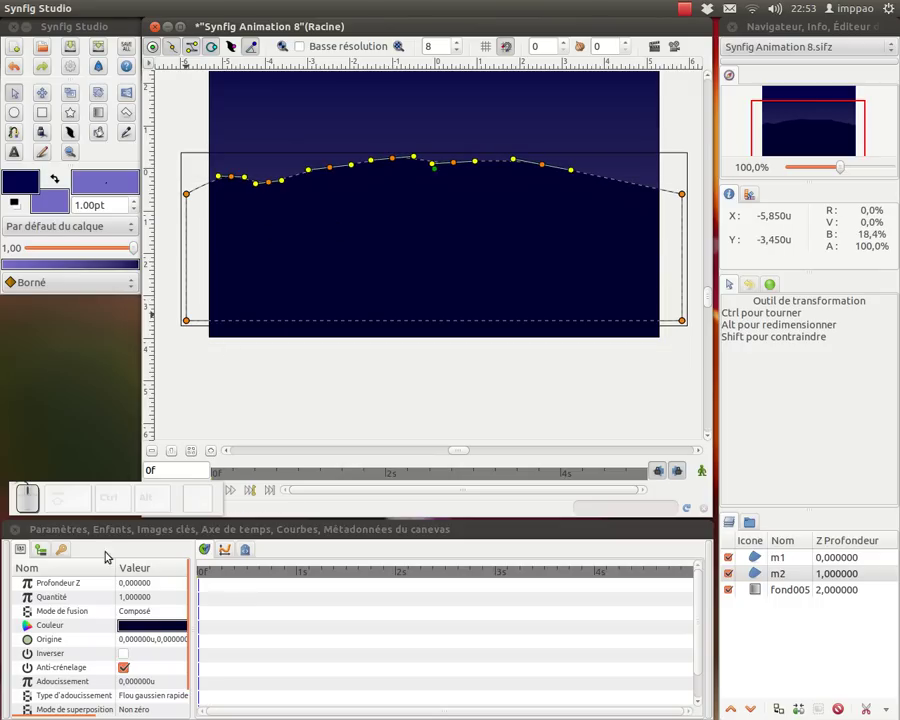
pyautogui.click(147, 625)
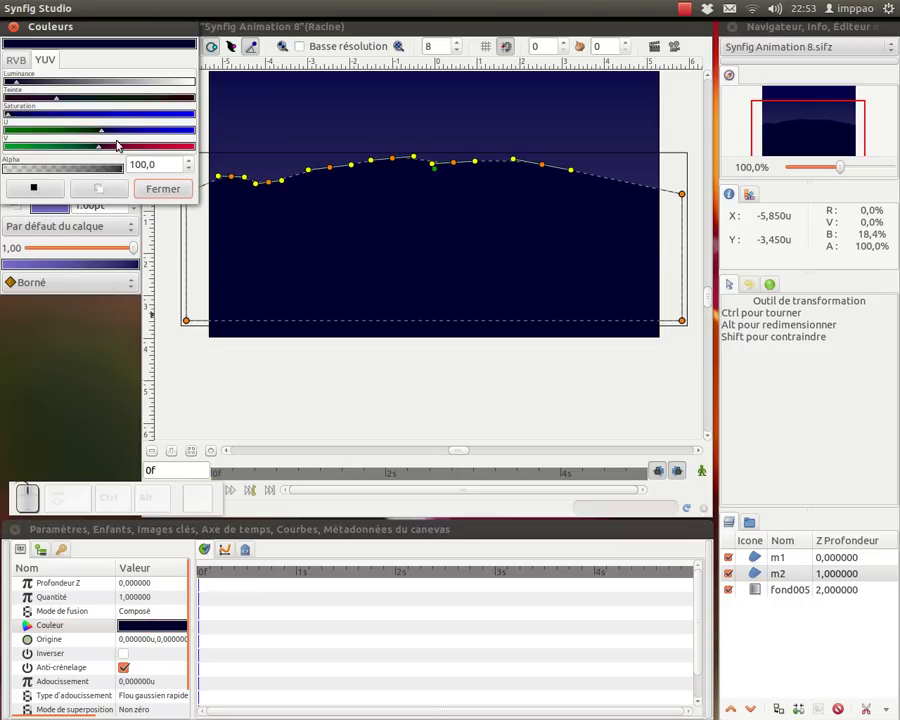
pyautogui.click(29, 114)
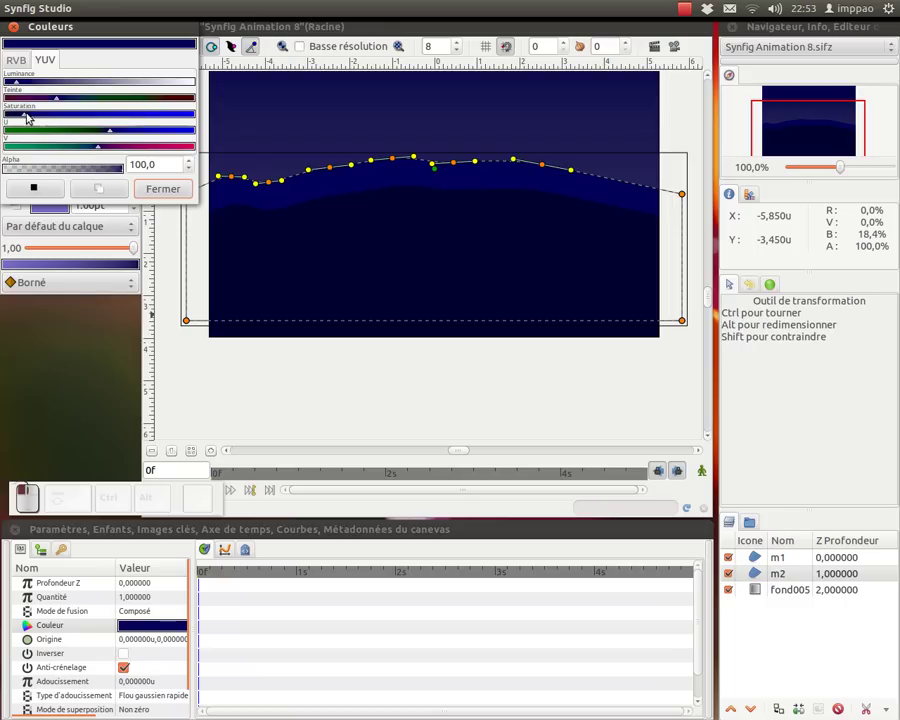
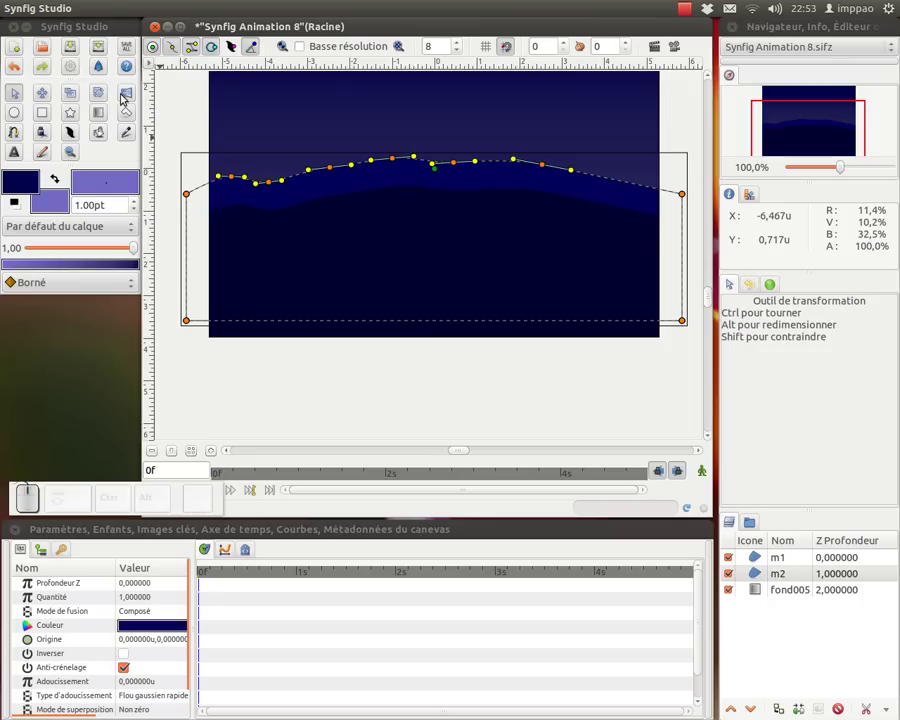
# Mirror the m2 ridge horizontally and reposition the fond005 sky gradient handles.
pyautogui.click(129, 97)
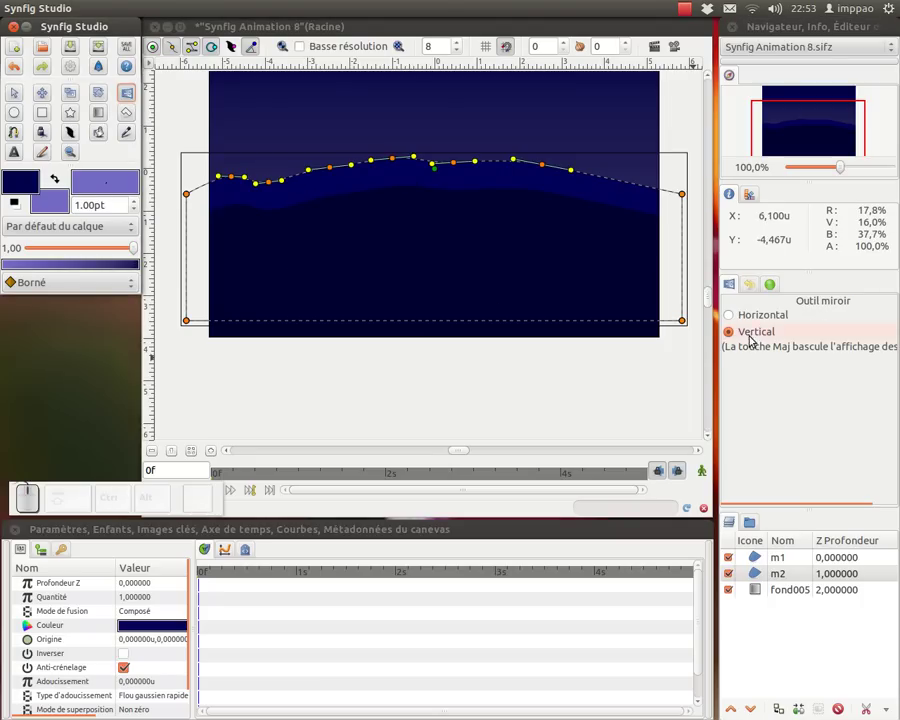
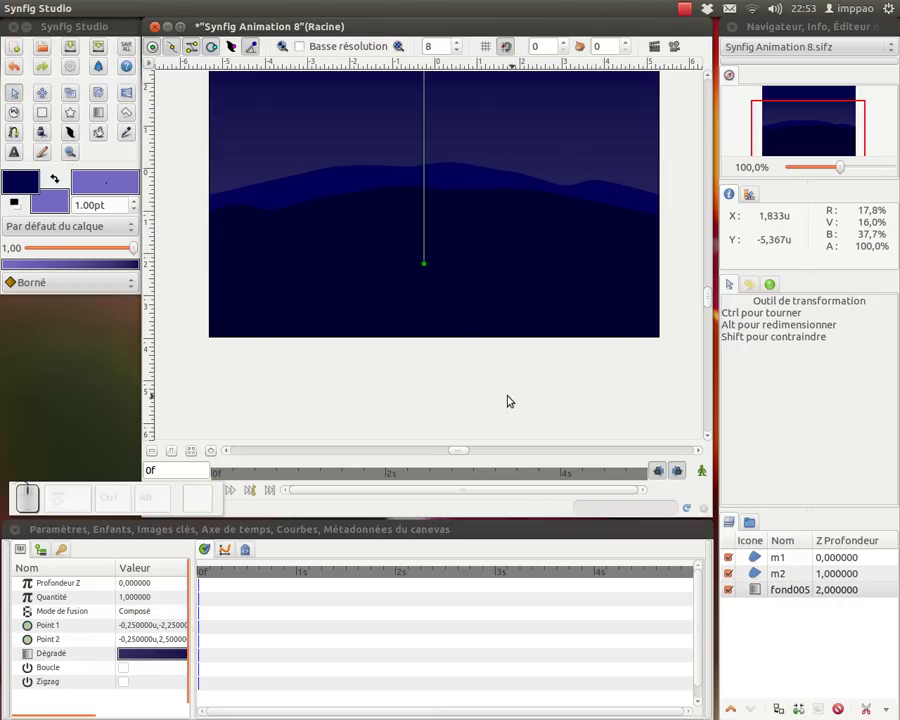
pyautogui.moveTo(467, 305); pyautogui.dragTo(572, 382)
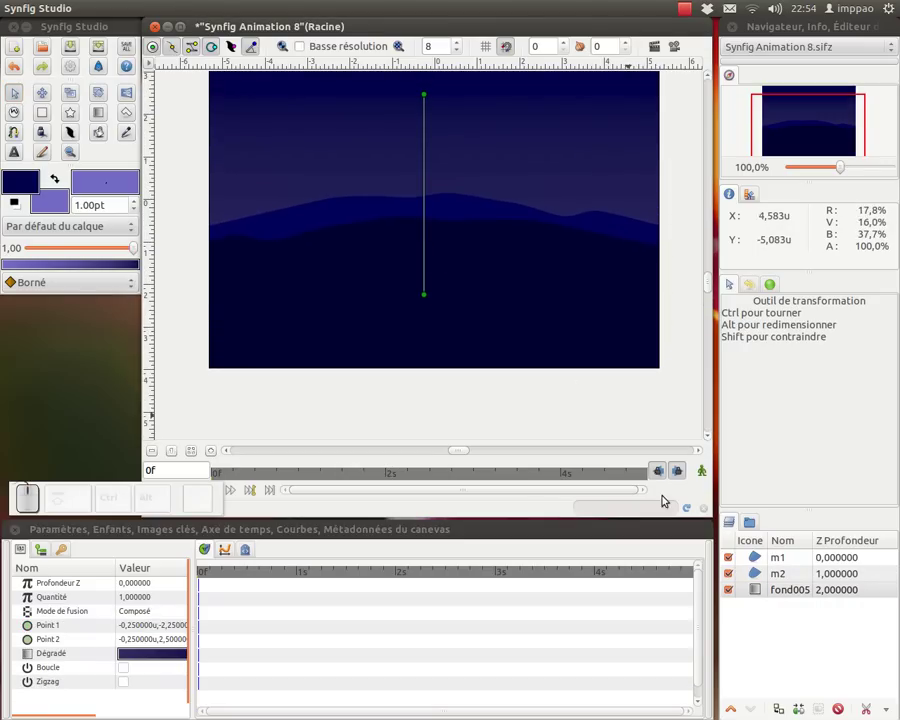
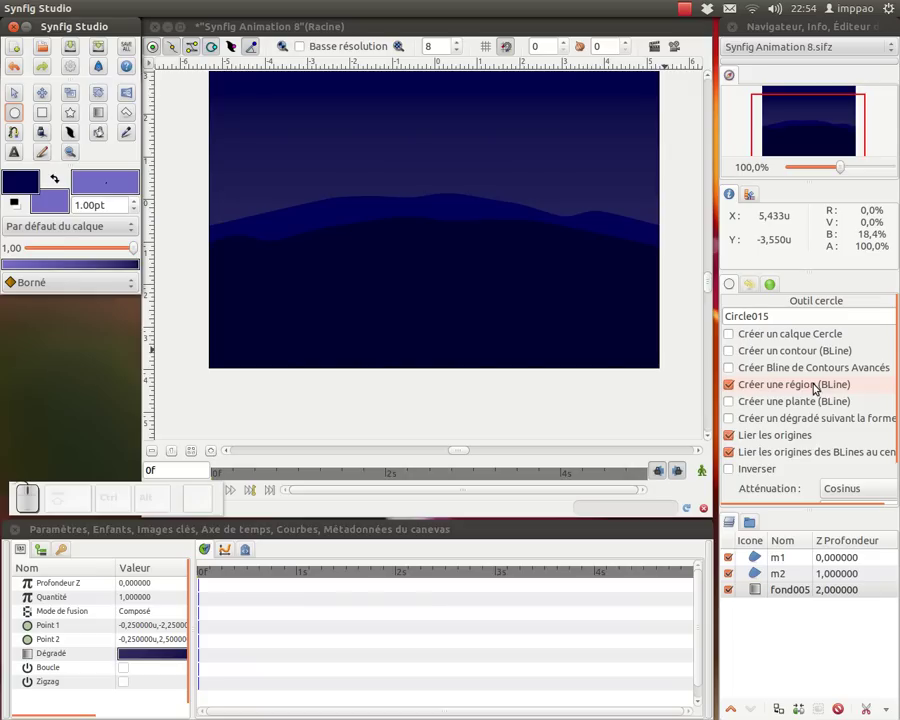
# Draw a white circle moon with unlinked origins in the upper-left sky and name its layer lune.
pyautogui.scroll(-3)
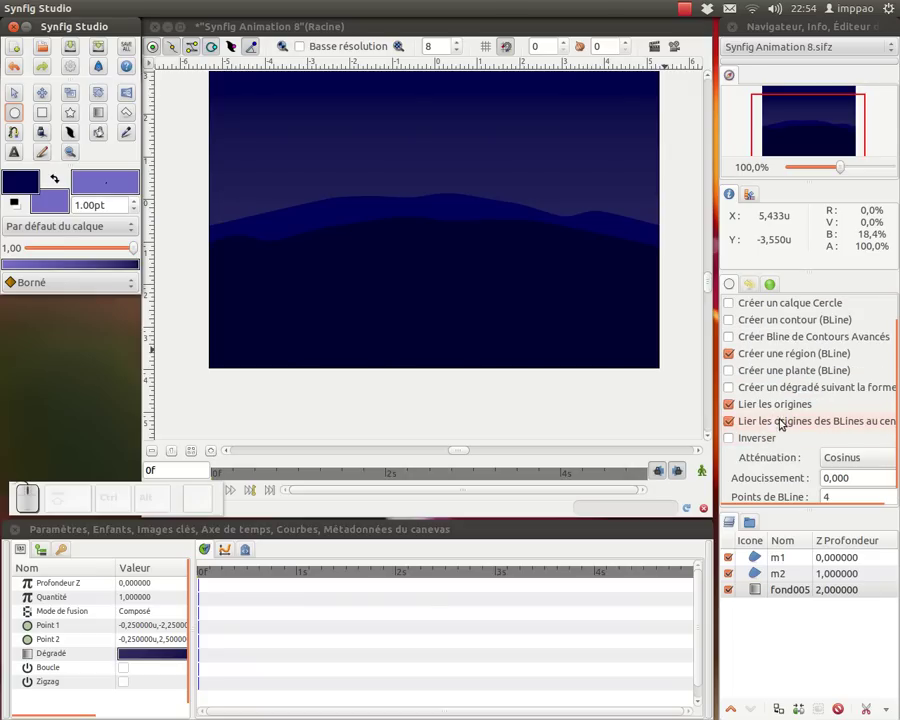
pyautogui.click(735, 404)
pyautogui.click(734, 419)
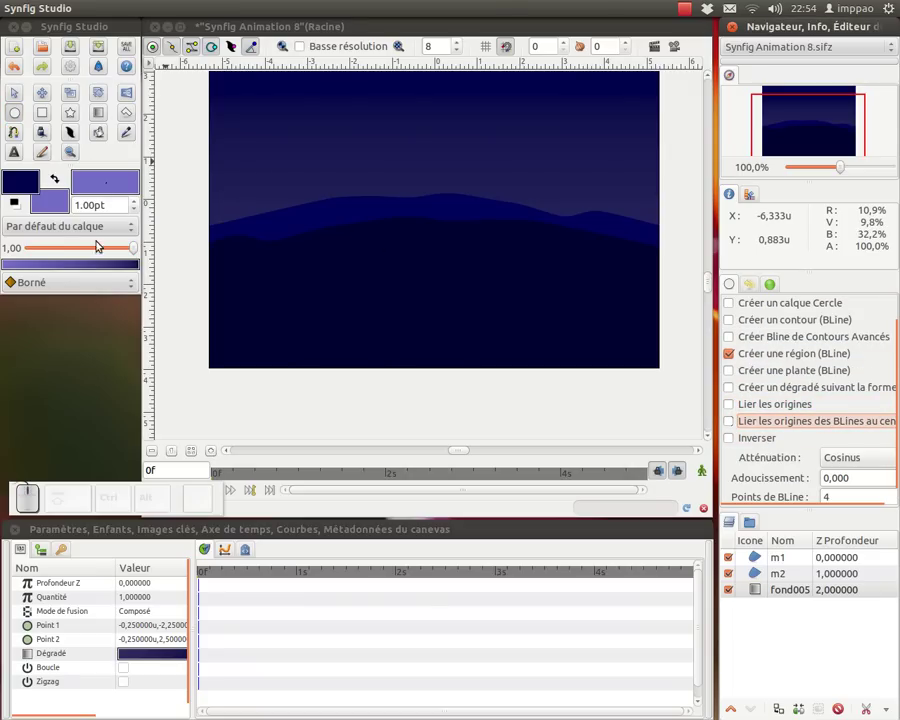
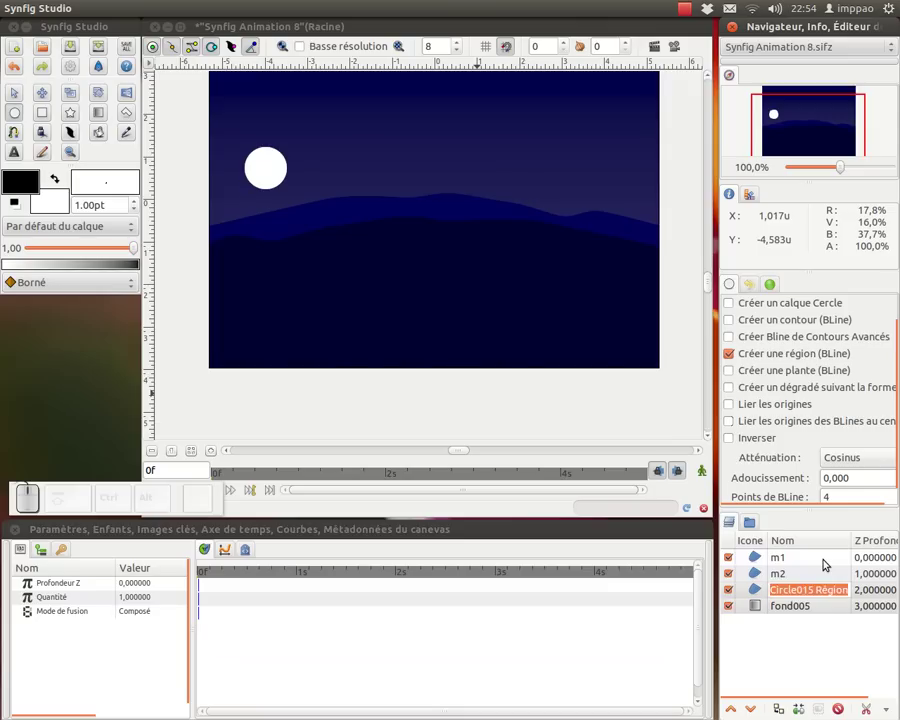
pyautogui.press('Return')
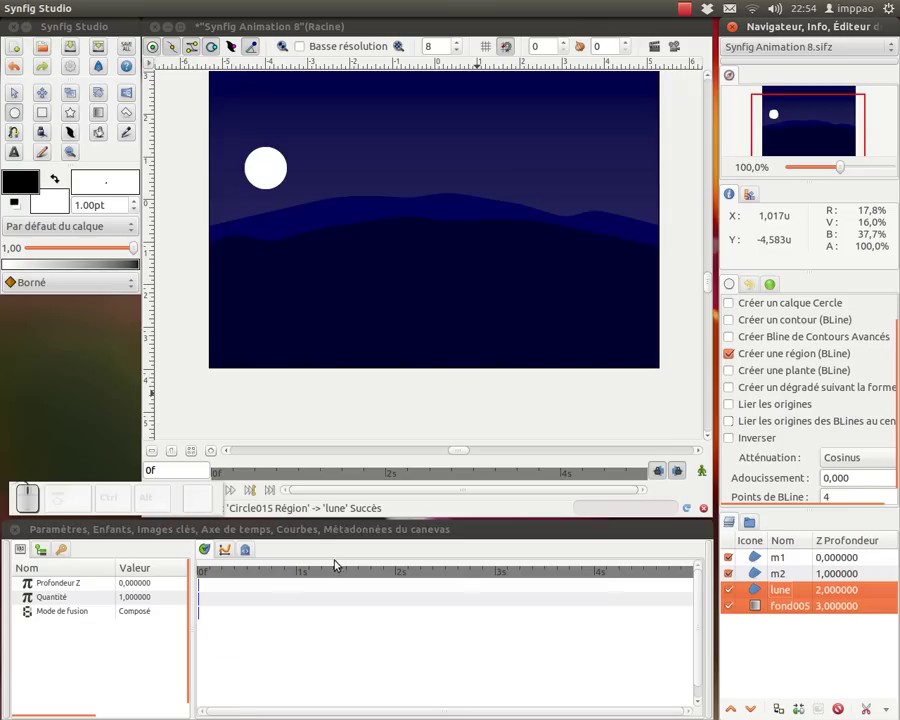
# Set the lune layer's feather (Adoucissement) to 0.2 for a soft glowing edge.
pyautogui.click(759, 592)
pyautogui.scroll(-3)
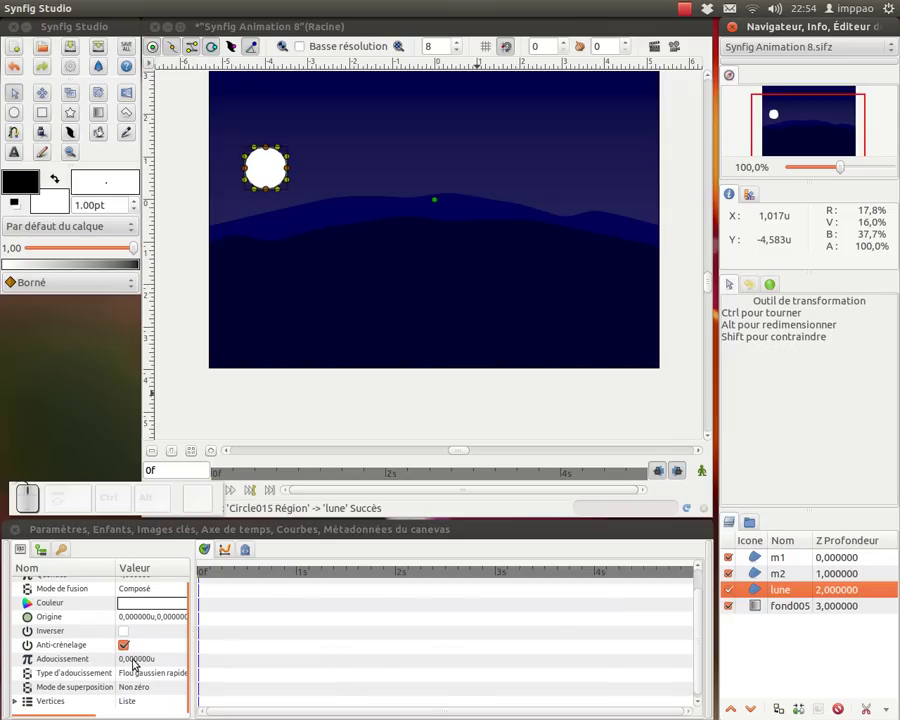
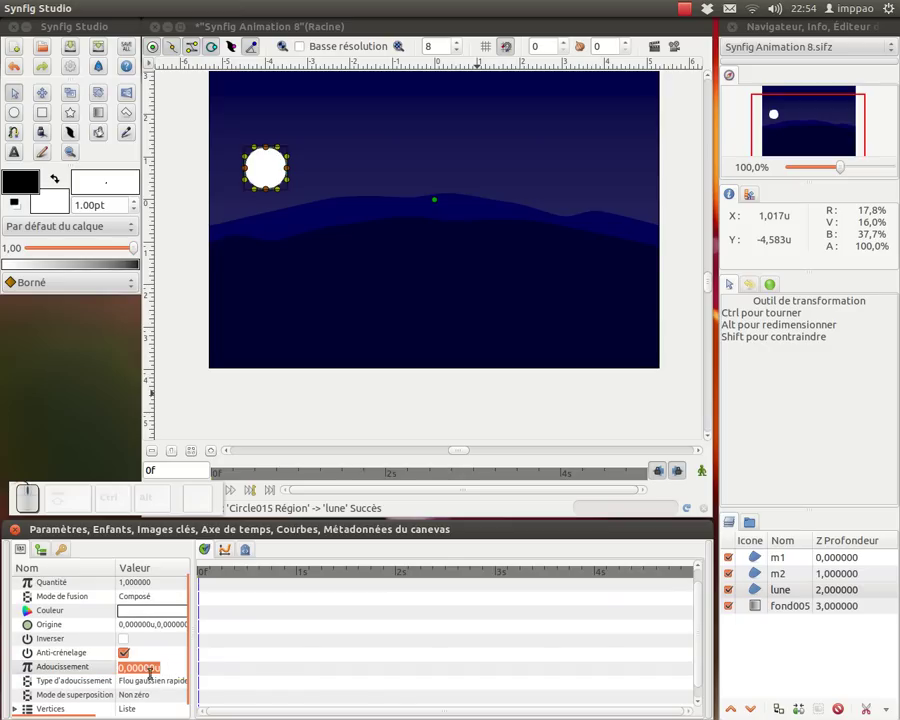
pyautogui.press(',')
pyautogui.press('KP_2')
pyautogui.press('KP_Enter')
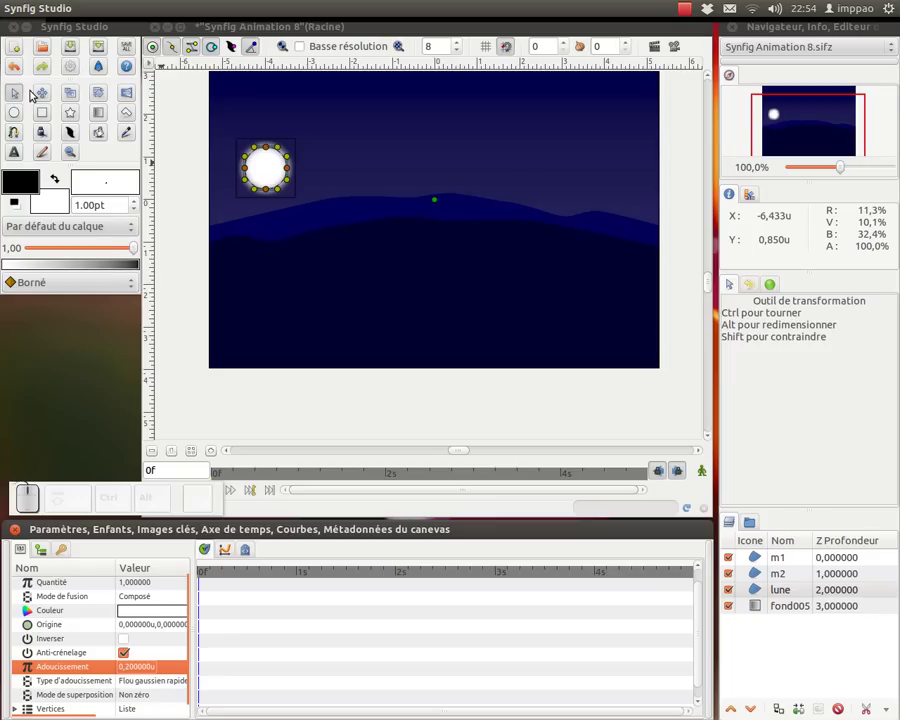
# Group the two hill layers m1 and m2 and rename the group 1plan.
pyautogui.click(198, 183)
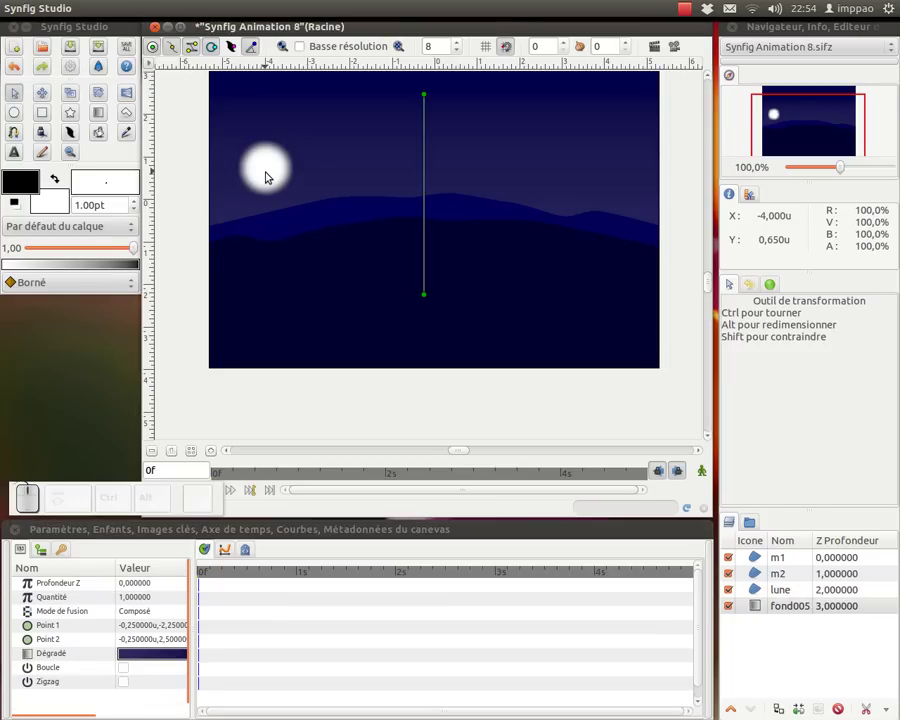
pyautogui.click(269, 174)
pyautogui.click(760, 595)
pyautogui.click(759, 558)
pyautogui.click(758, 574)
pyautogui.rightClick(760, 565)
pyautogui.click(668, 474)
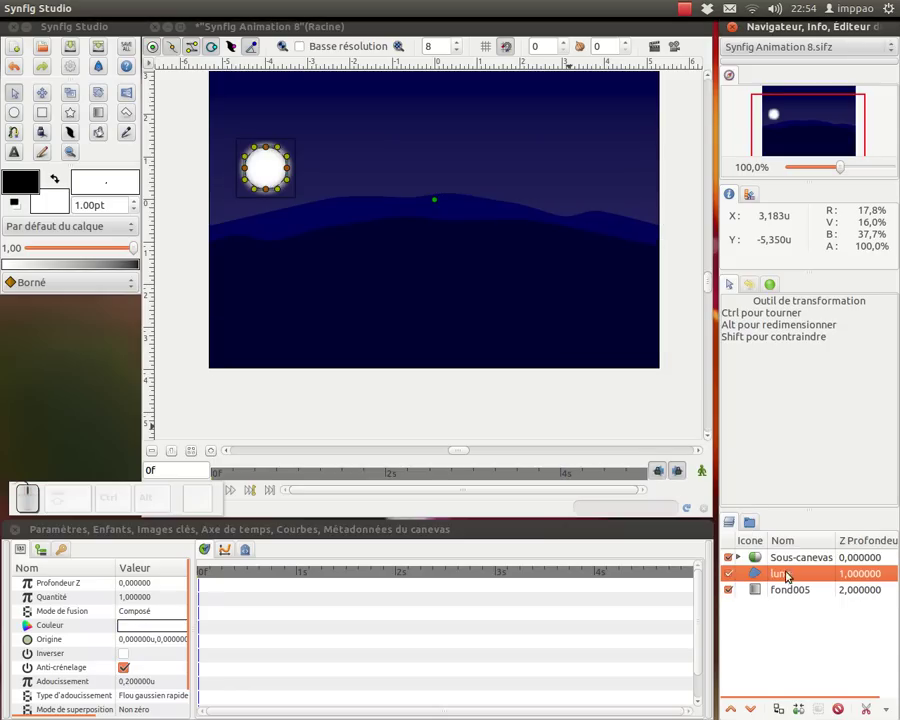
pyautogui.click(783, 559)
pyautogui.press('KP_1')
pyautogui.press('Return')
# Group the lune layer on its own and centre the moon inside that group on the horizon.
pyautogui.click(761, 576)
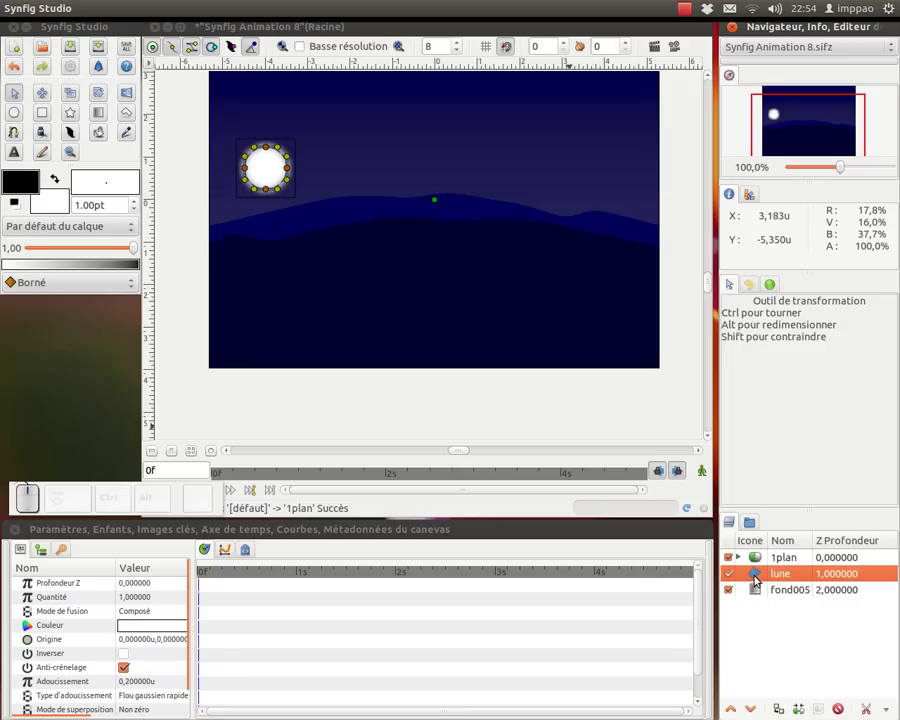
pyautogui.rightClick(758, 576)
pyautogui.click(699, 452)
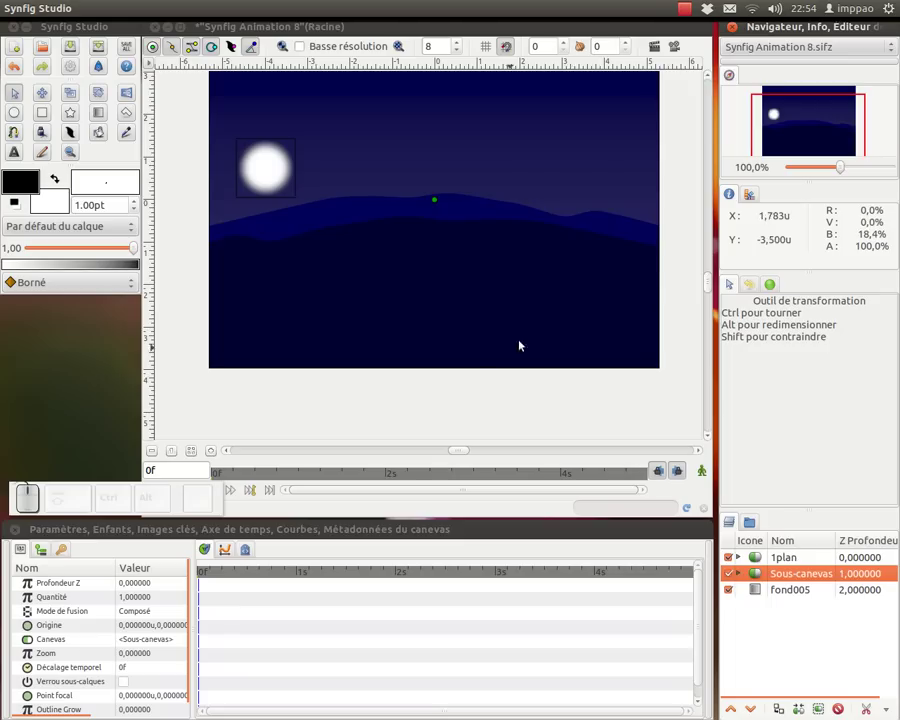
pyautogui.scroll(3)
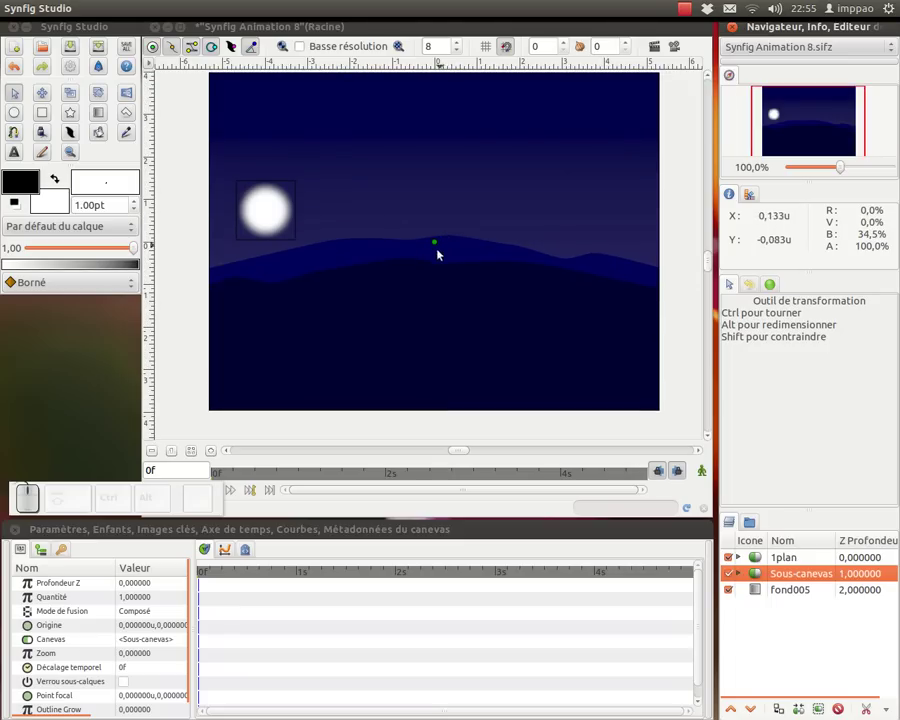
pyautogui.click(745, 569)
pyautogui.middleClick(764, 590)
pyautogui.click(764, 590)
pyautogui.moveTo(222, 168); pyautogui.dragTo(302, 223)
pyautogui.moveTo(291, 211); pyautogui.dragTo(439, 242)
# Move the whole moon group to the left edge so it peeks from behind the hills.
pyautogui.click(762, 575)
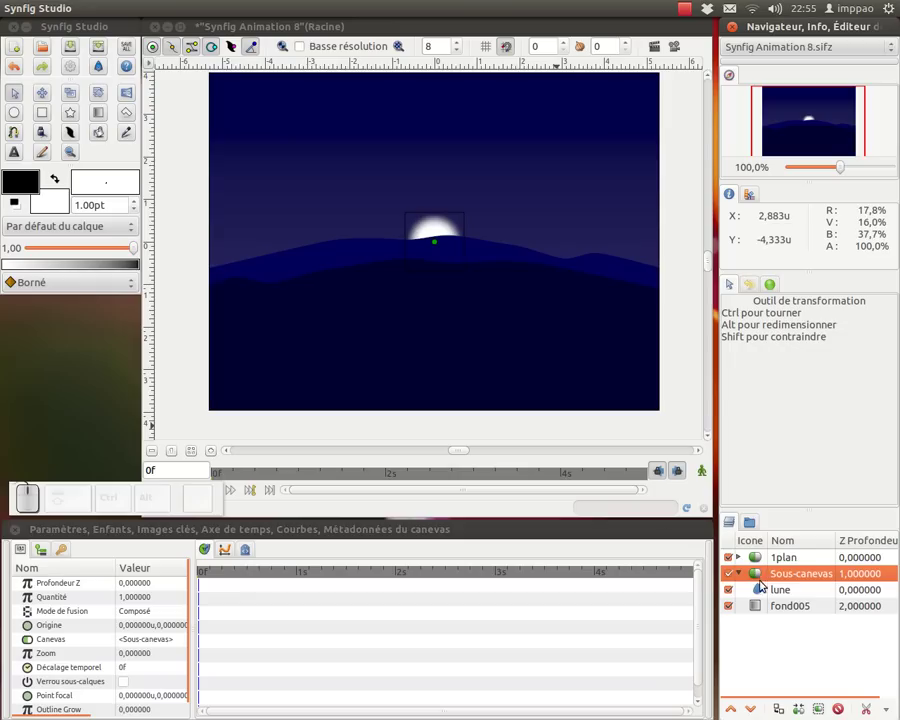
pyautogui.click(767, 587)
pyautogui.click(748, 575)
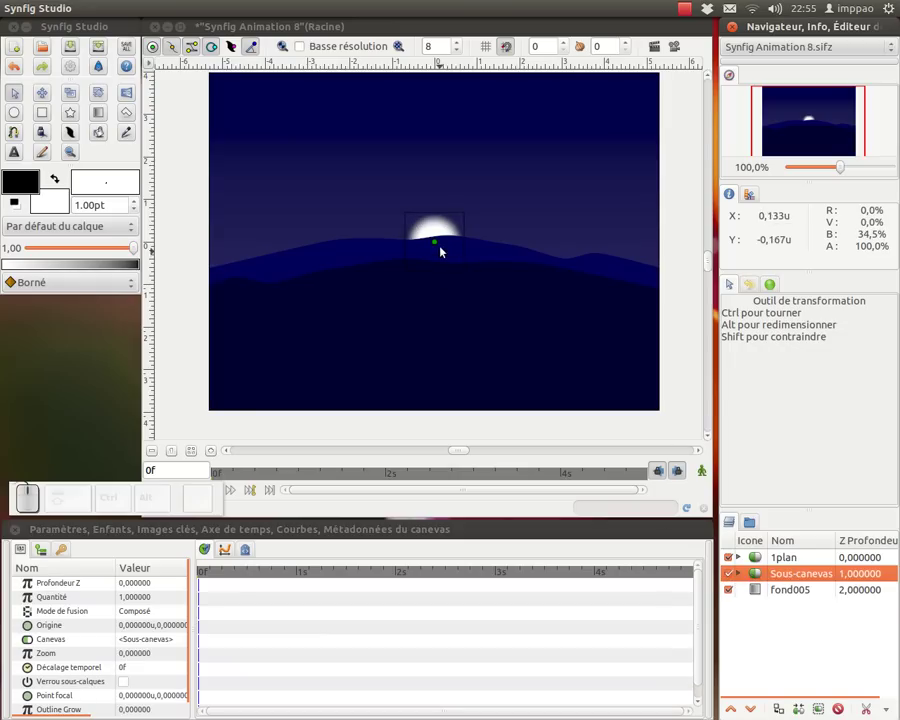
pyautogui.moveTo(437, 244); pyautogui.dragTo(228, 265)
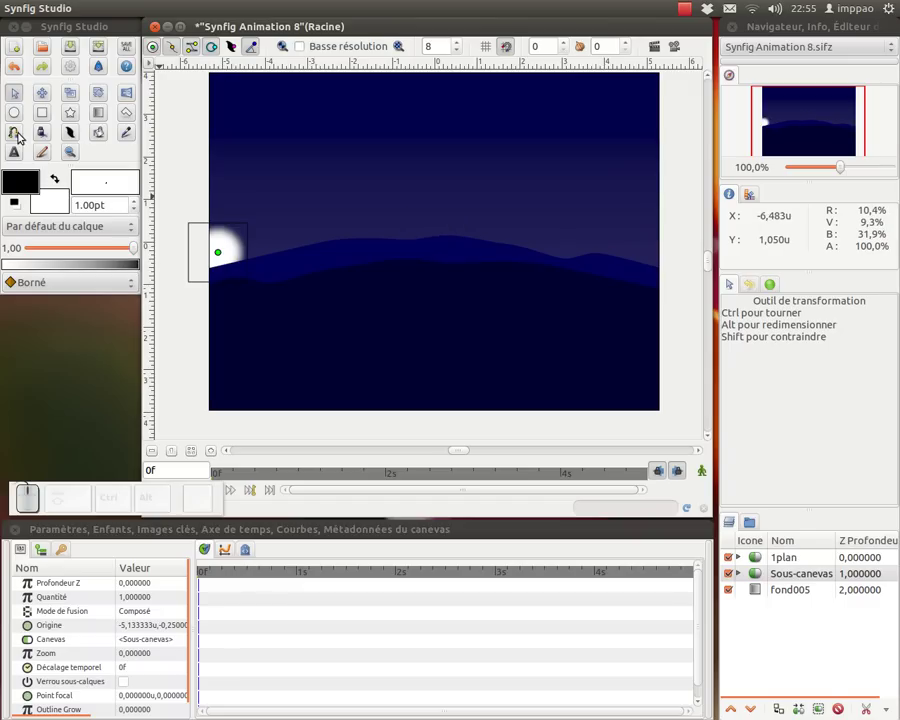
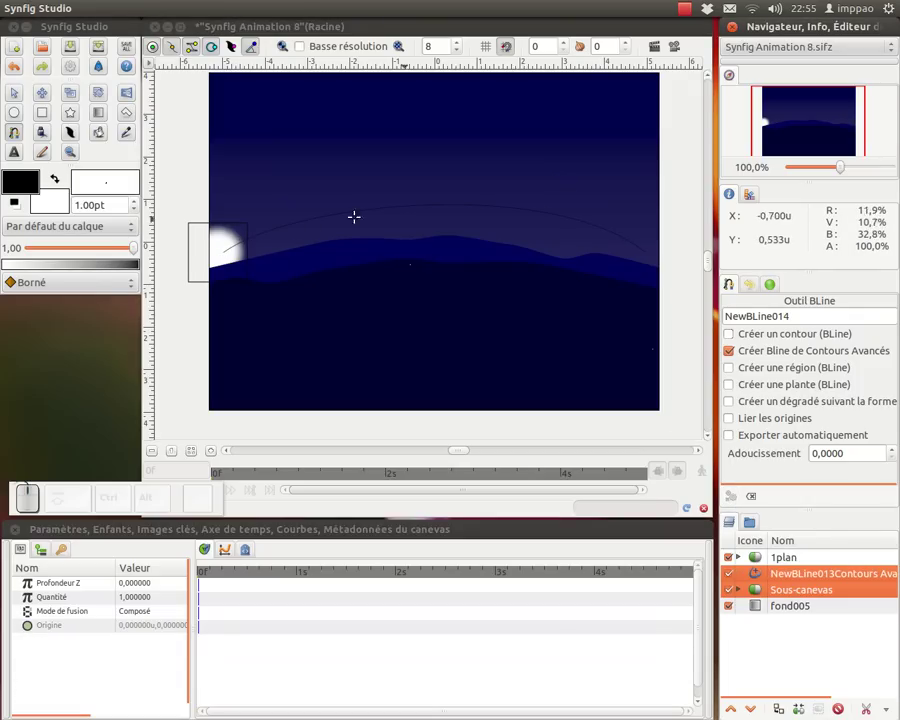
# Finish the thin arc outline across the sky that serves as the moon's path.
pyautogui.click(17, 91)
pyautogui.click(399, 208)
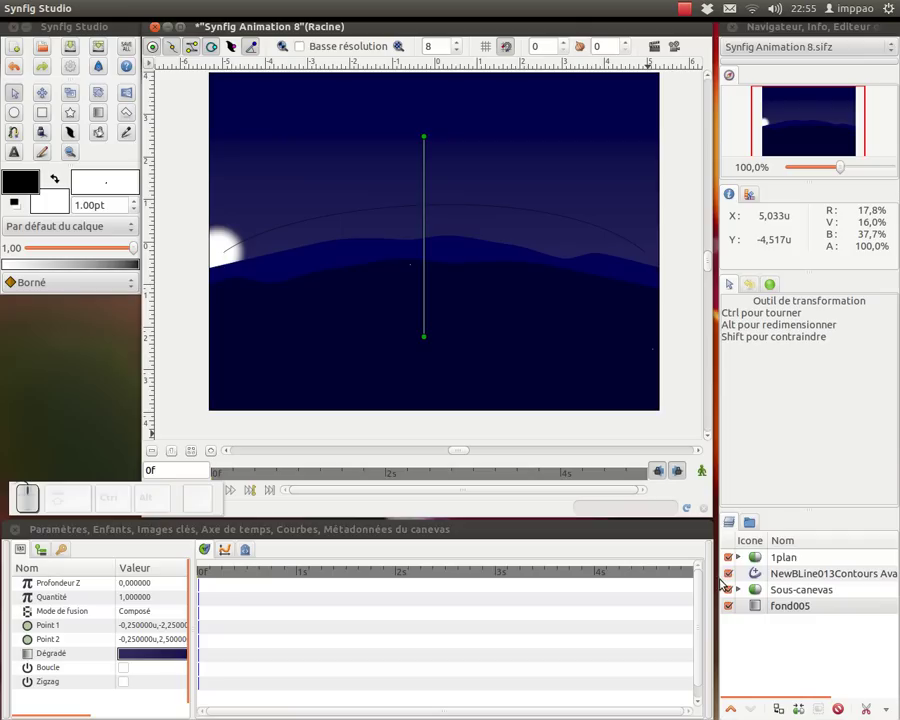
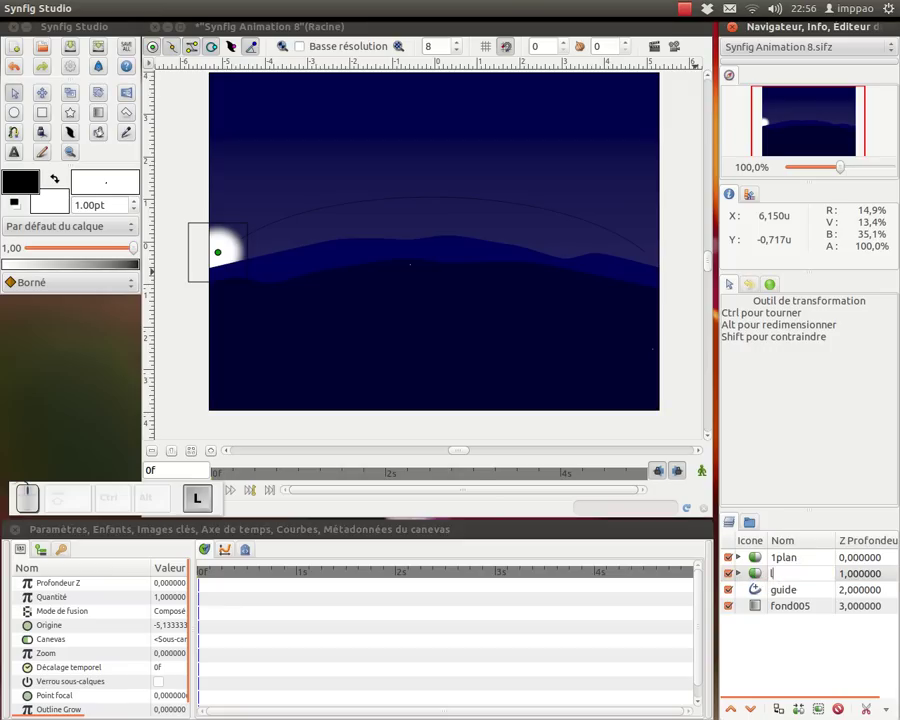
# Confirm the group name lune, then adjust a point on the guide arc and undo the change.
pyautogui.press('Return')
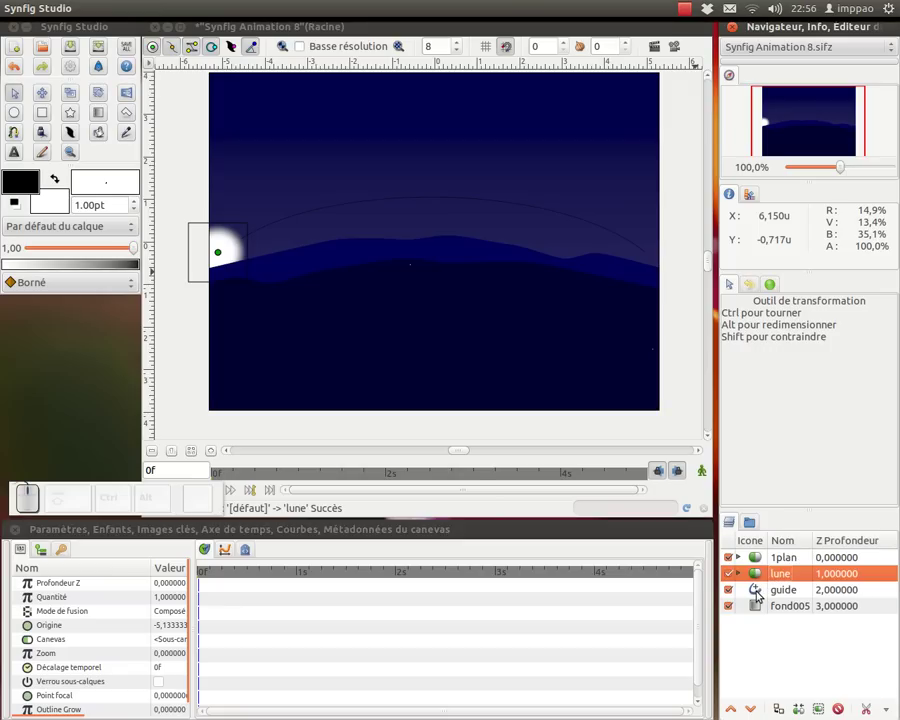
pyautogui.click(760, 591)
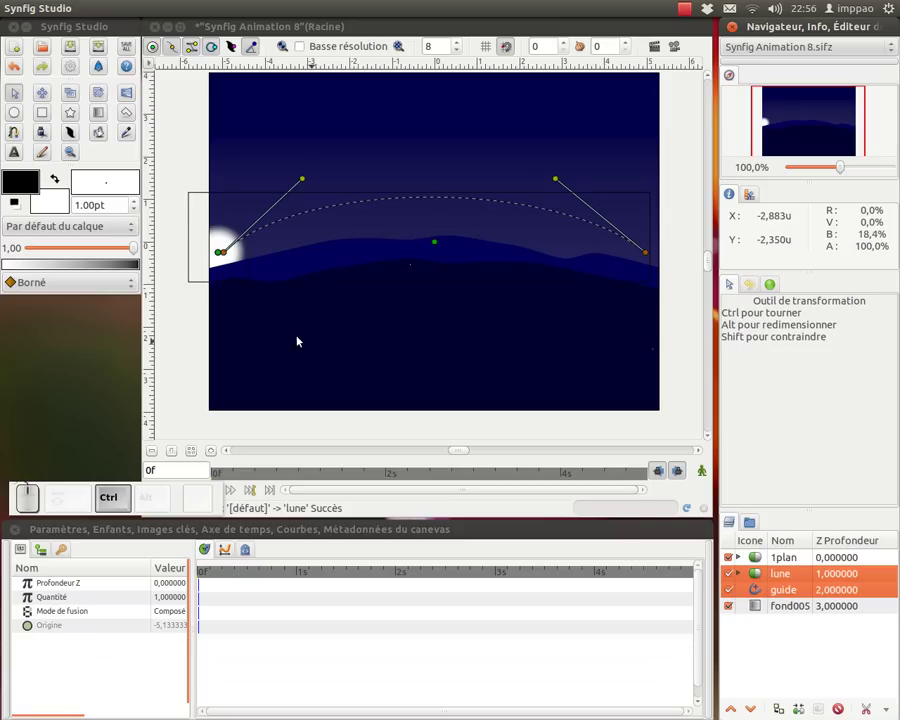
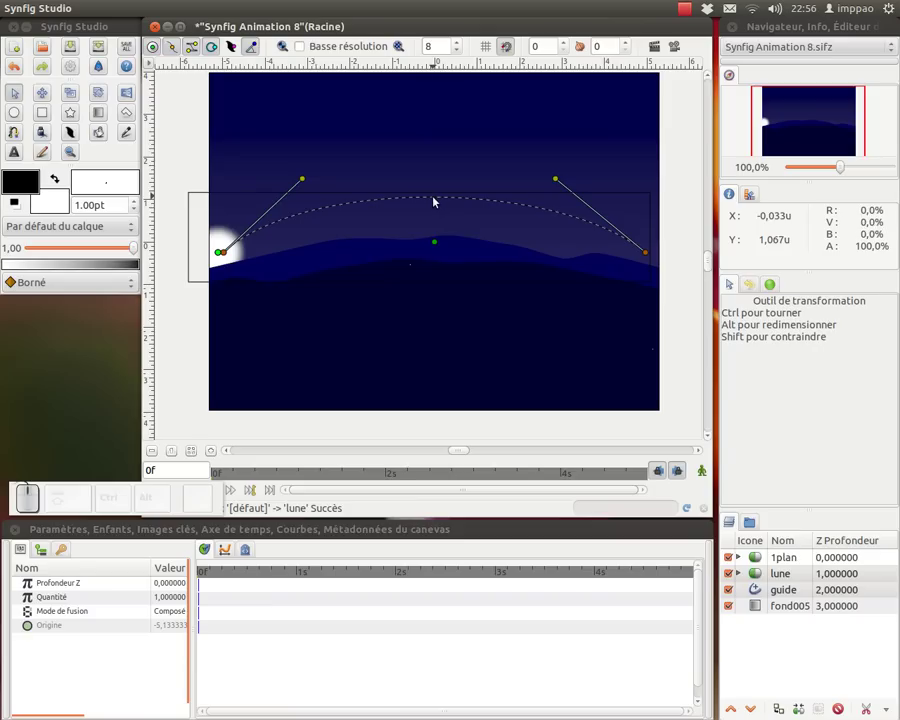
pyautogui.rightClick(438, 200)
pyautogui.click(467, 320)
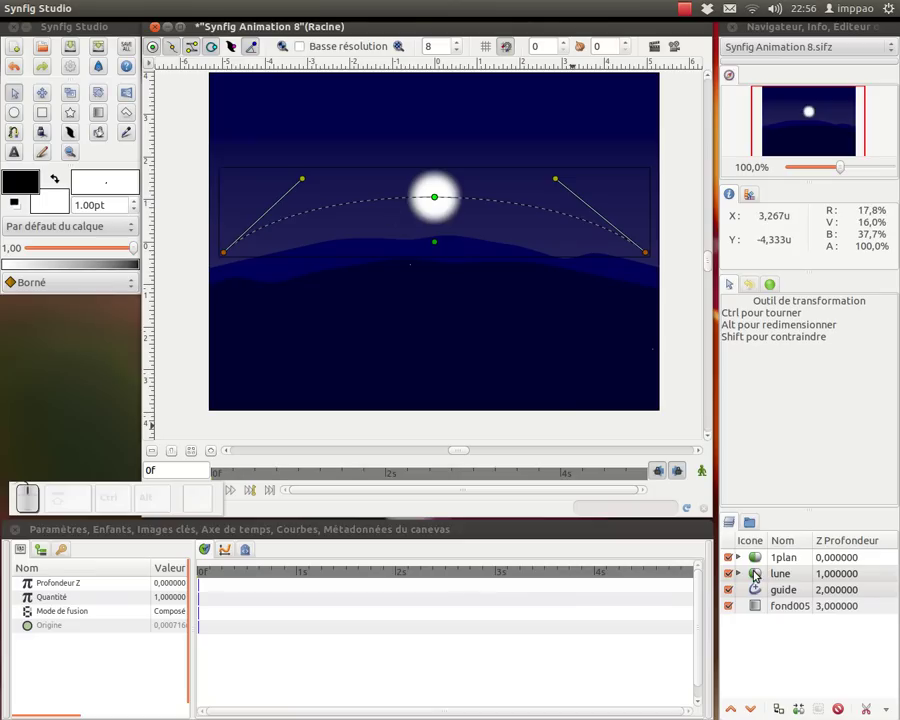
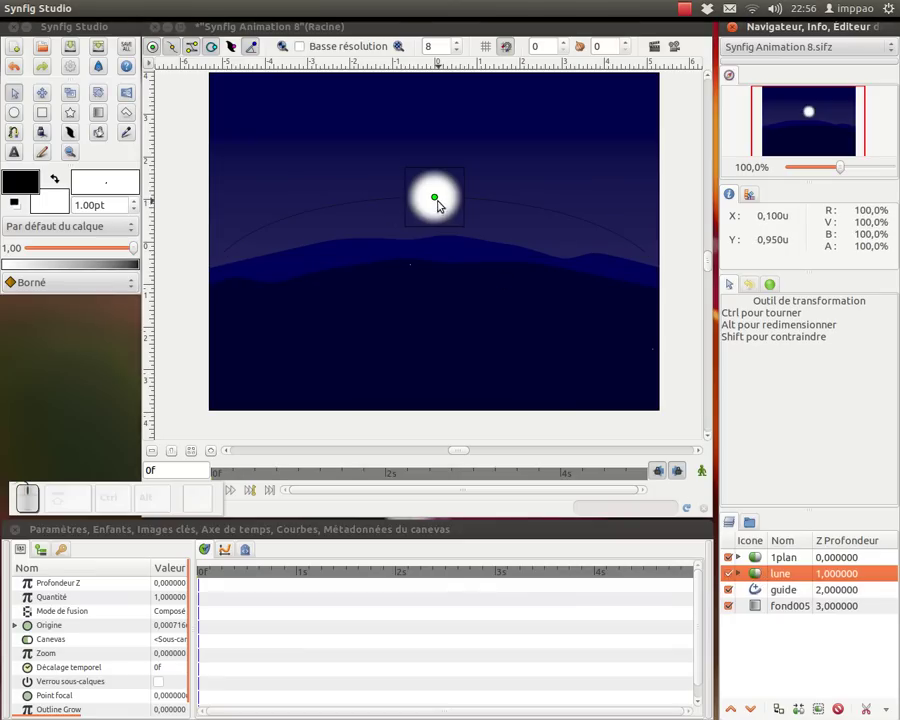
pyautogui.moveTo(435, 200); pyautogui.dragTo(492, 256)
pyautogui.press('ctrl+z')
# Place the moon at the left end of the arc near the horizon and show vertex handles again.
pyautogui.moveTo(461, 214); pyautogui.dragTo(439, 200)
pyautogui.moveTo(435, 199); pyautogui.dragTo(439, 200)
pyautogui.press('ctrl+z')
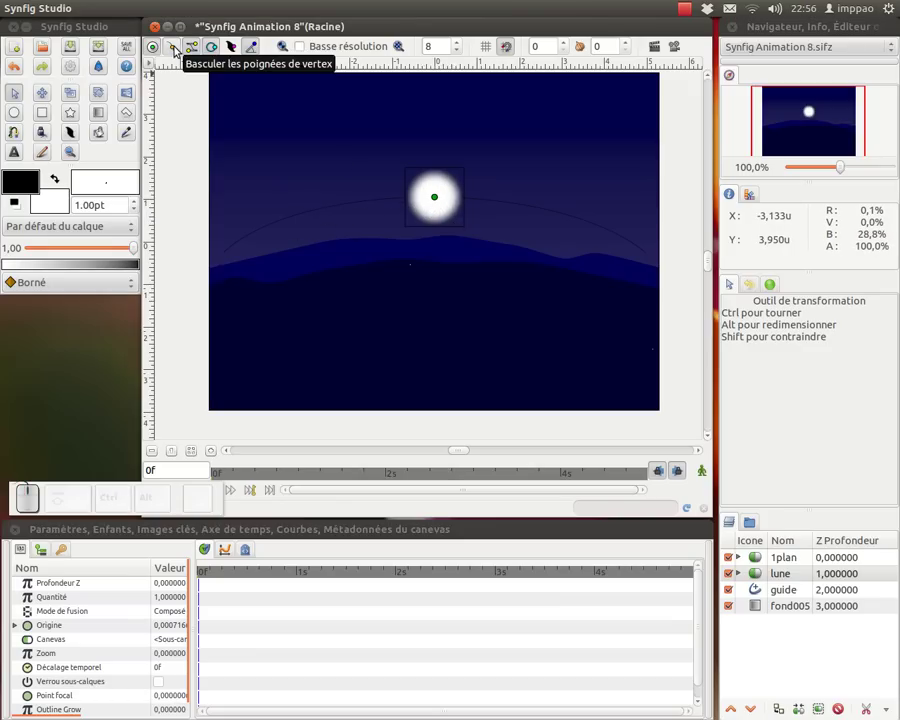
pyautogui.click(174, 47)
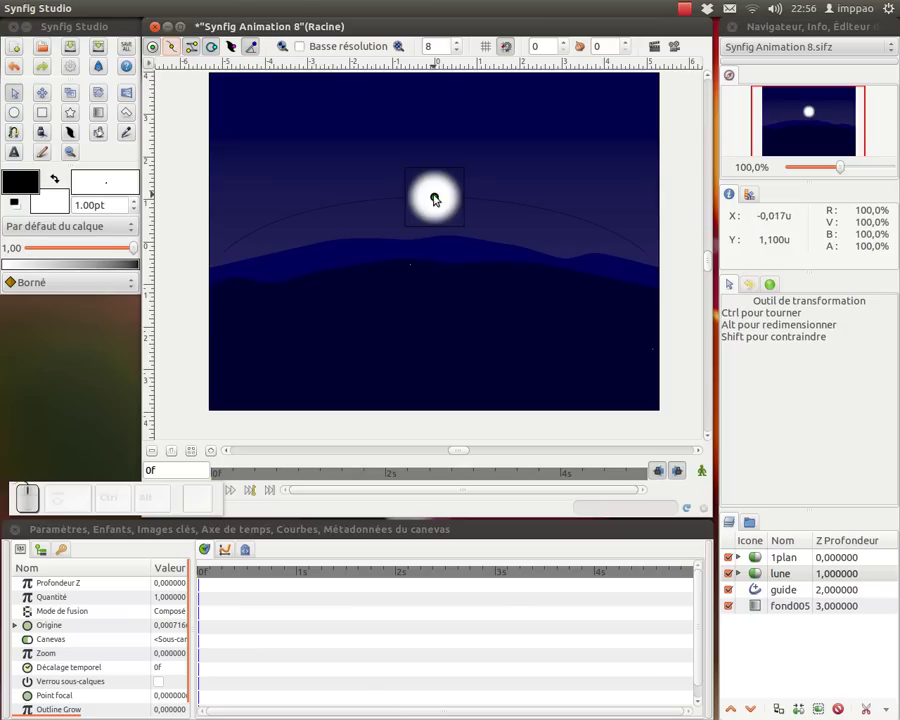
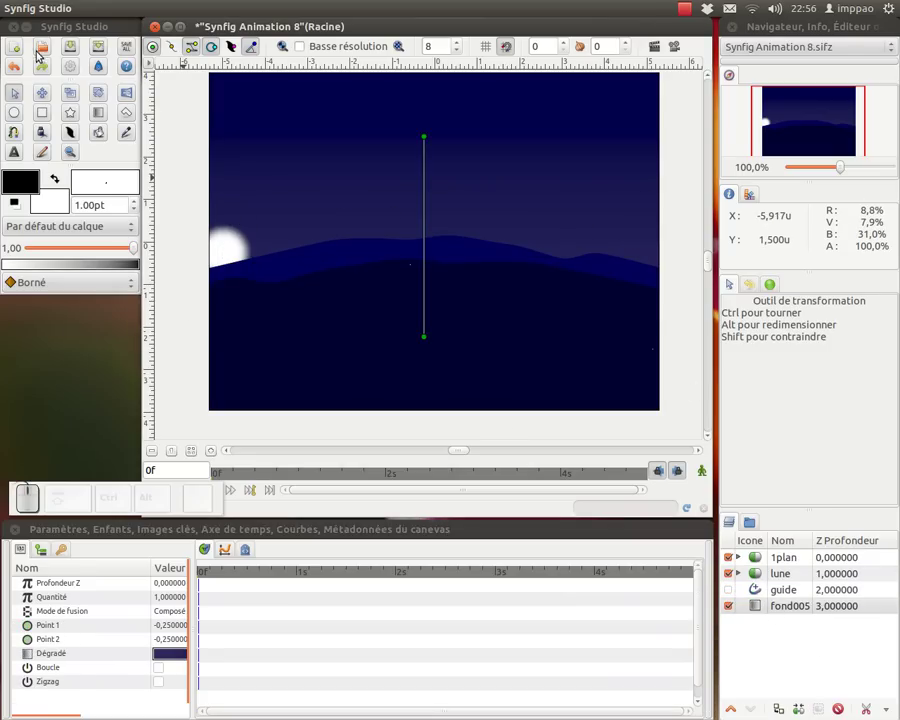
# Save the scene as anim_lune.sifz on the desktop, replacing the existing file.
pyautogui.click(76, 51)
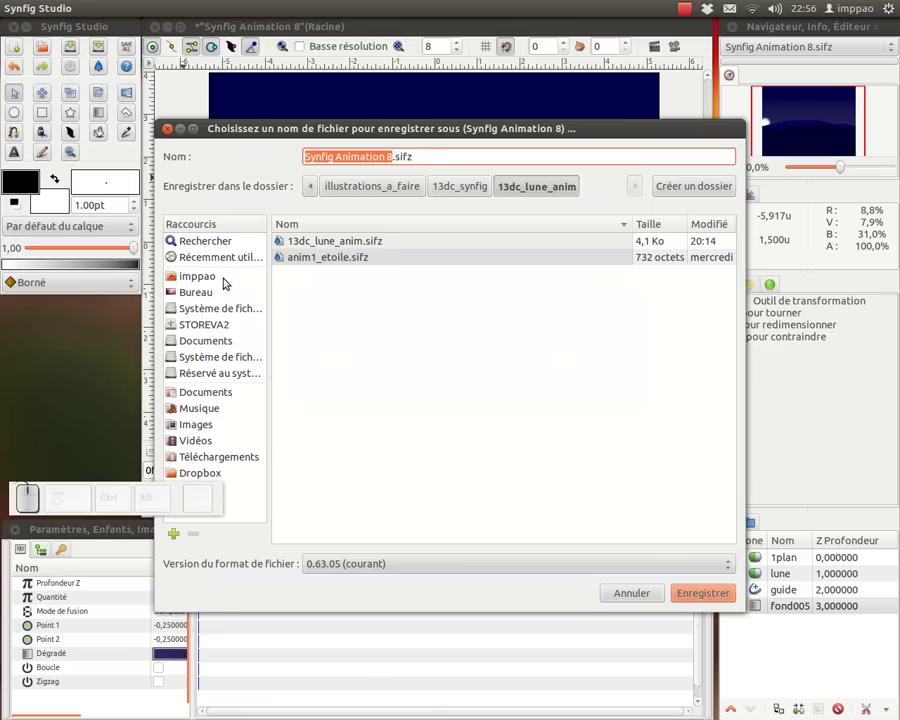
pyautogui.click(188, 289)
pyautogui.click(305, 246)
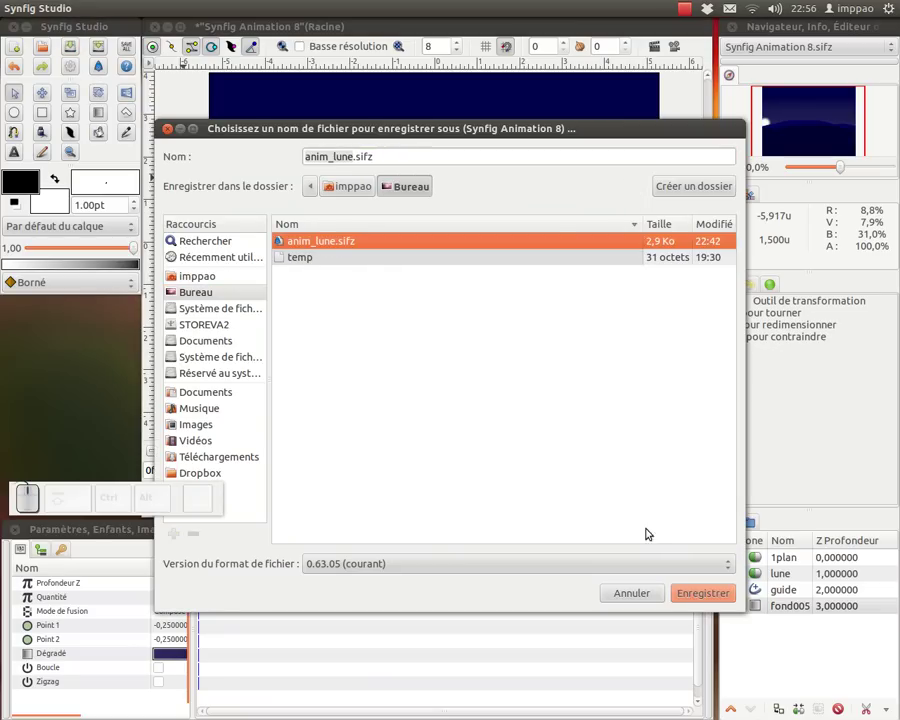
pyautogui.click(716, 594)
pyautogui.click(512, 379)
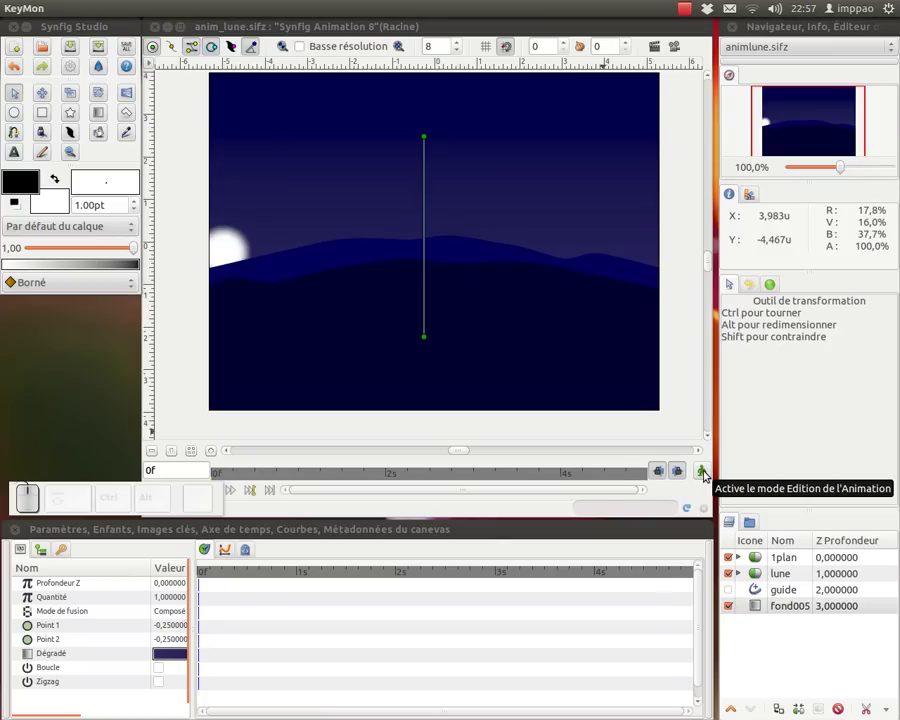
# Enable animation mode and add keyframes at the start and at 4 seconds.
pyautogui.click(707, 472)
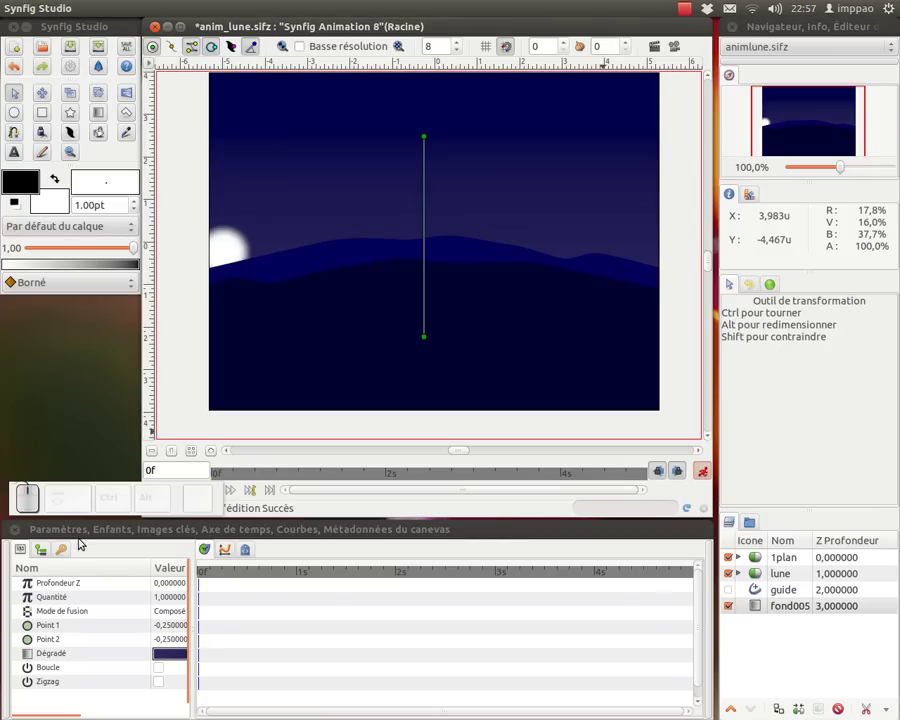
pyautogui.click(68, 553)
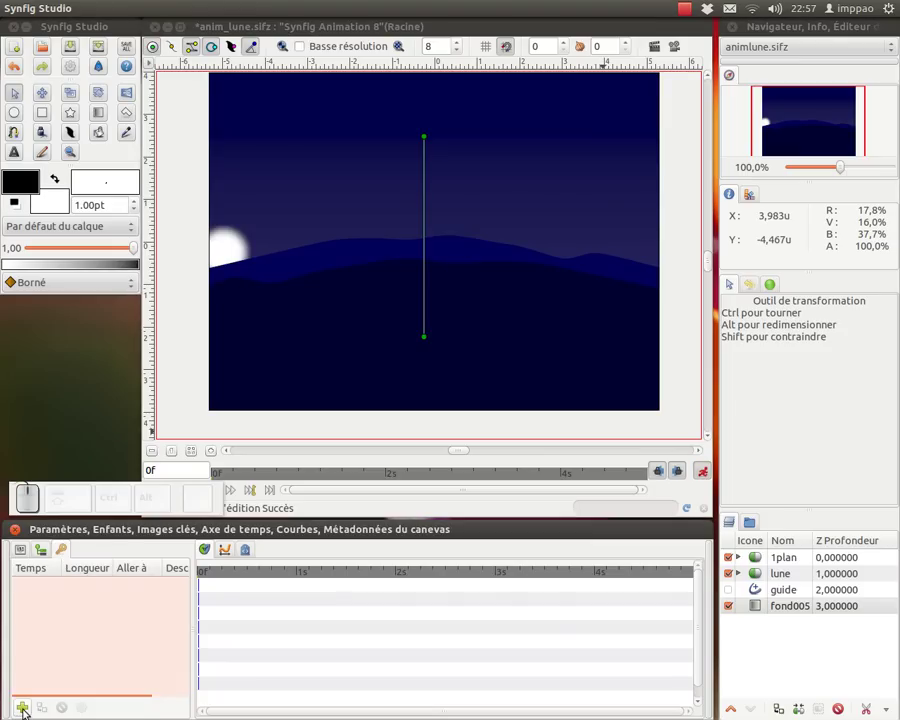
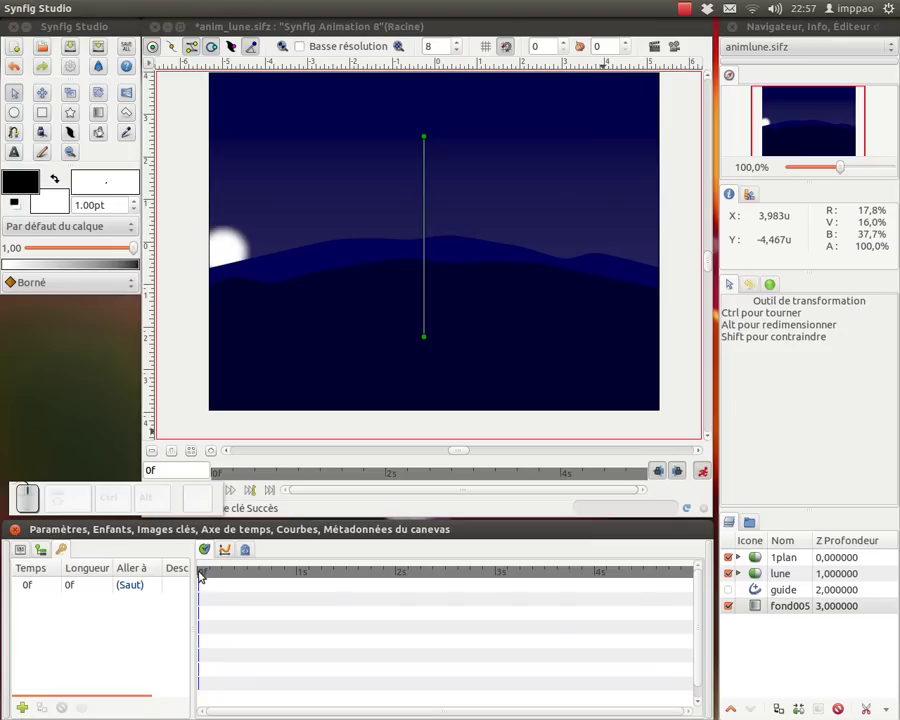
pyautogui.click(202, 573)
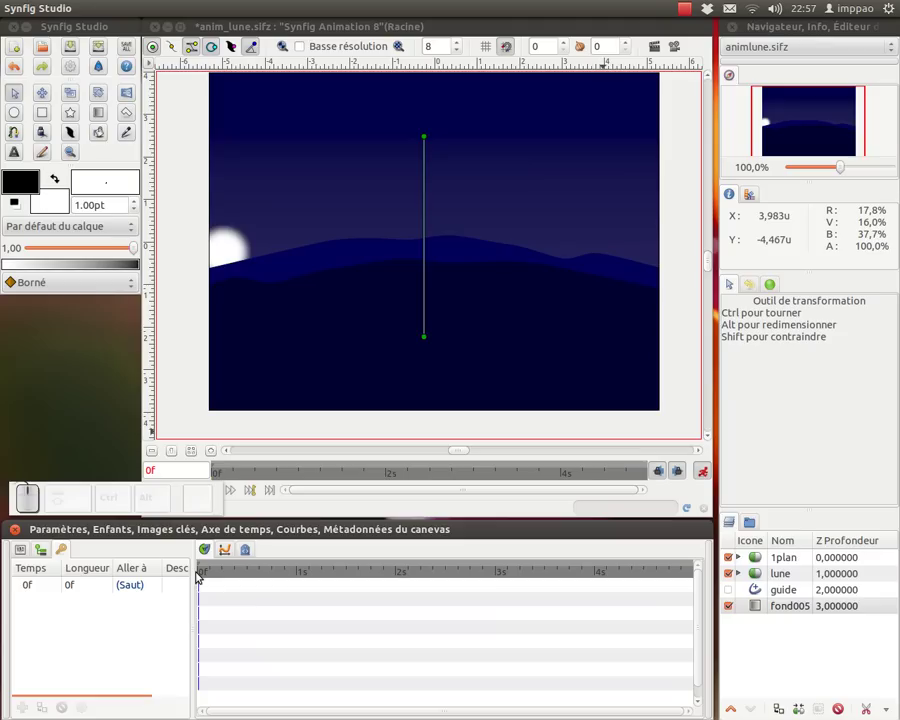
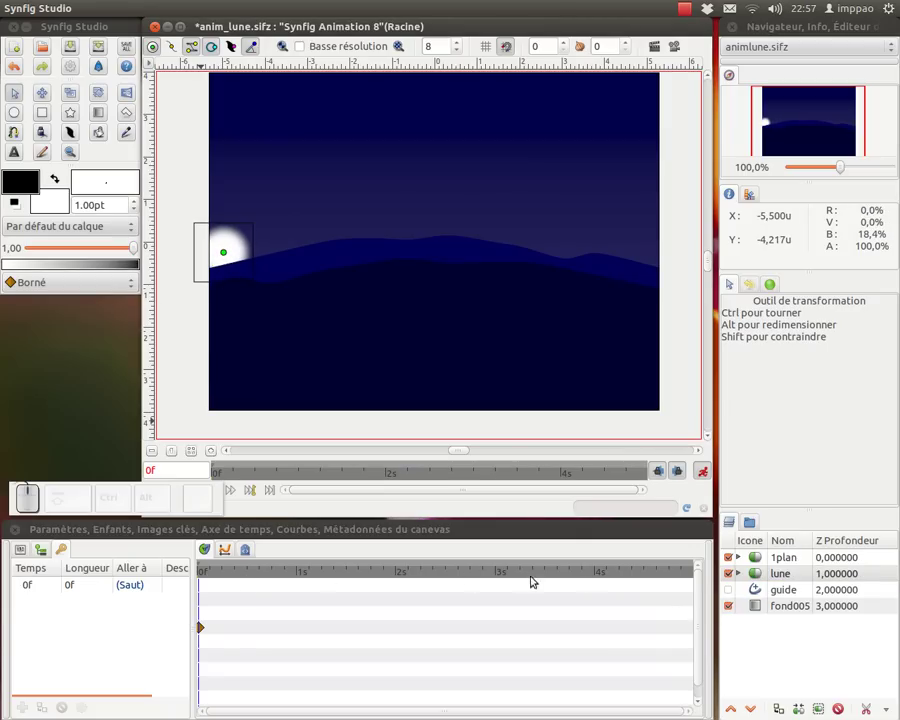
pyautogui.click(602, 571)
pyautogui.click(600, 573)
pyautogui.click(601, 574)
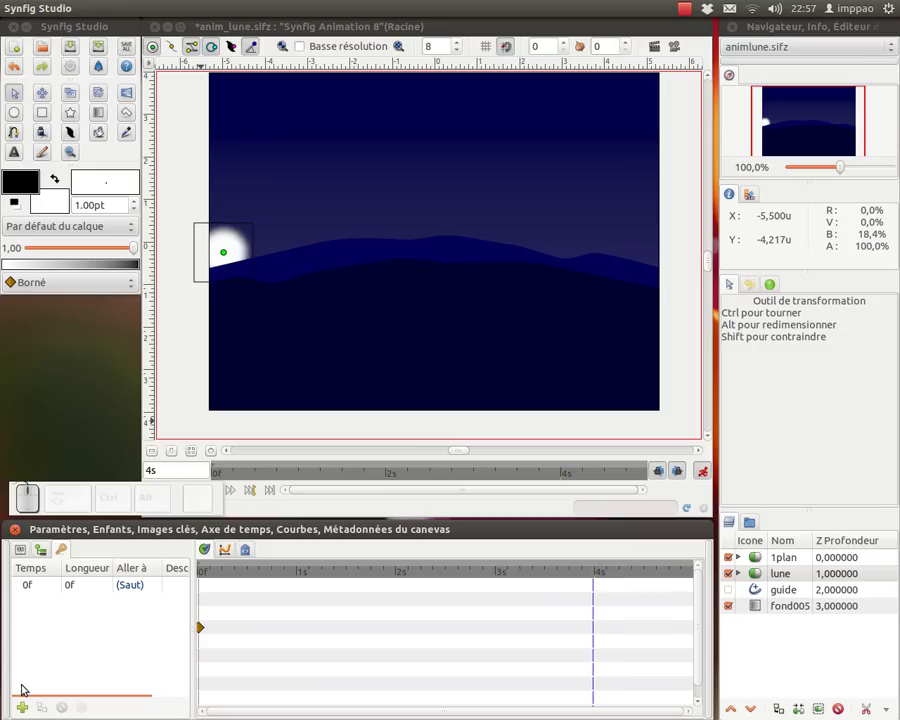
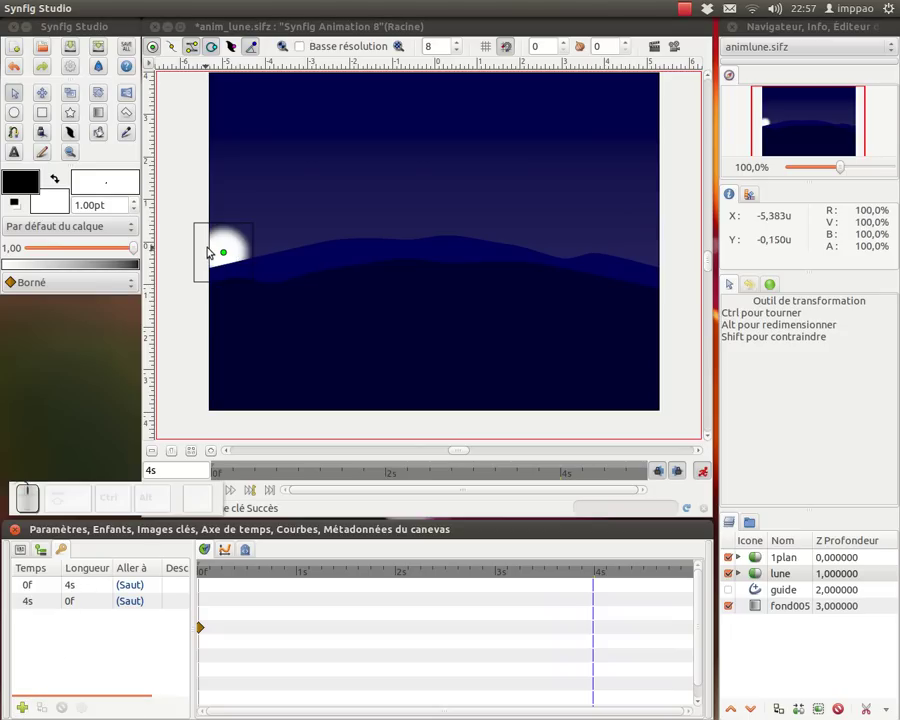
# Move the moon to the right edge at 4s so it crosses the arc, then check the preview.
pyautogui.moveTo(231, 257); pyautogui.dragTo(619, 427)
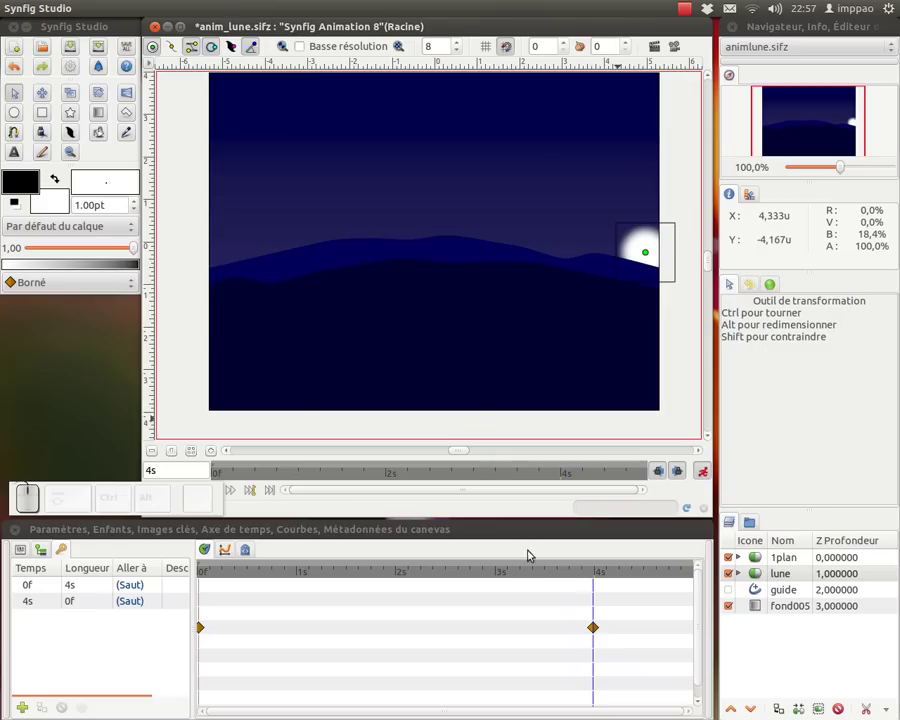
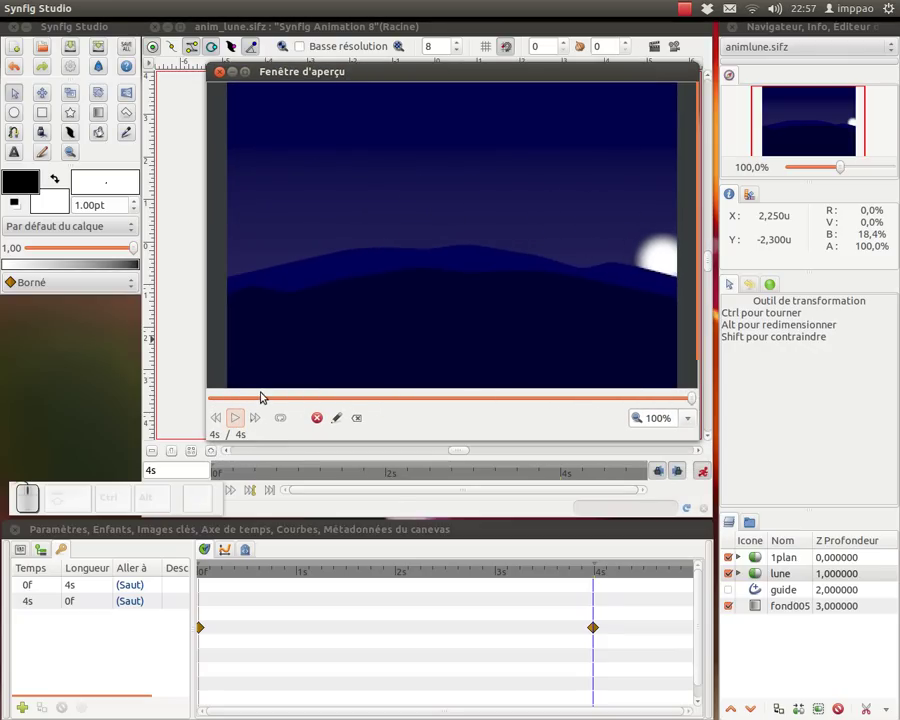
pyautogui.click(222, 73)
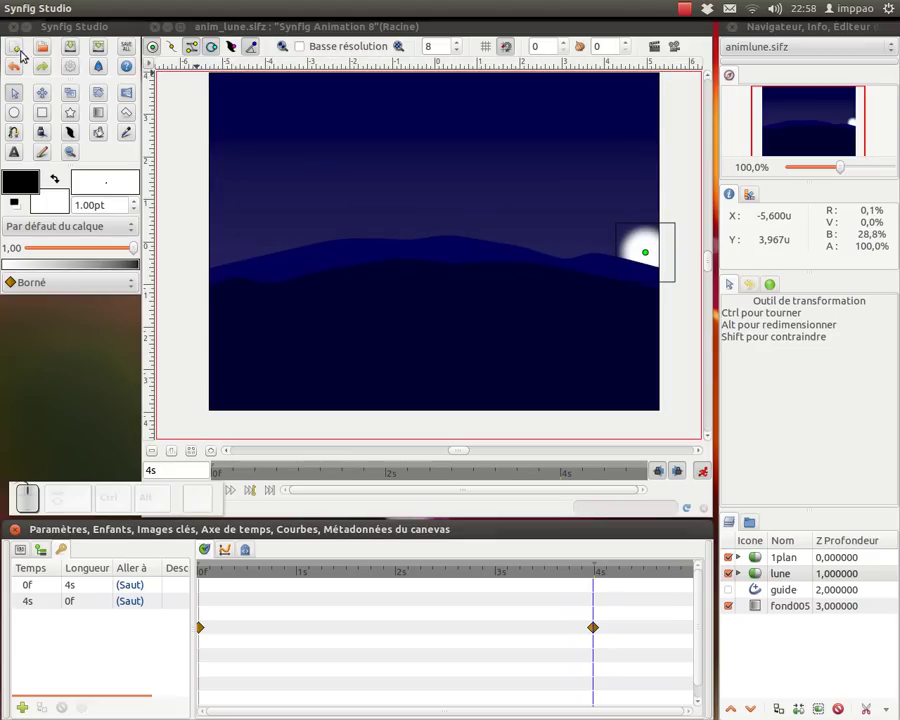
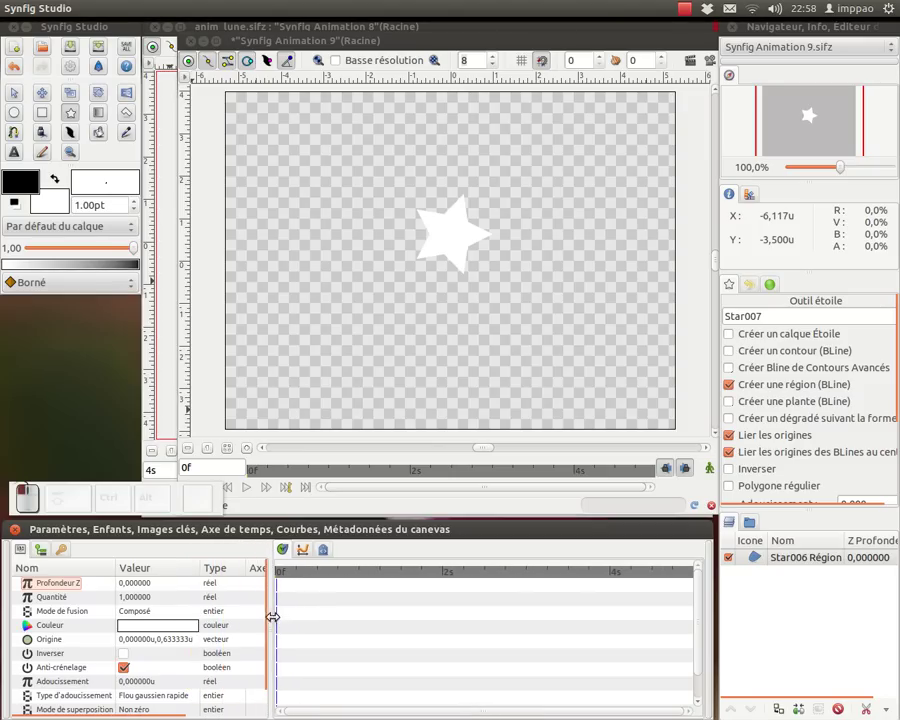
# Browse the layer list and Star tool options, selecting the trial star layers.
pyautogui.scroll(-3)
pyautogui.scroll(3)
pyautogui.click(757, 556)
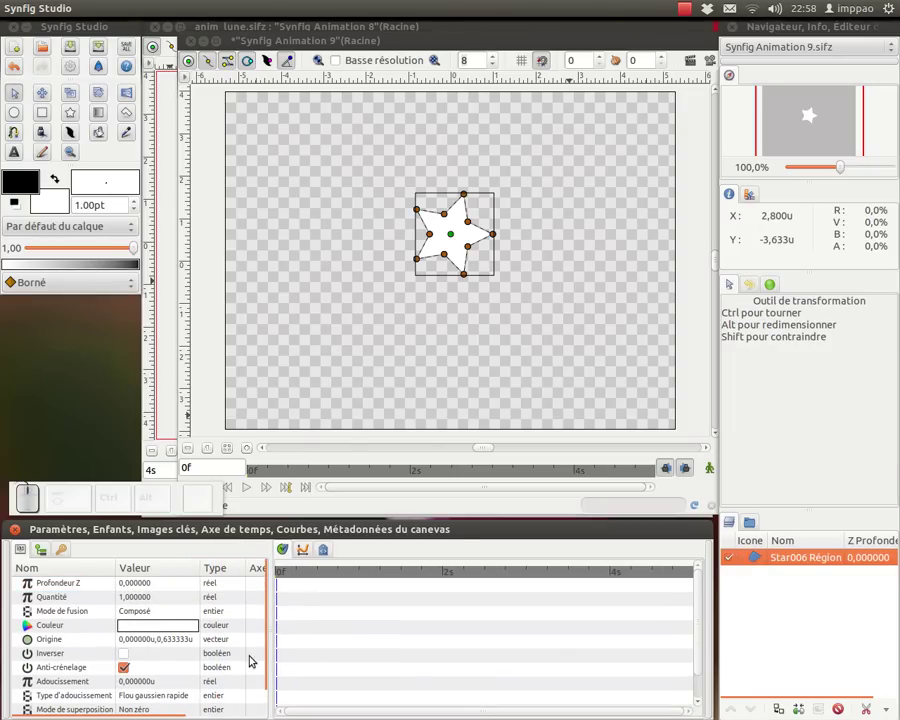
pyautogui.scroll(-3)
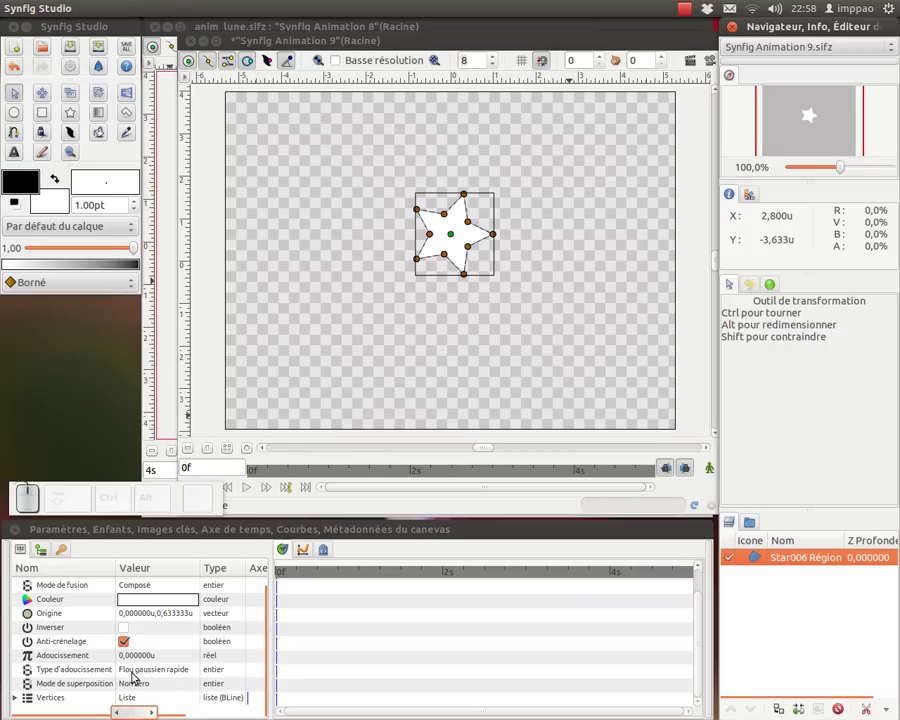
pyautogui.scroll(-3)
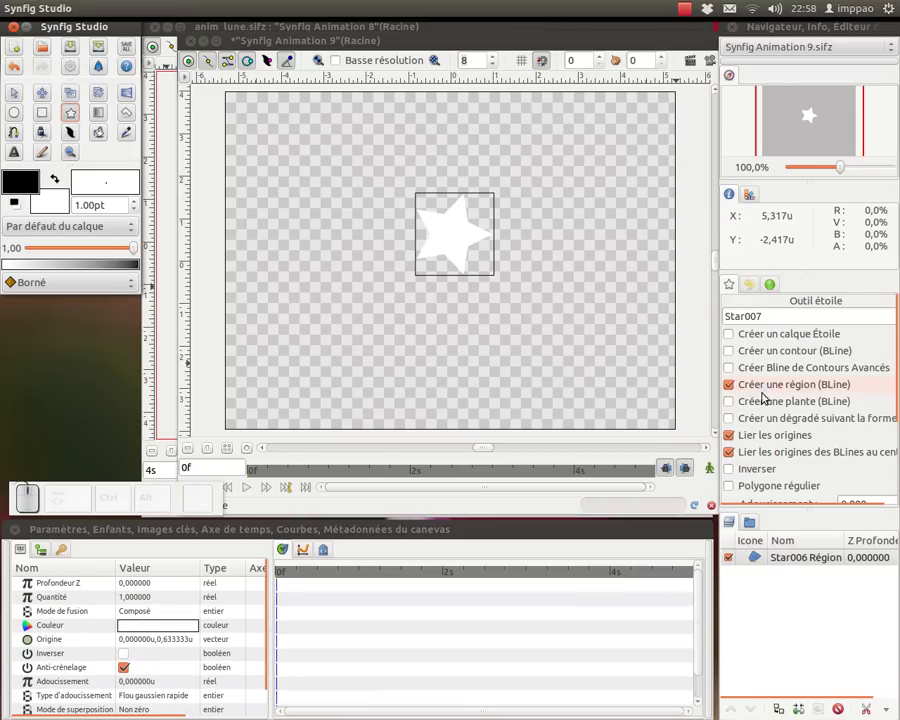
pyautogui.click(742, 367)
pyautogui.scroll(-3)
pyautogui.scroll(-3)
pyautogui.click(761, 574)
pyautogui.click(760, 558)
# Delete all the trial star layers to leave an empty canvas.
pyautogui.scroll(-3)
pyautogui.scroll(3)
pyautogui.scroll(3)
pyautogui.scroll(3)
pyautogui.scroll(-3)
pyautogui.scroll(3)
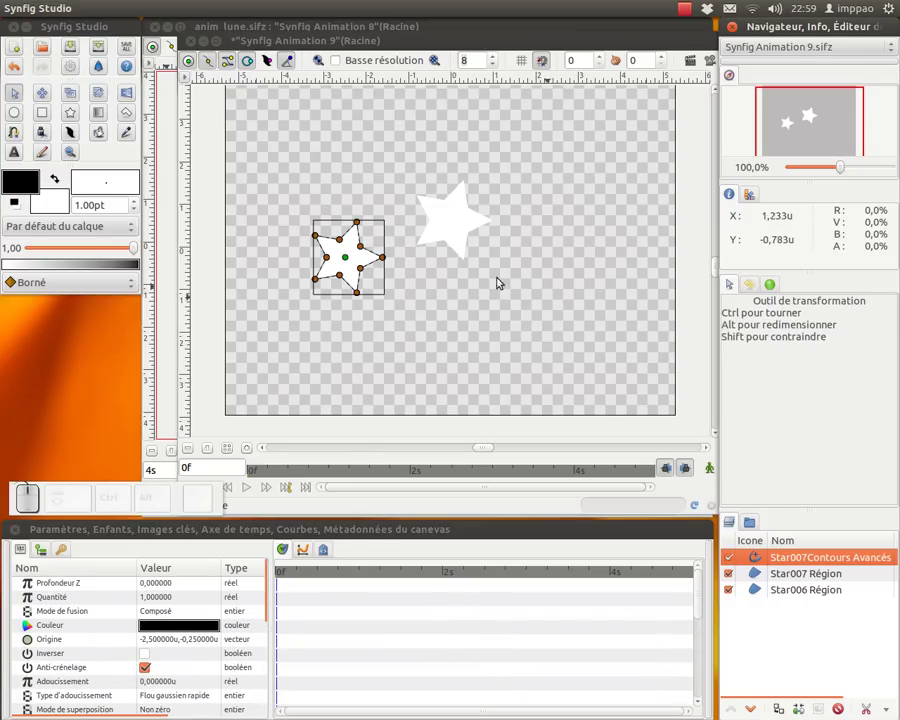
pyautogui.click(457, 233)
pyautogui.moveTo(766, 559); pyautogui.dragTo(711, 502)
pyautogui.rightClick(787, 595)
pyautogui.click(705, 512)
pyautogui.click(71, 115)
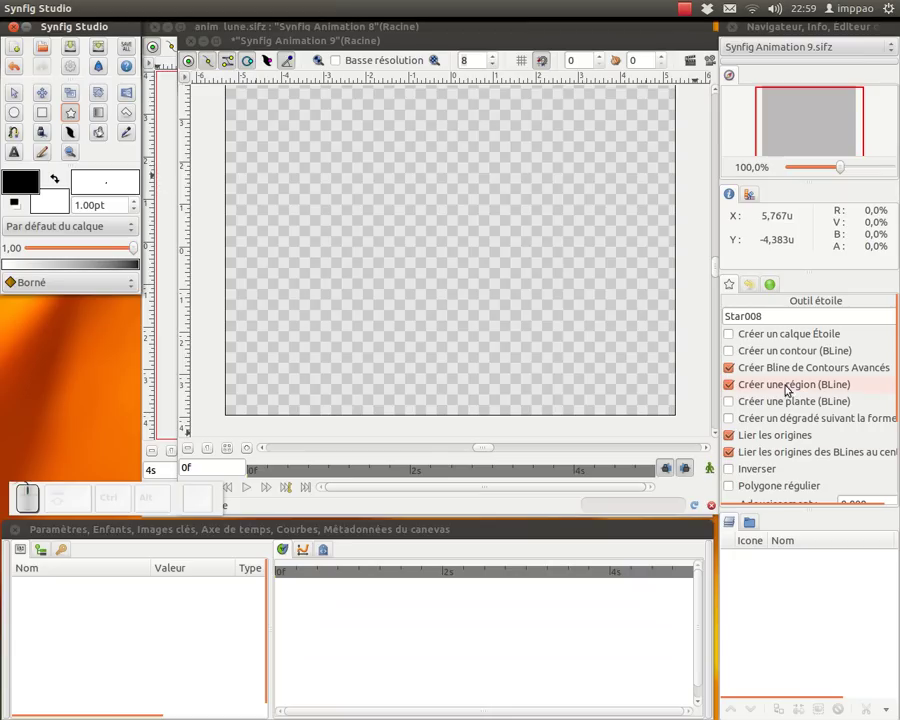
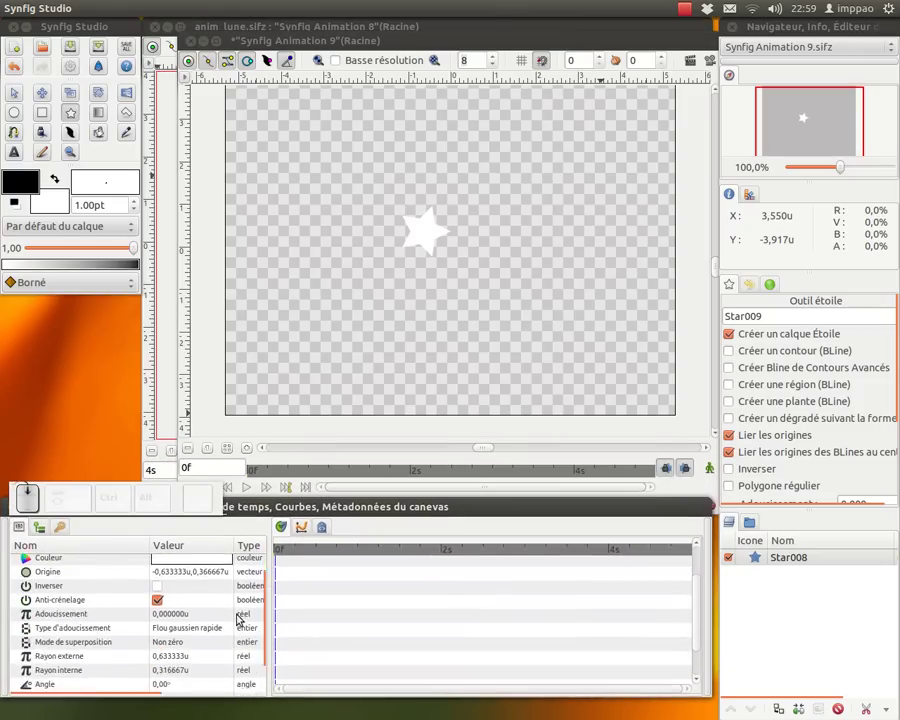
# Raise the star's number of points from 5 to 9 in the Params panel.
pyautogui.click(161, 661)
pyautogui.click(234, 673)
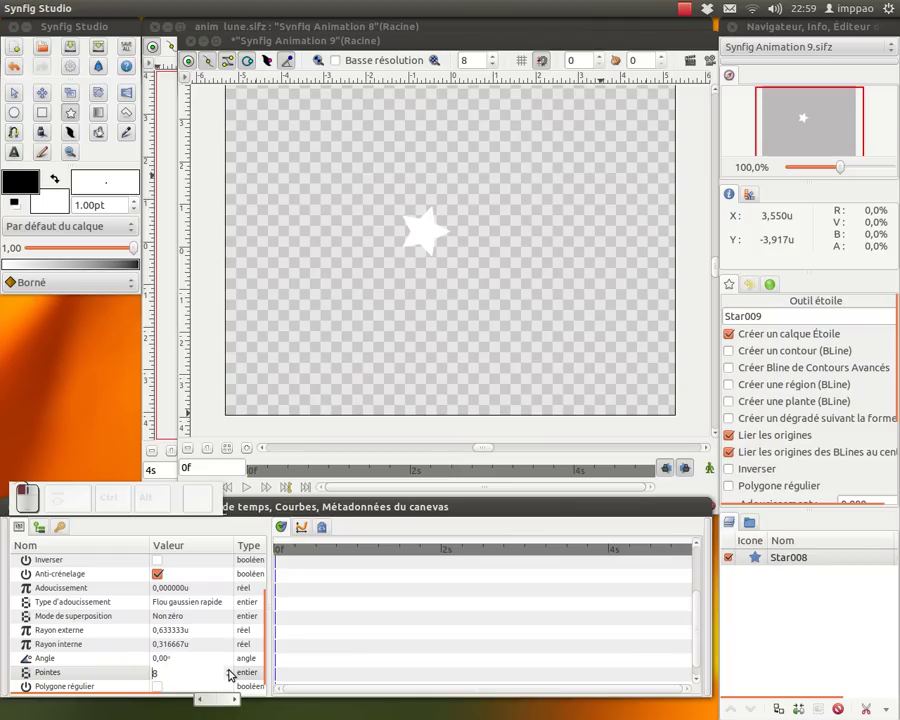
pyautogui.click(234, 673)
pyautogui.press('Return')
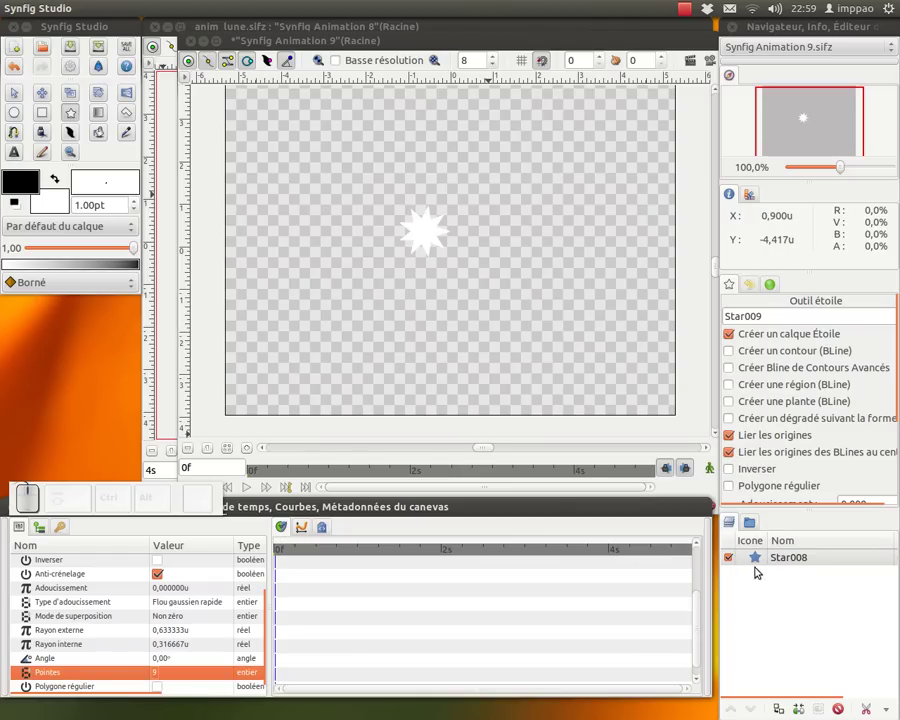
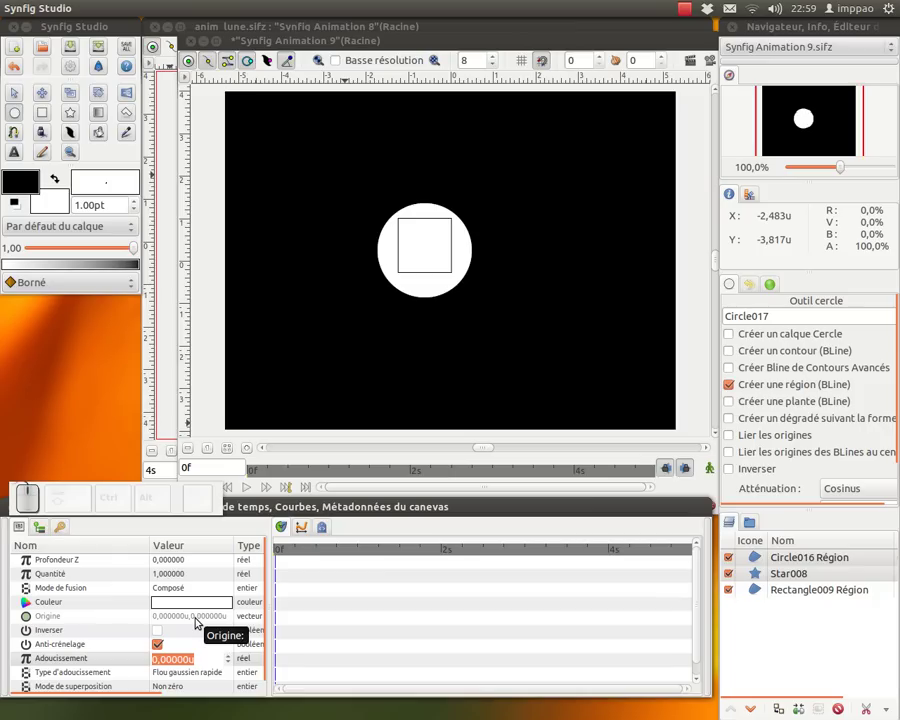
# Give the glow circle a feather of 0.5 and lower its amount to 0.1.
pyautogui.press(',')
pyautogui.press('KP_5')
pyautogui.press('KP_Enter')
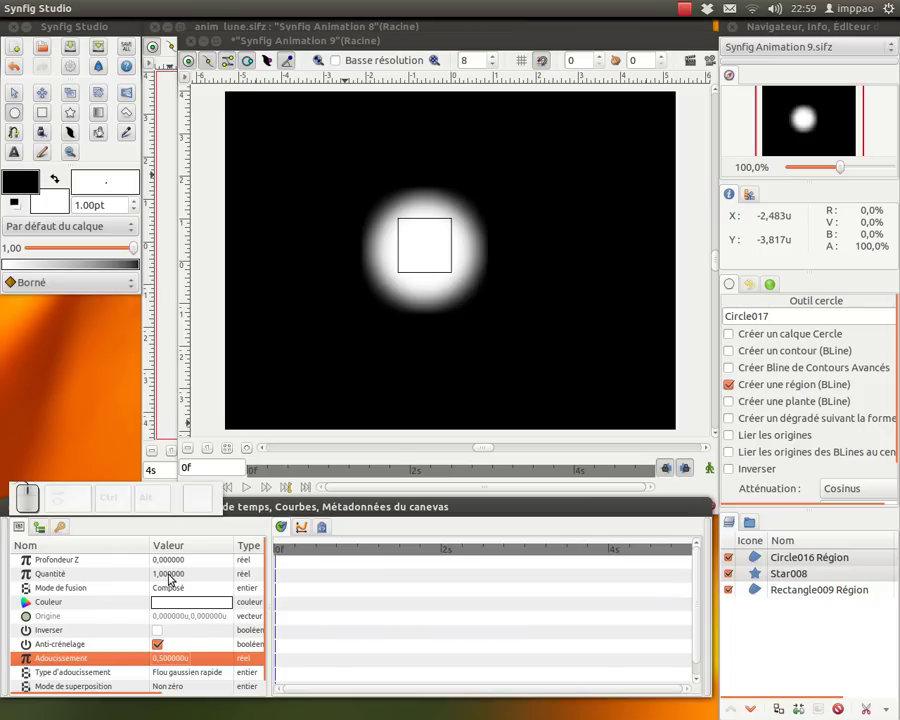
pyautogui.click(169, 576)
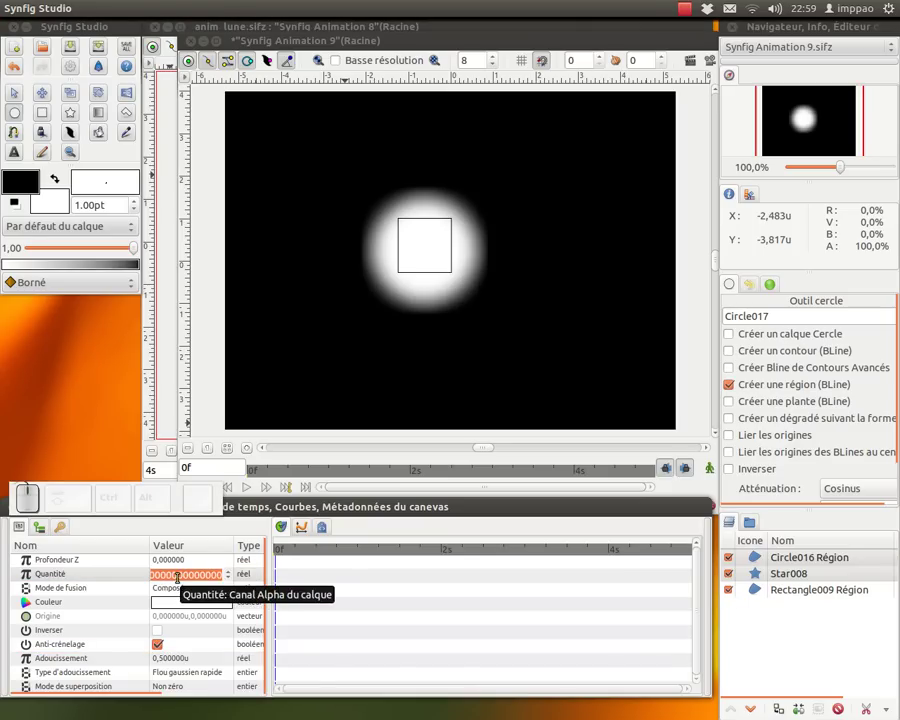
pyautogui.press(',')
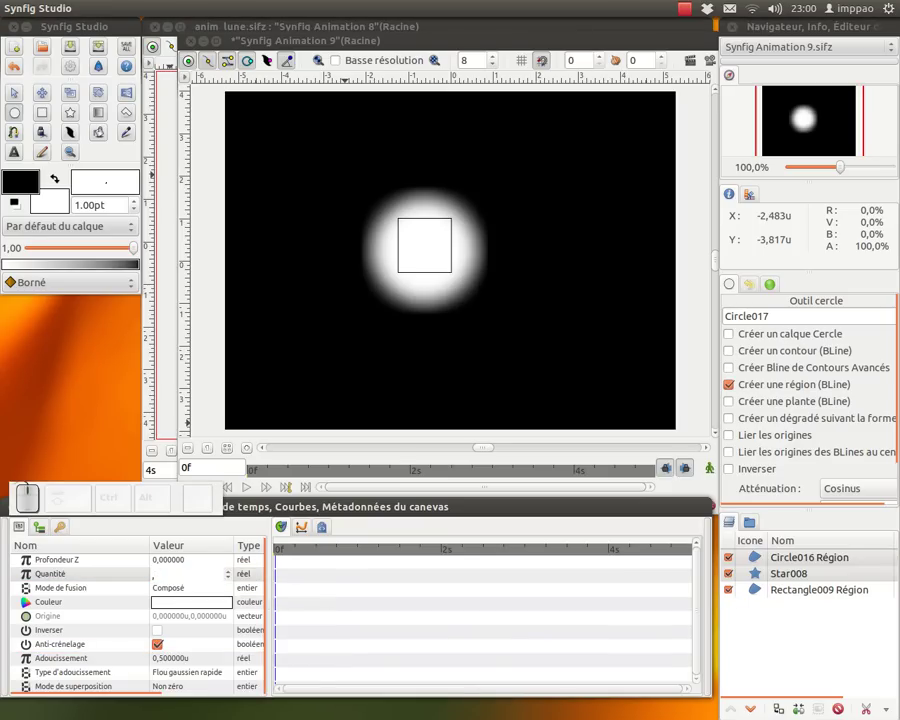
pyautogui.press('KP_1')
pyautogui.press('KP_Enter')
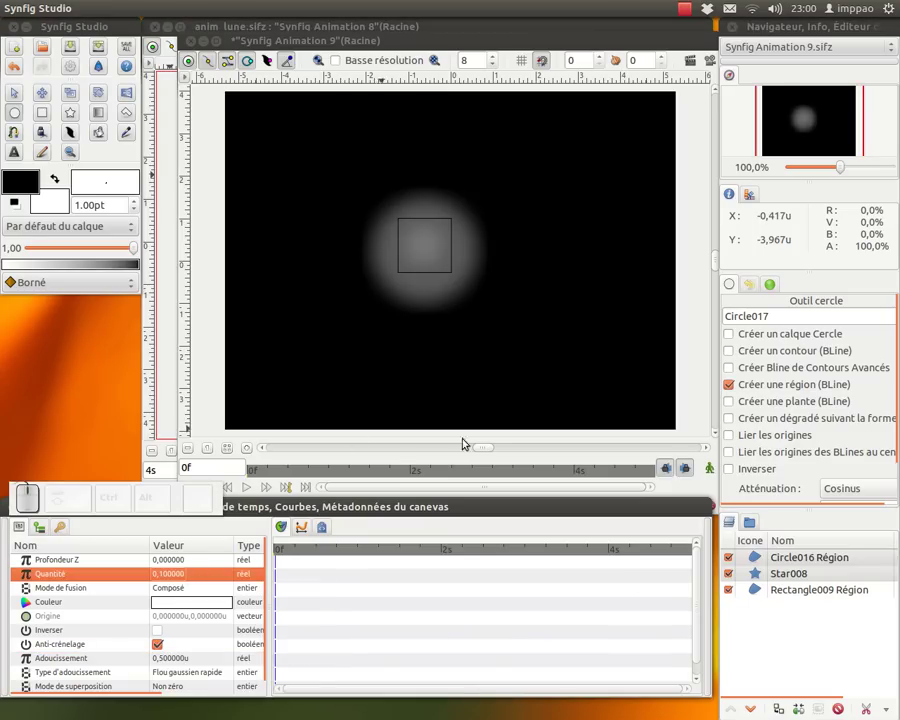
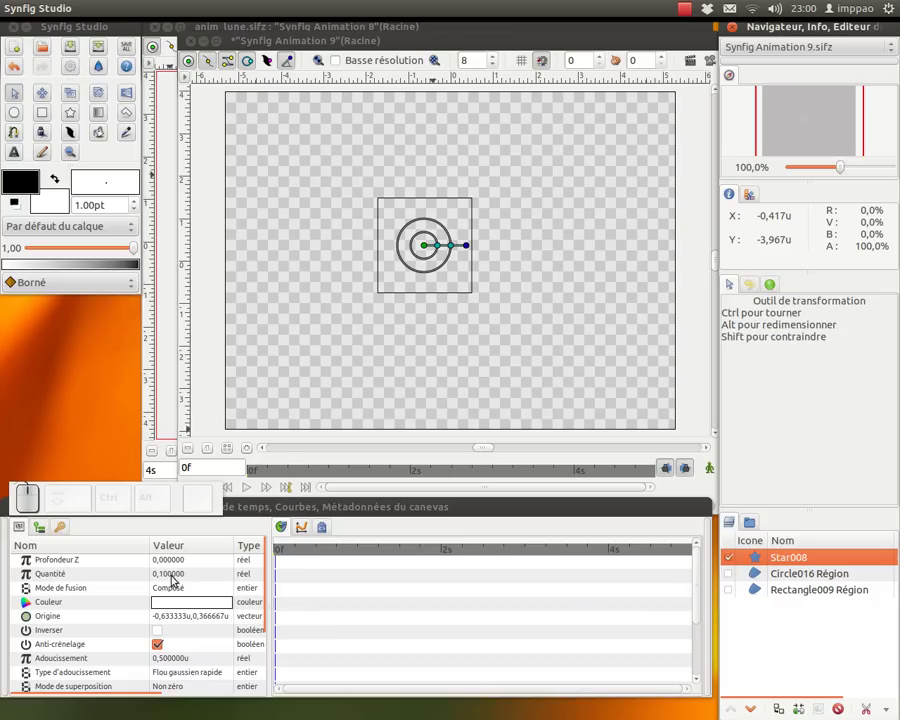
# Show the circle and background layers again and set the star's amount to full 1.0.
pyautogui.click(732, 577)
pyautogui.click(736, 589)
pyautogui.click(172, 578)
pyautogui.click(180, 578)
pyautogui.press('KP_1')
pyautogui.press('KP_Enter')
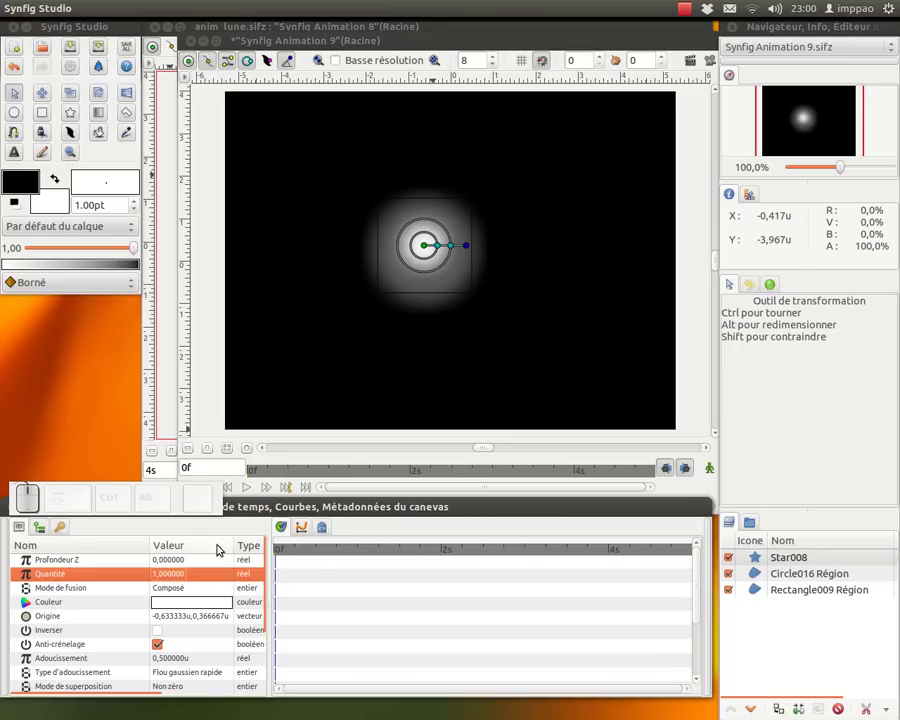
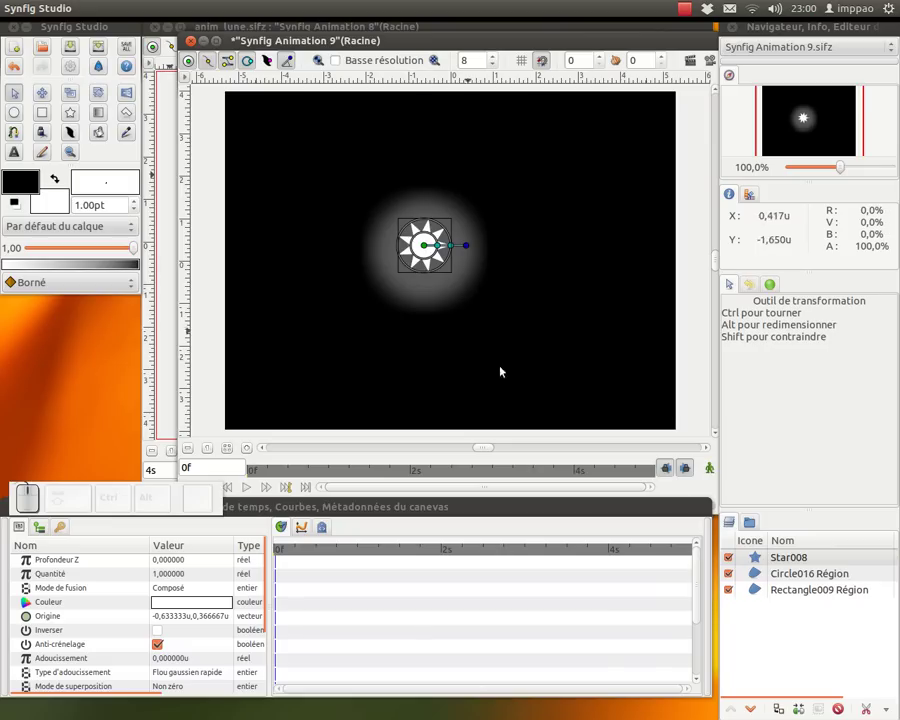
# Encapsulate Star008 and the Circle016 glow into one sub-canvas.
pyautogui.click(778, 560)
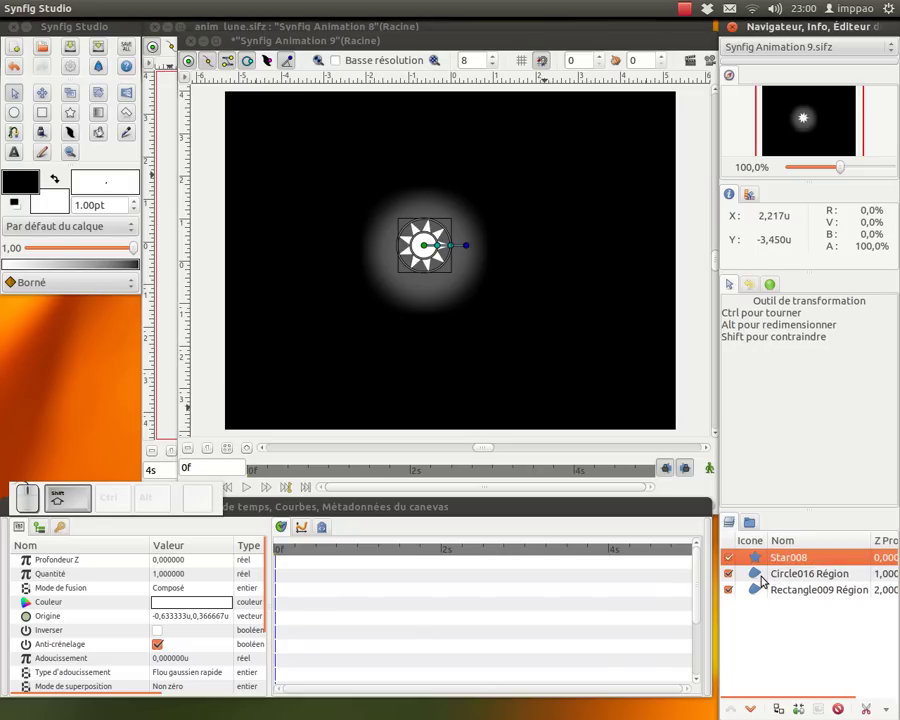
pyautogui.click(751, 557)
pyautogui.click(754, 576)
pyautogui.rightClick(756, 574)
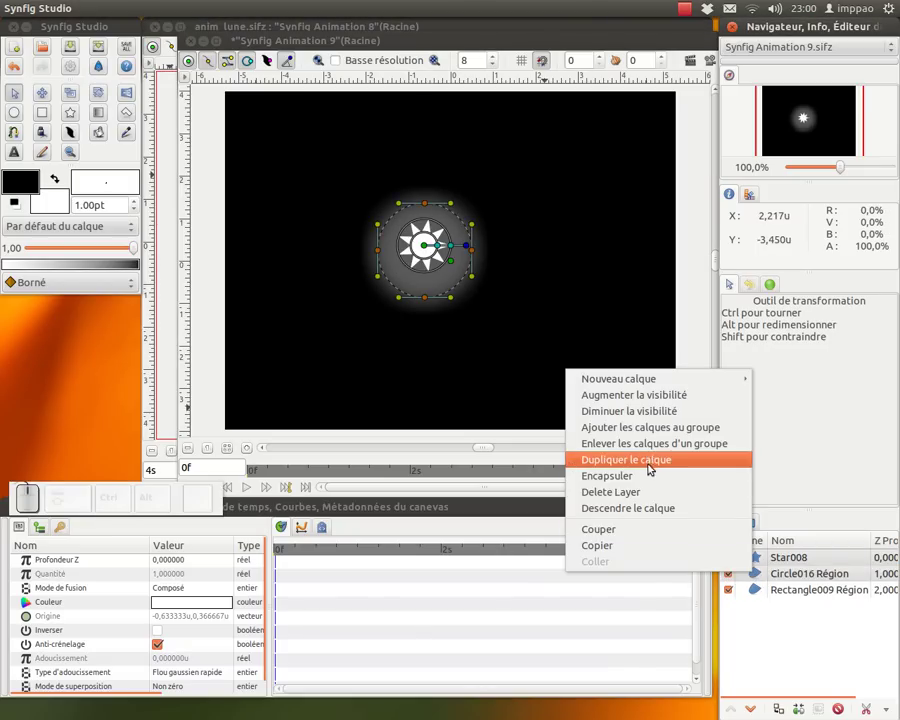
pyautogui.click(652, 477)
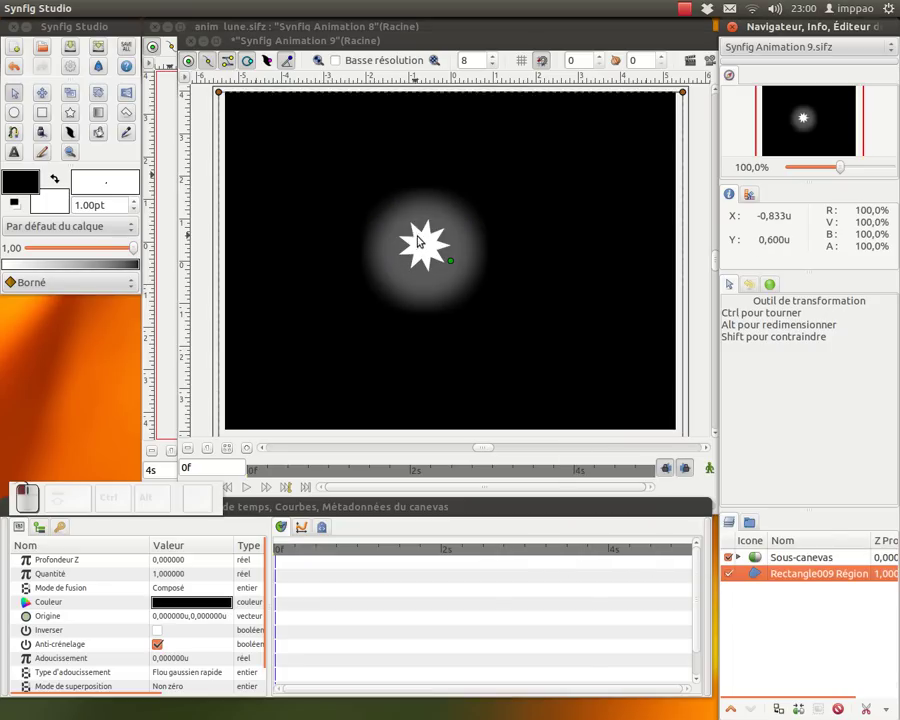
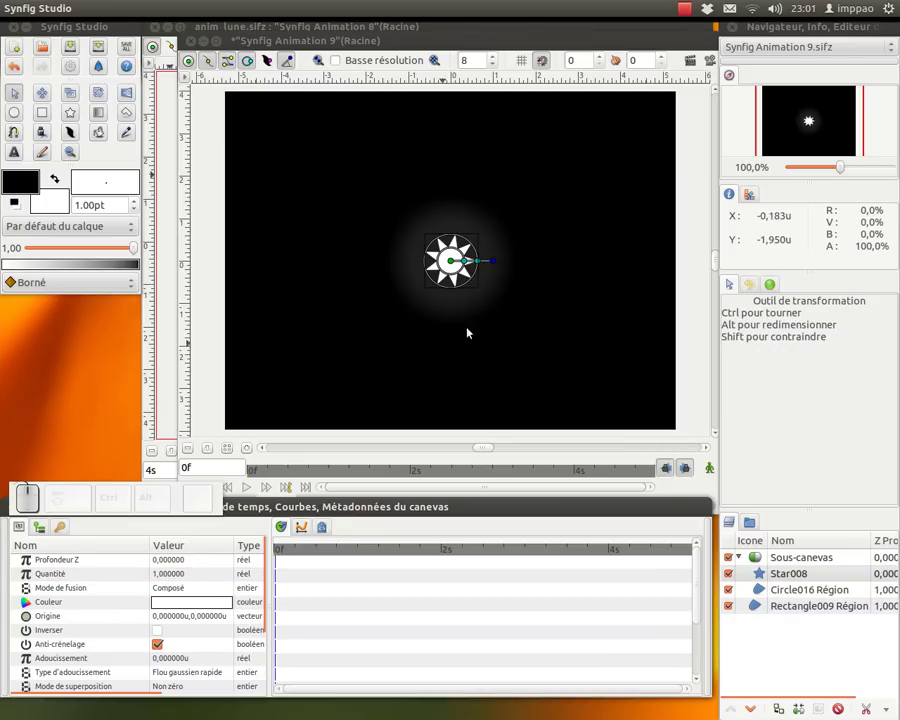
# Drag the star's outer radius outward for sharper spikes, then deselect it.
pyautogui.click(480, 265)
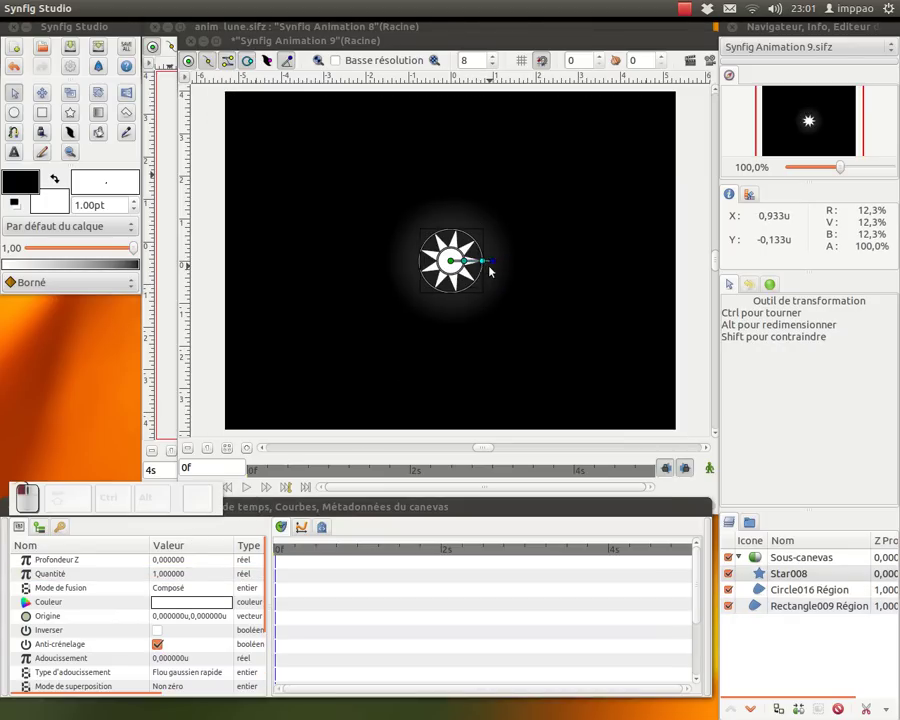
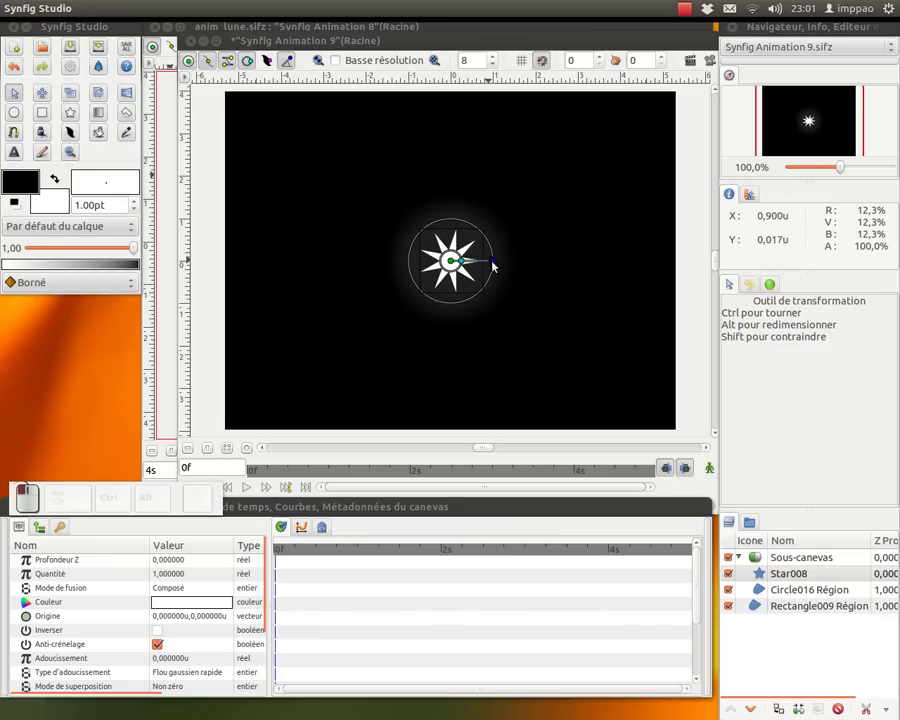
pyautogui.click(537, 326)
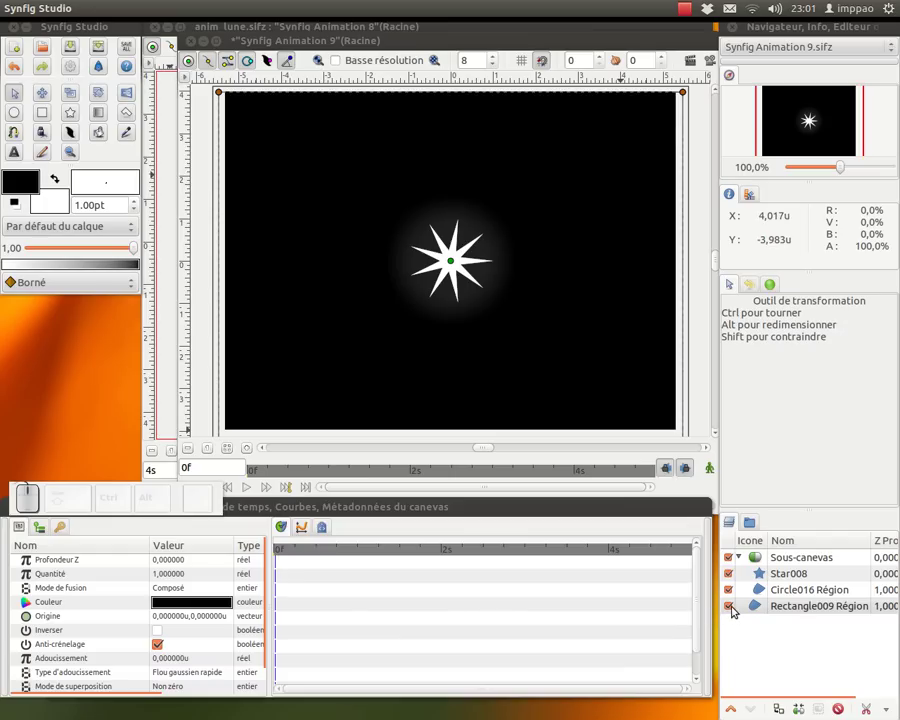
# Hide the black backdrop, save as anim_lune_etoile.sifz and close the star document.
pyautogui.click(736, 608)
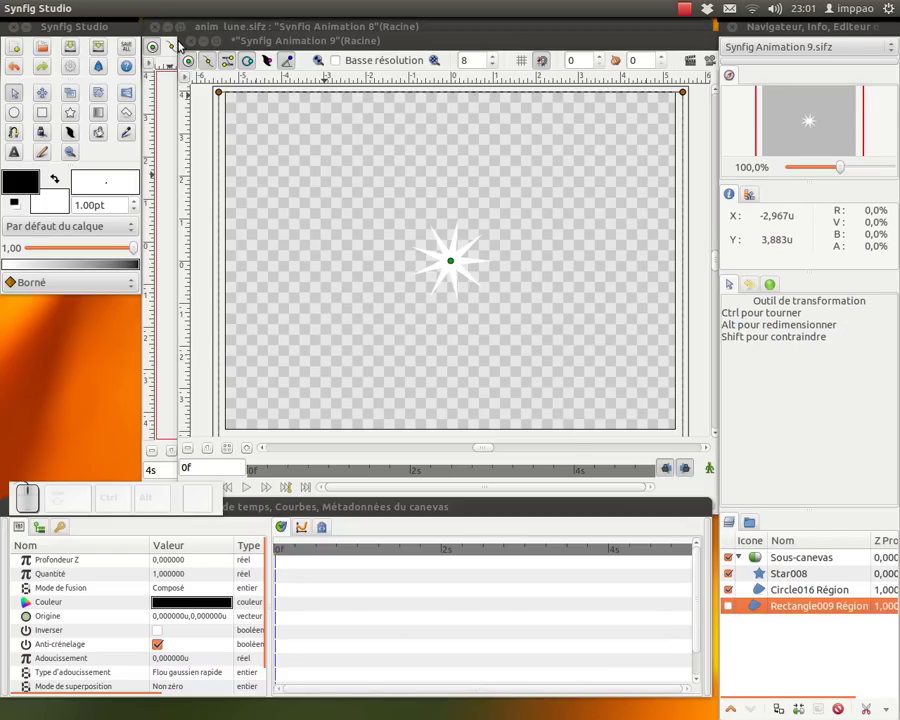
pyautogui.click(75, 48)
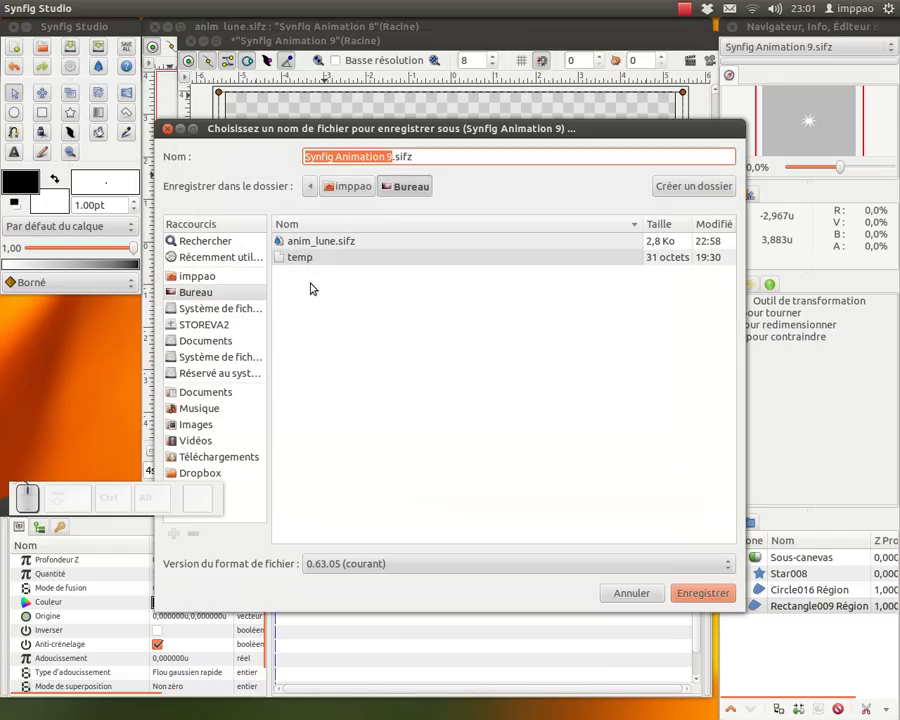
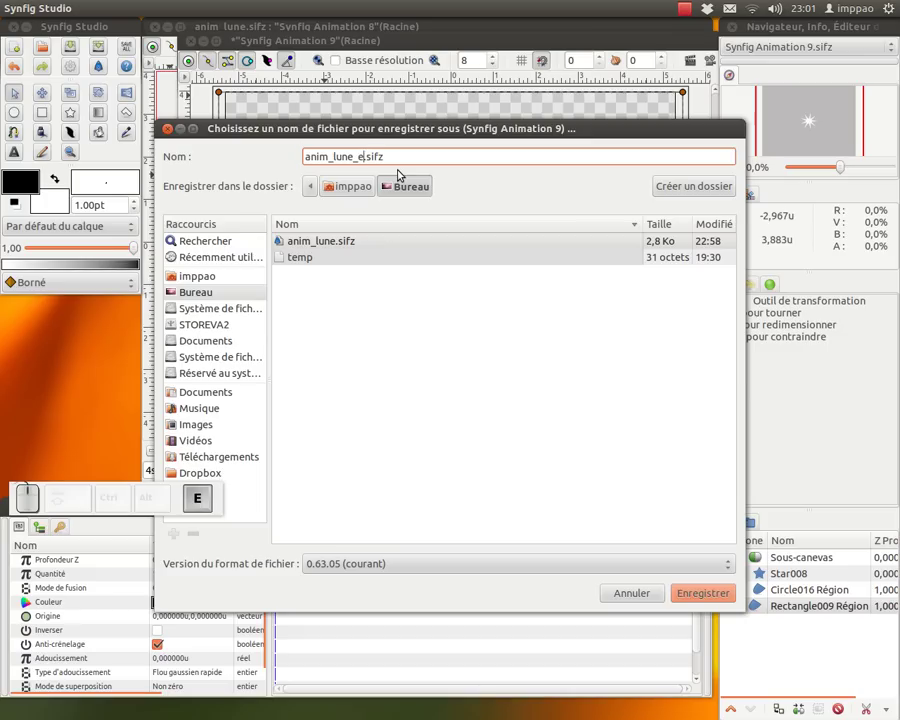
pyautogui.press('BackSpace')
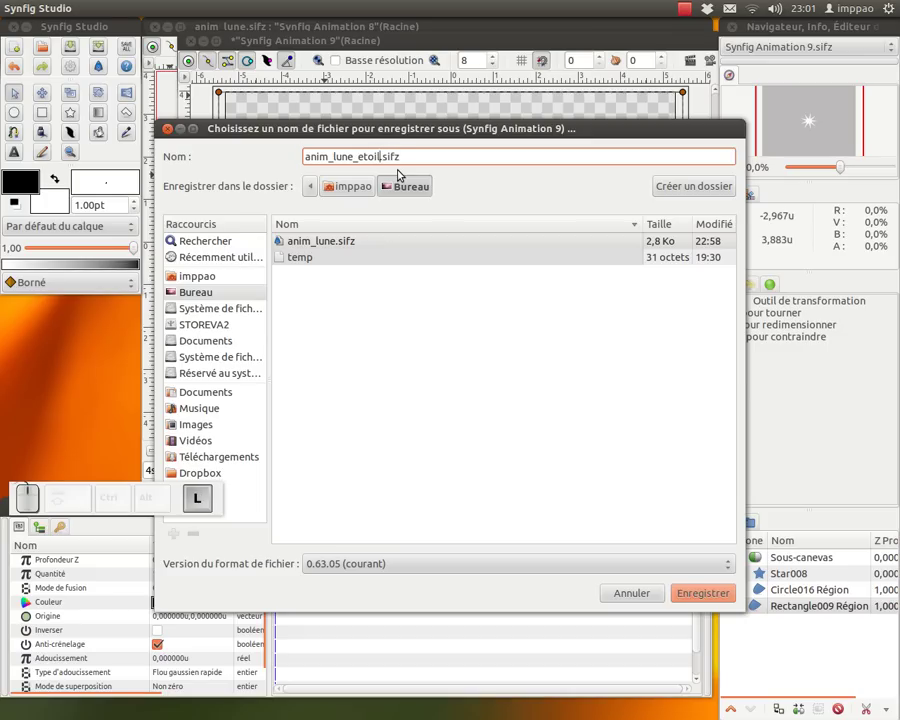
pyautogui.click(707, 598)
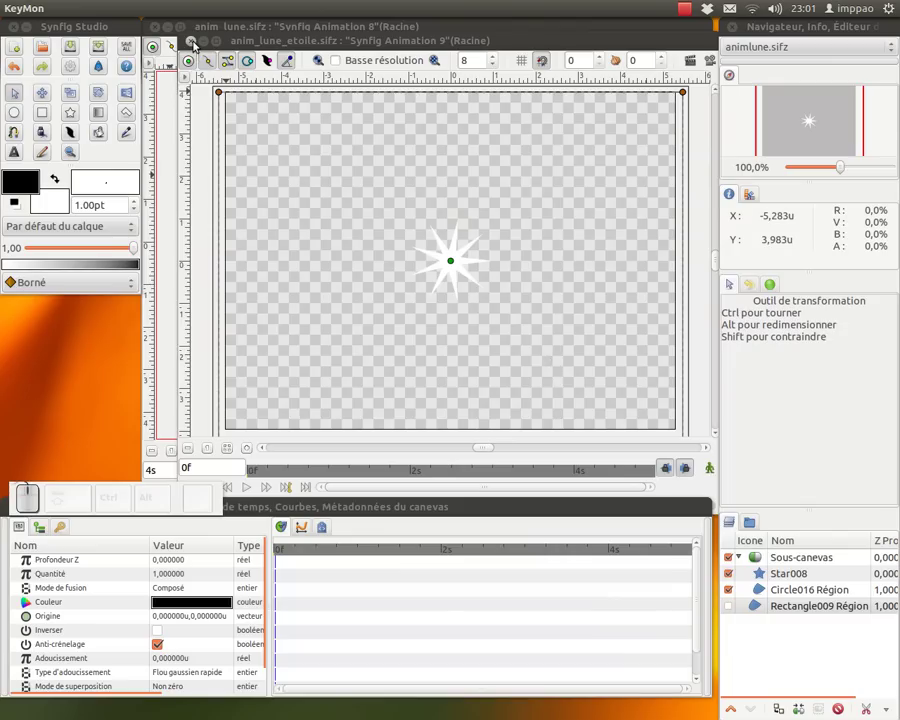
pyautogui.click(201, 49)
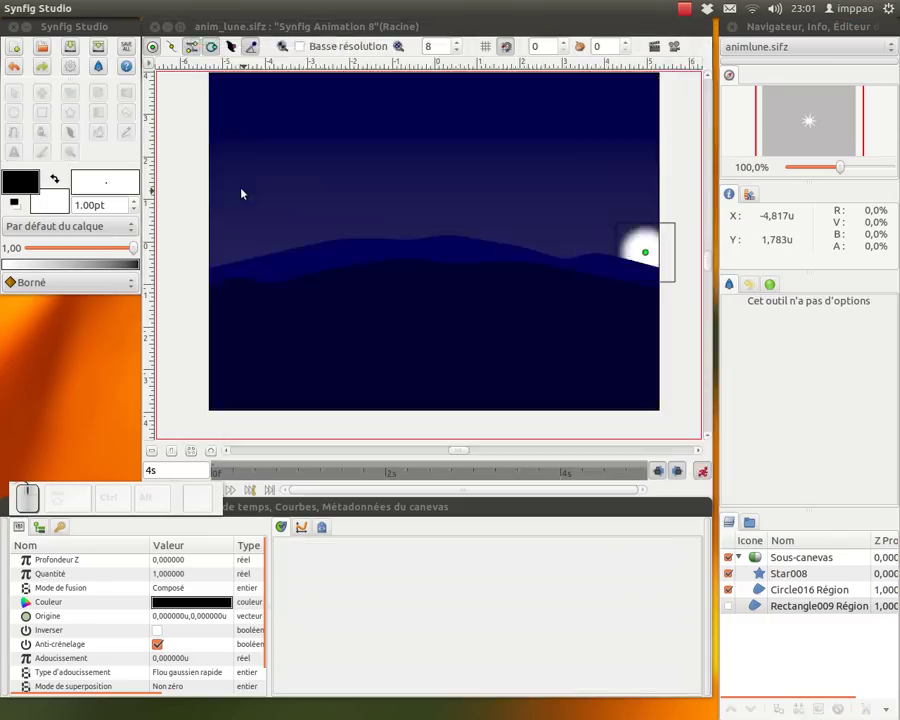
# Import the star .sifz file, duplicate the star layer and move a copy to the middle of the sky.
pyautogui.click(214, 291)
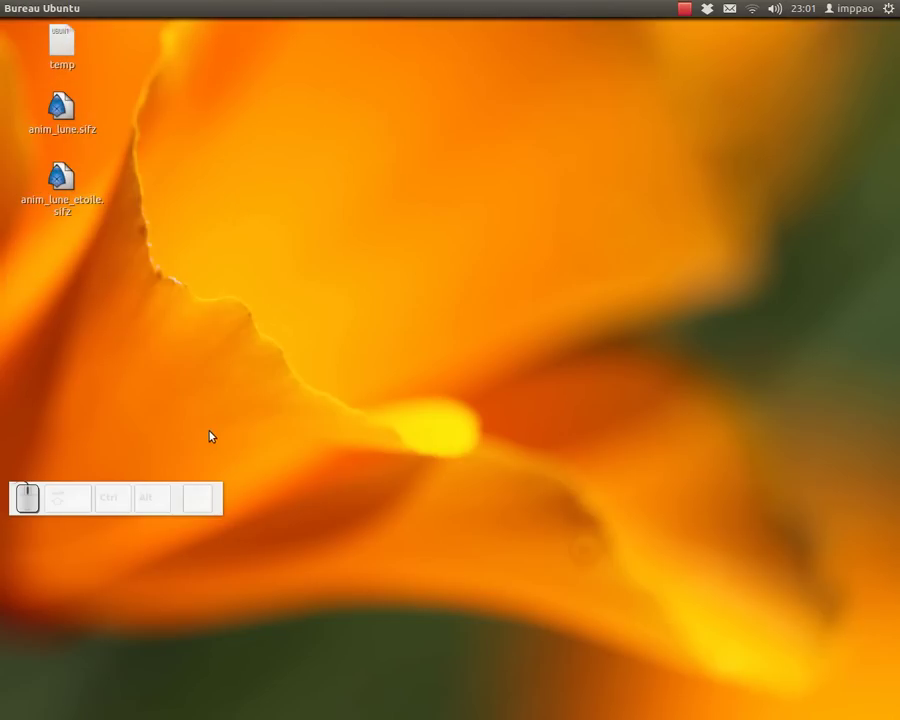
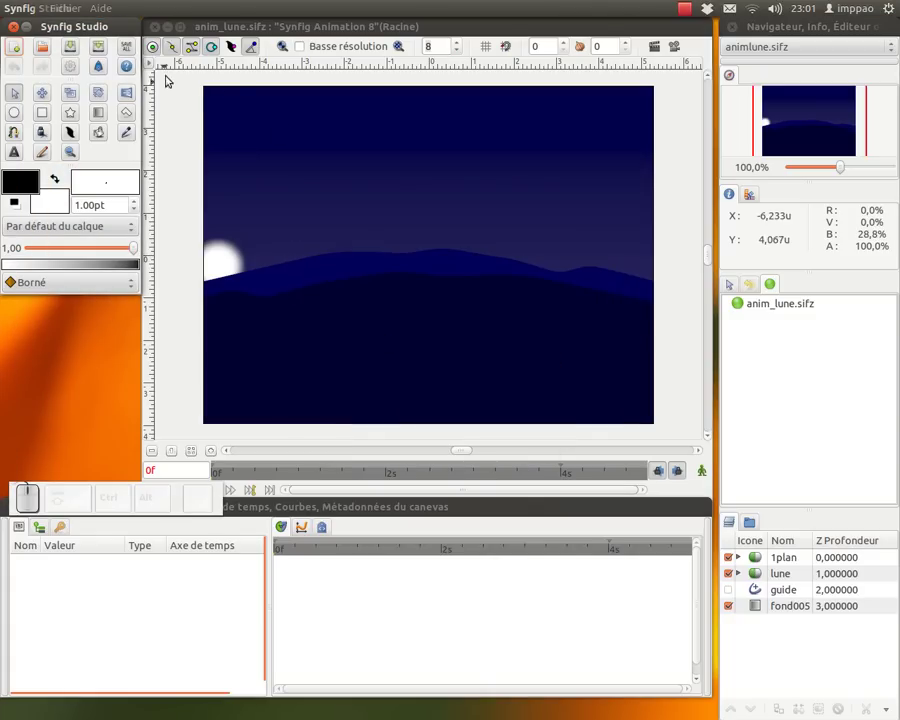
pyautogui.click(155, 64)
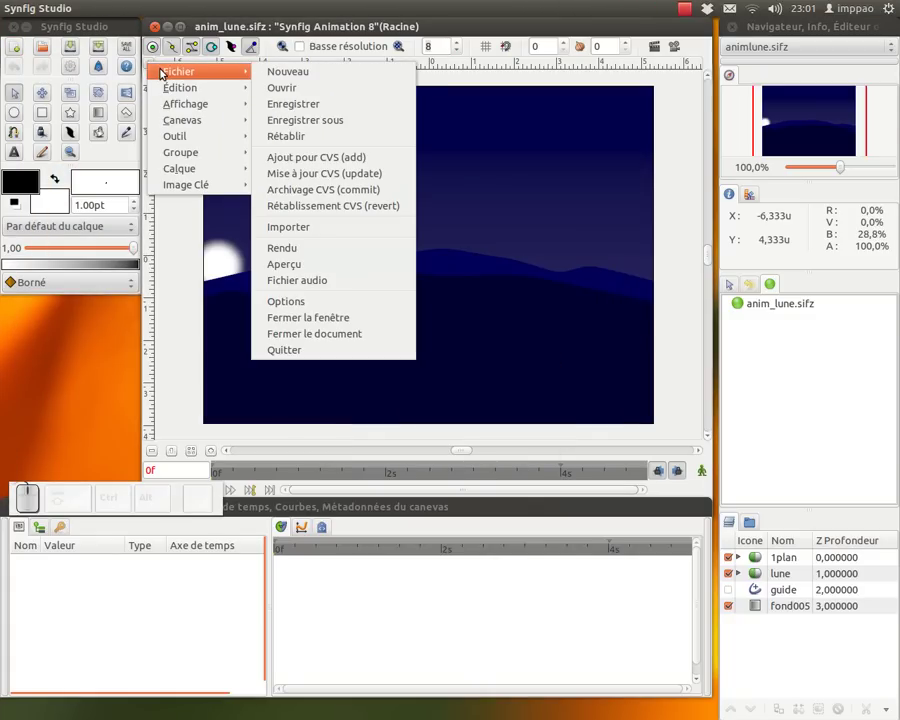
pyautogui.click(319, 230)
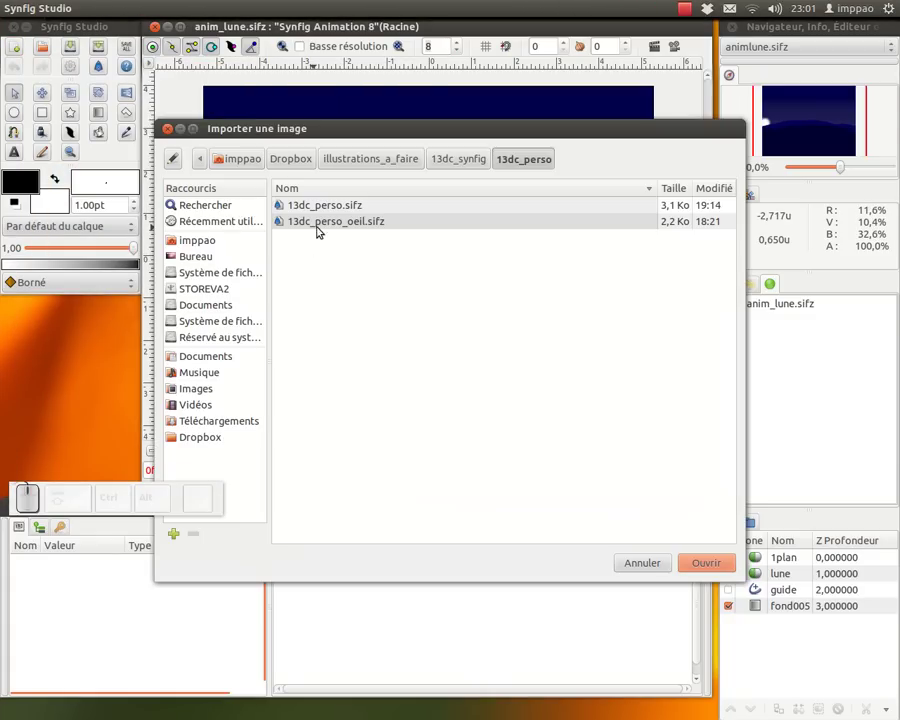
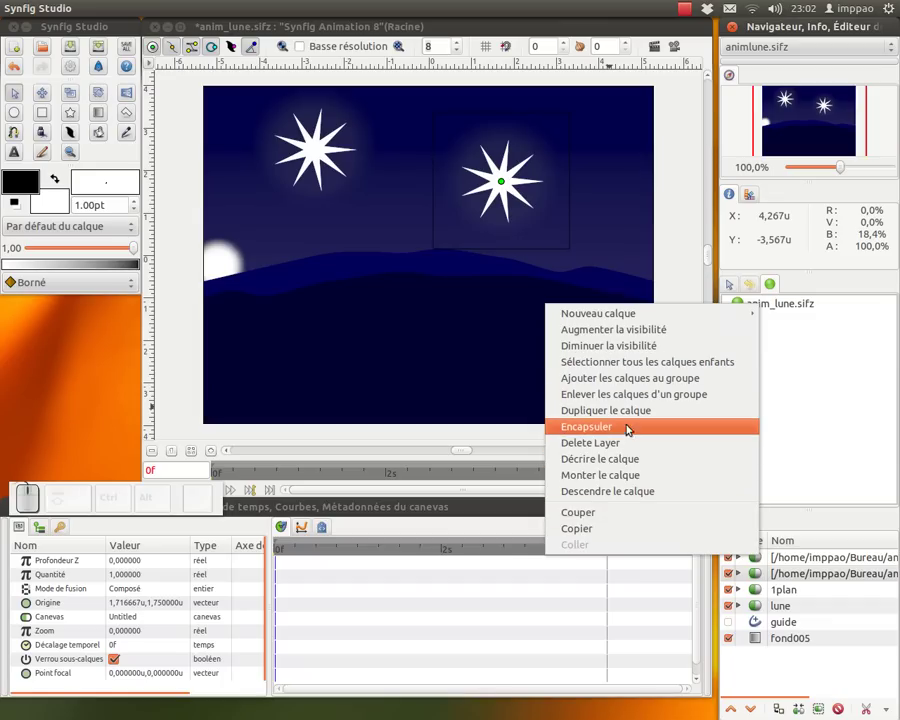
pyautogui.click(620, 414)
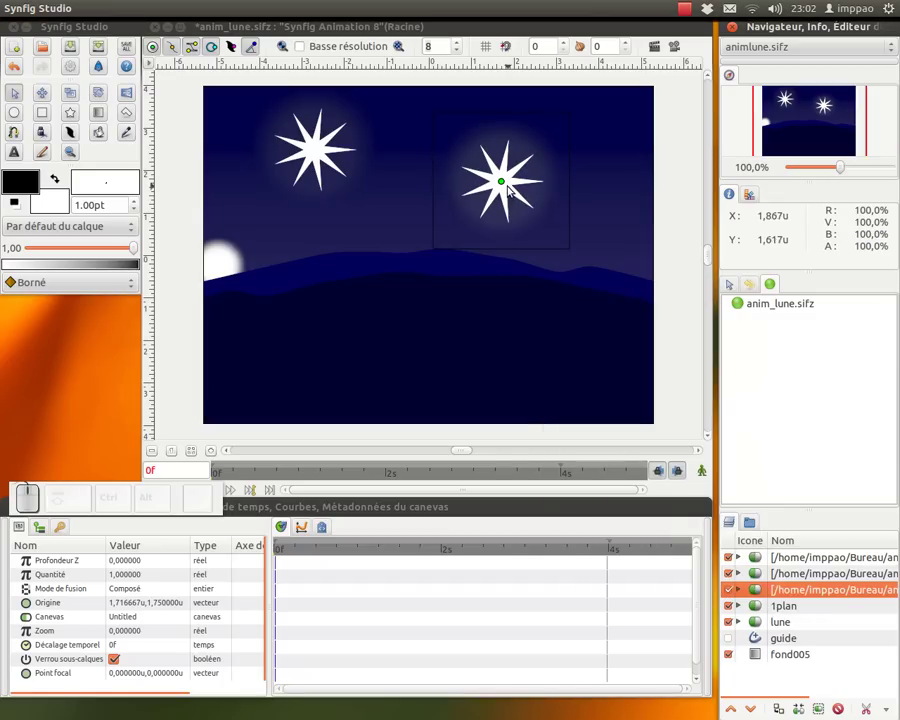
pyautogui.moveTo(511, 187); pyautogui.dragTo(560, 450)
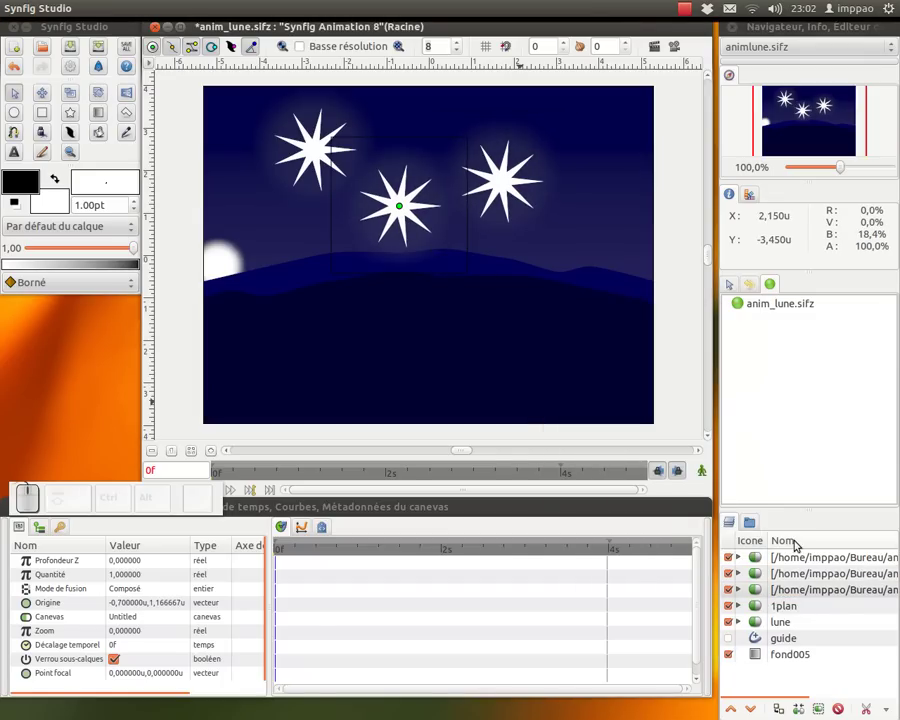
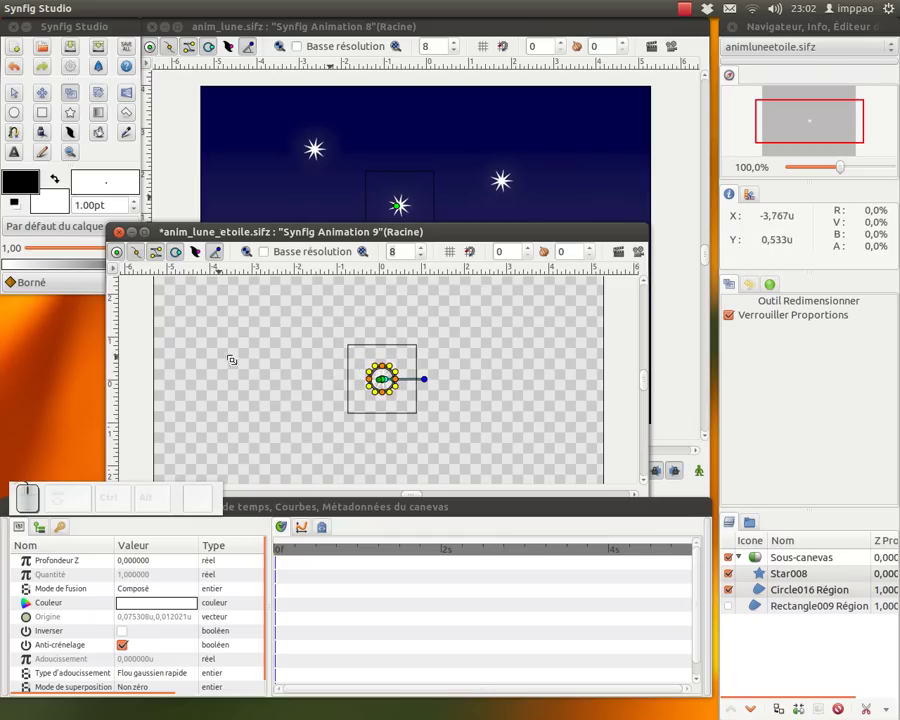
# Move the scaled-down star to the upper-left sky and select the centre star's layer.
pyautogui.press('ctrl+z')
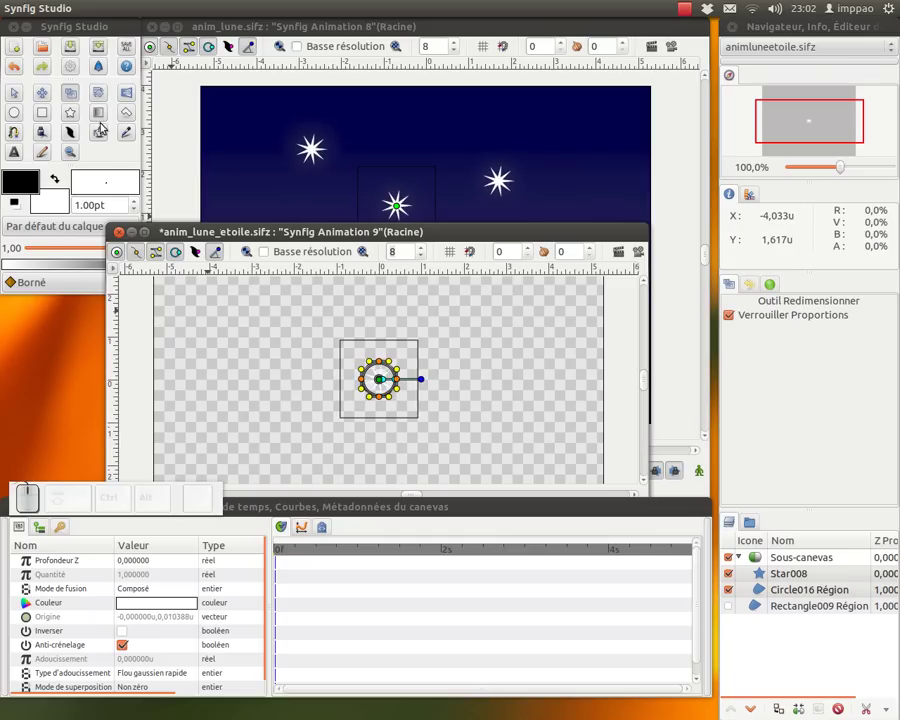
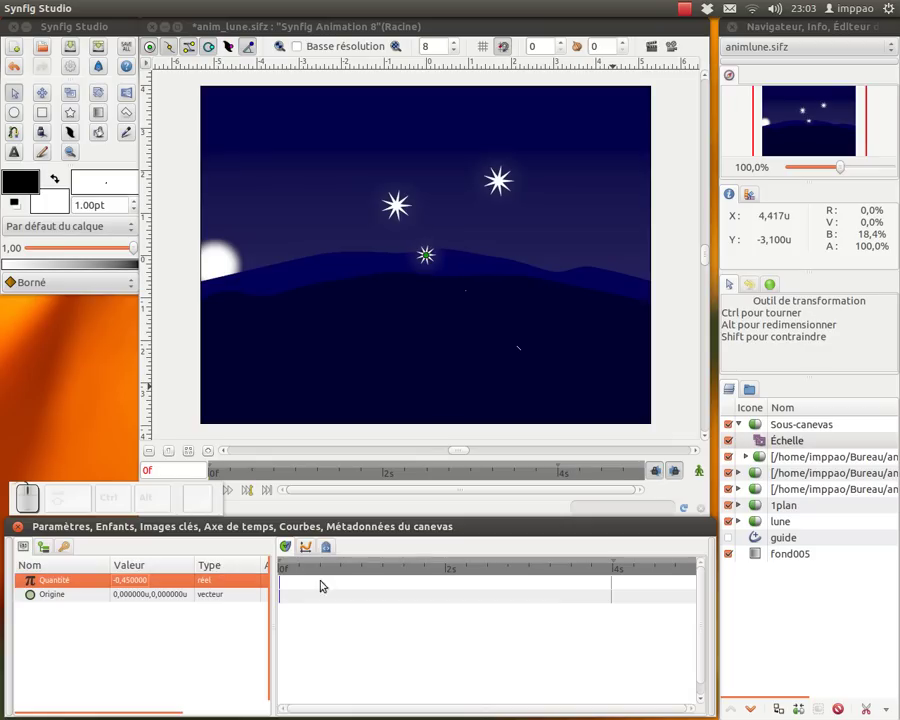
pyautogui.moveTo(742, 424); pyautogui.dragTo(427, 255)
pyautogui.moveTo(387, 227); pyautogui.dragTo(403, 205)
pyautogui.click(403, 205)
pyautogui.click(806, 577)
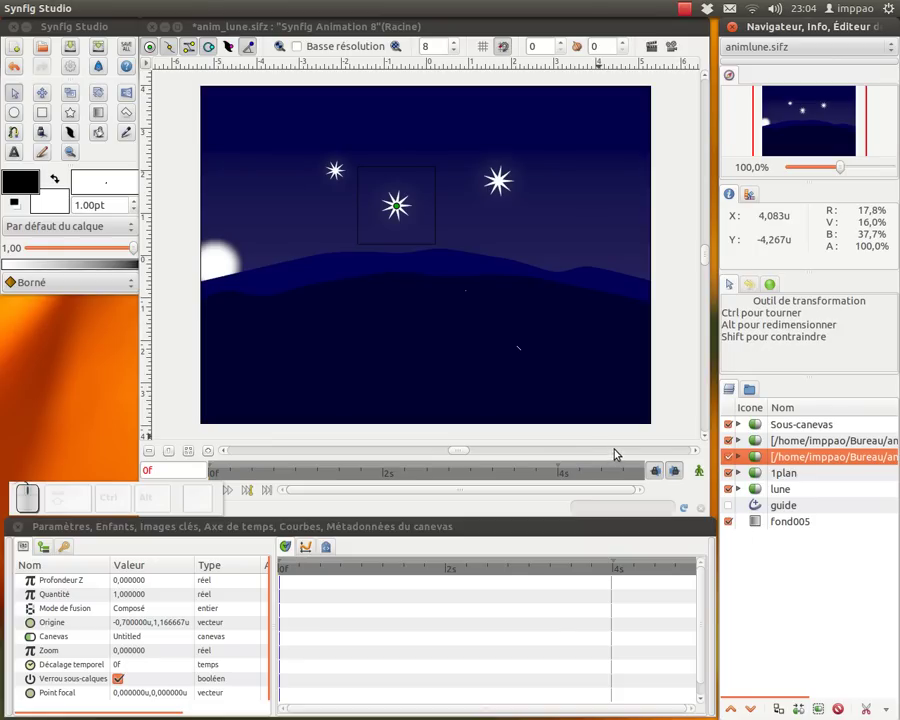